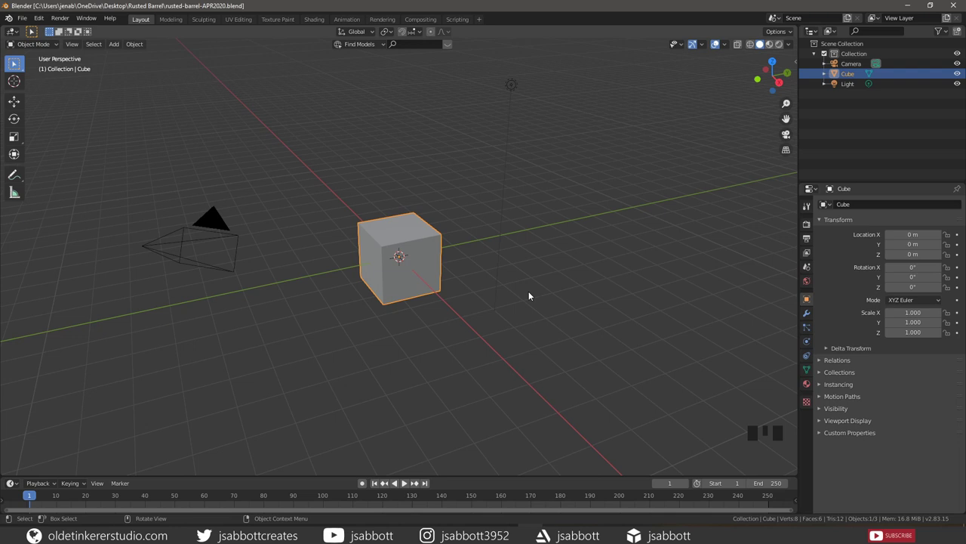
Delete the default cube and add a 32-vertex circle at the origin with triangle-fan fill.
key("x")
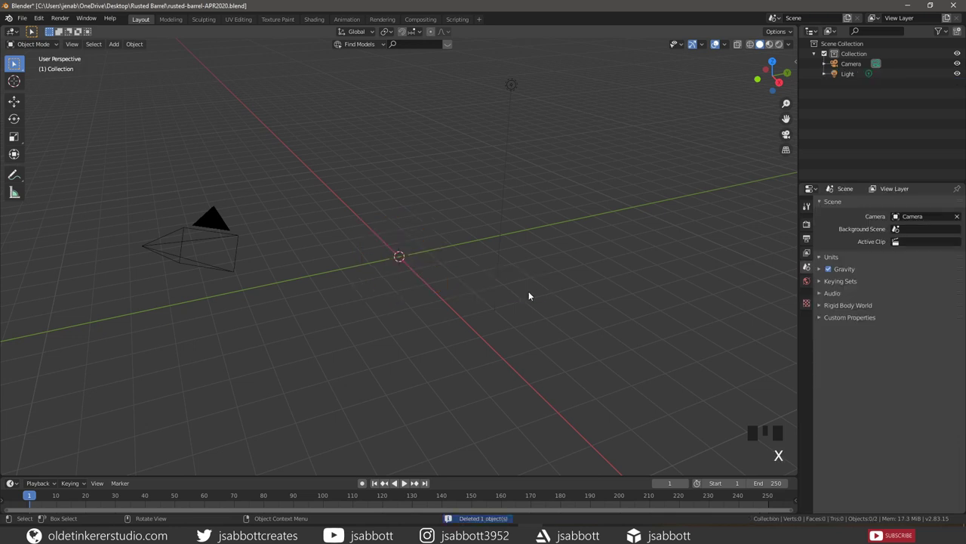
key("shift+a")
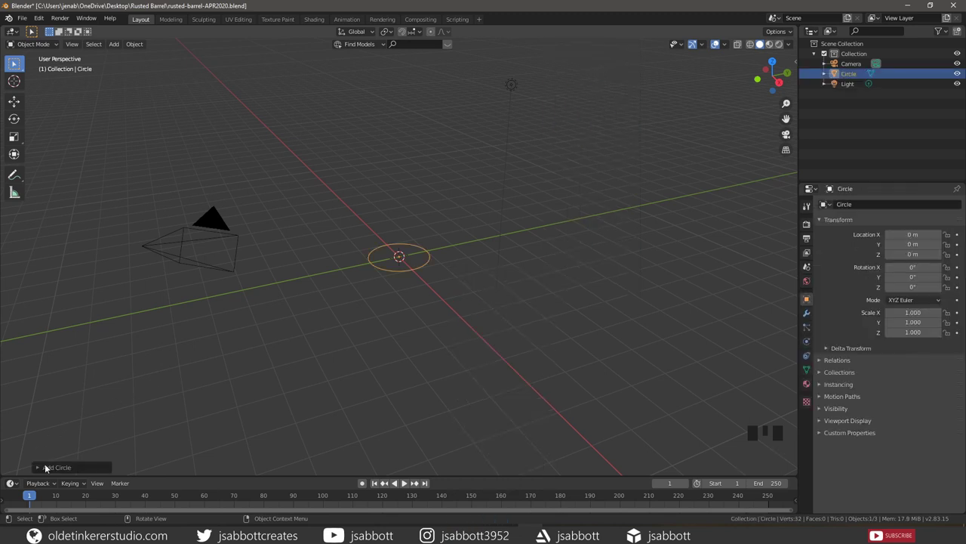
left_click_drag(39, 467, 143, 381)
left_click_drag(142, 381, 51, 341)
left_click_drag(39, 346, 795, 264)
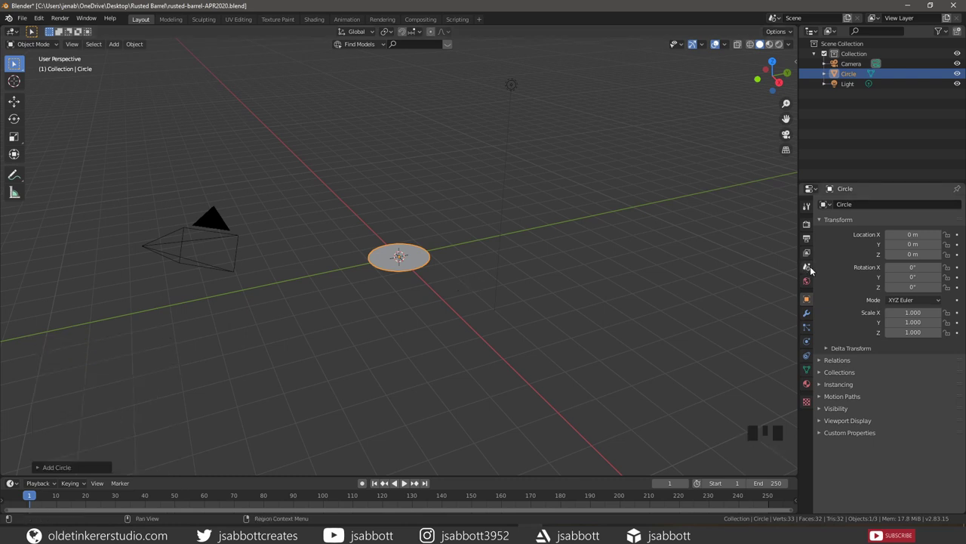
Set scene units to Imperial (feet, pounds) and shrink the circle base.
left_click(811, 271)
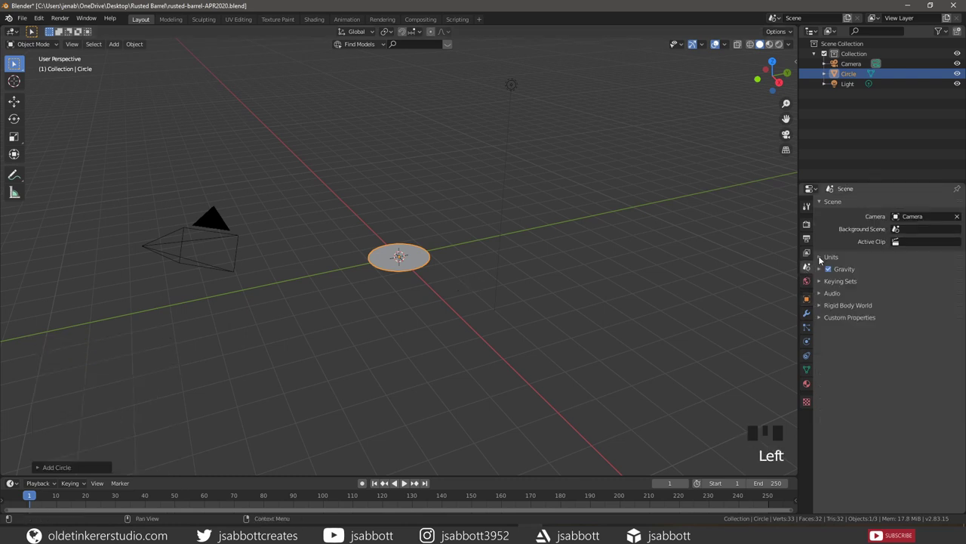
left_click_drag(824, 258, 521, 314)
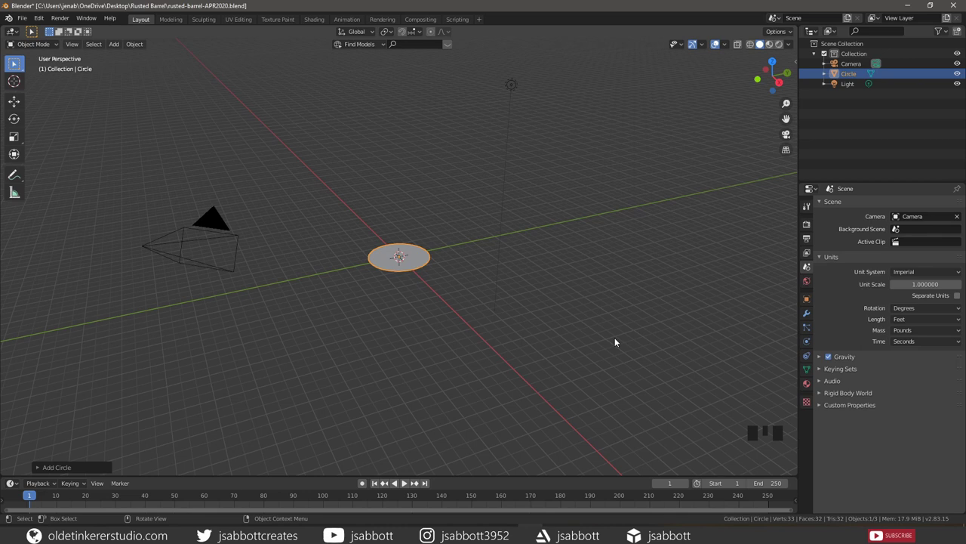
key("n")
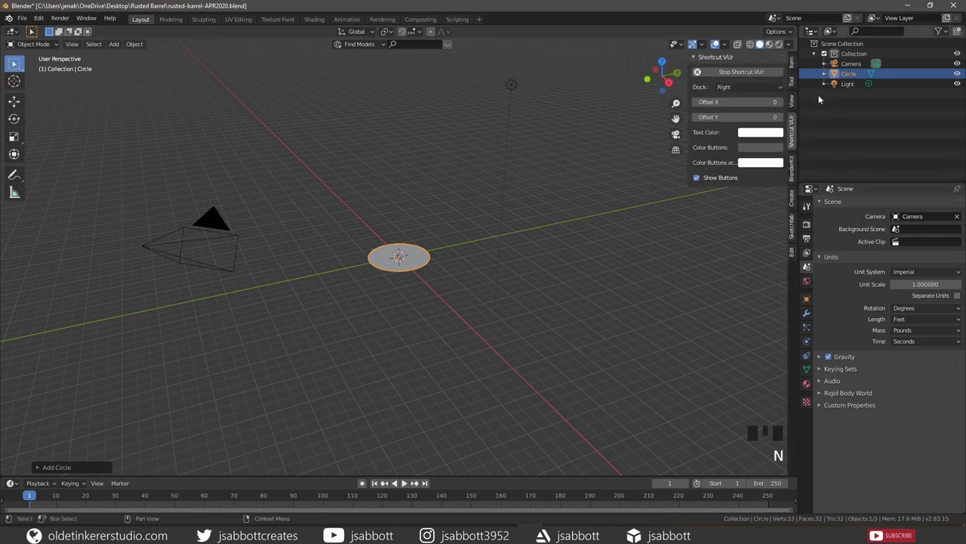
left_click(799, 66)
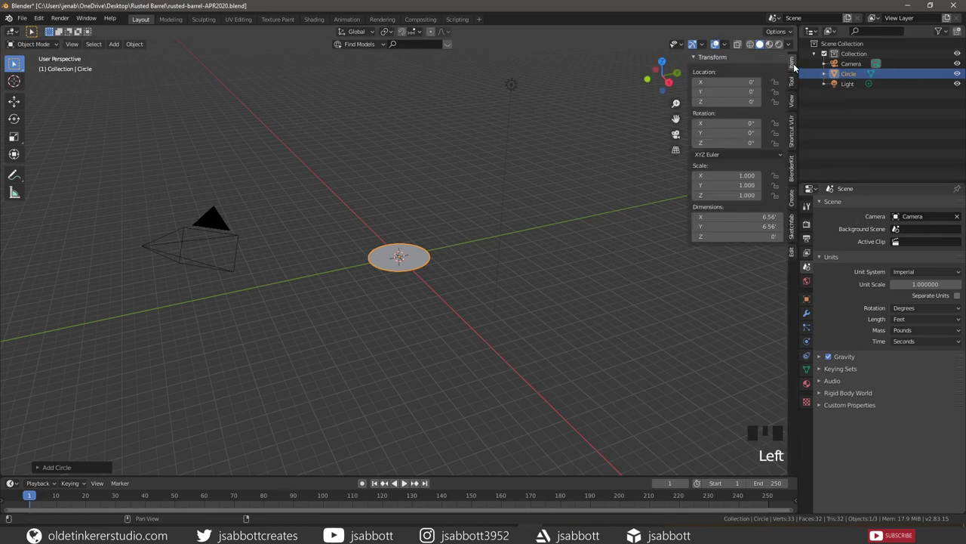
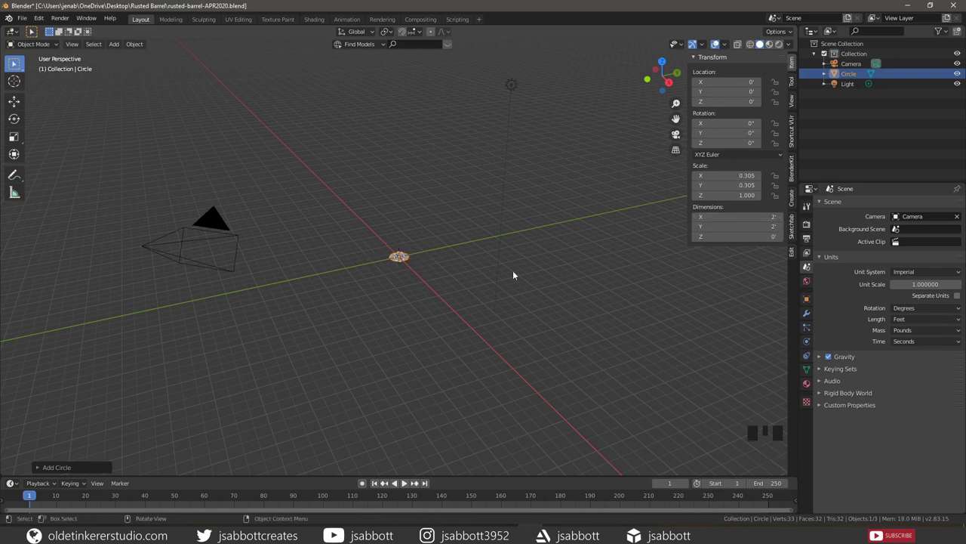
Extrude the circle upward into a cylinder in front view and apply its object transforms.
key("KP_1")
key("Tab")
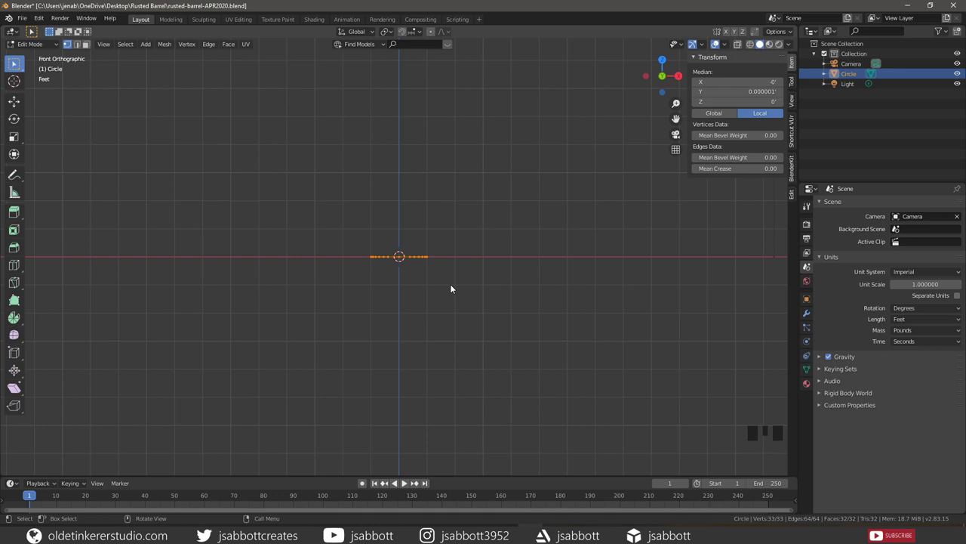
key("e")
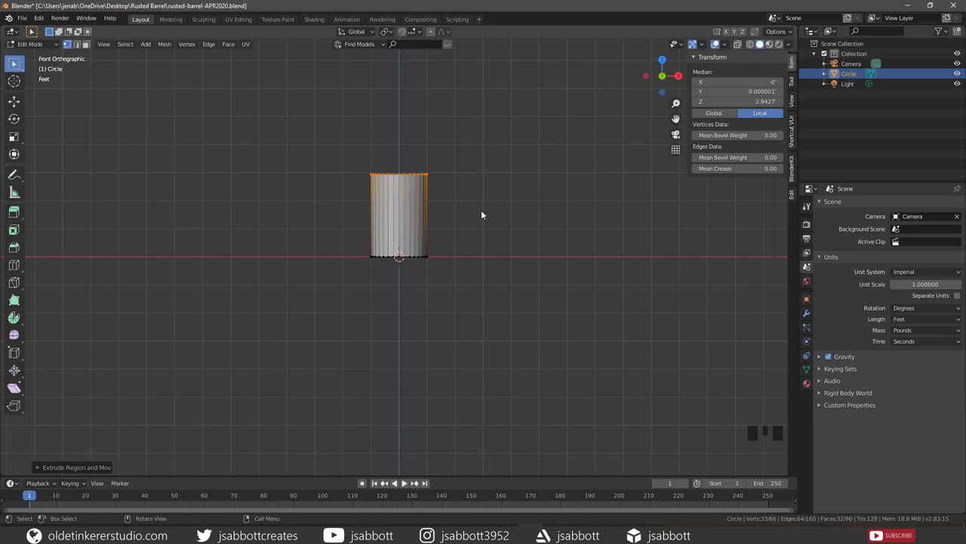
key("Tab")
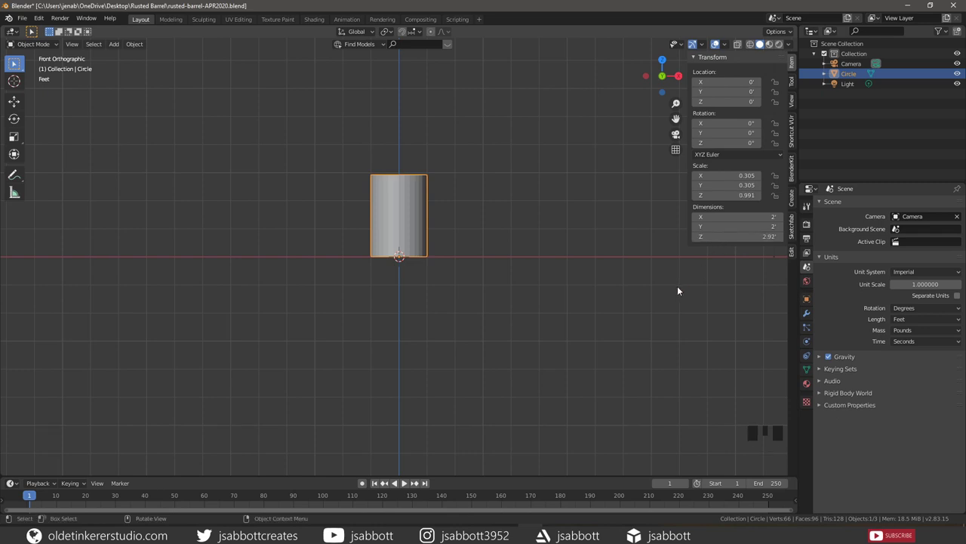
key("n")
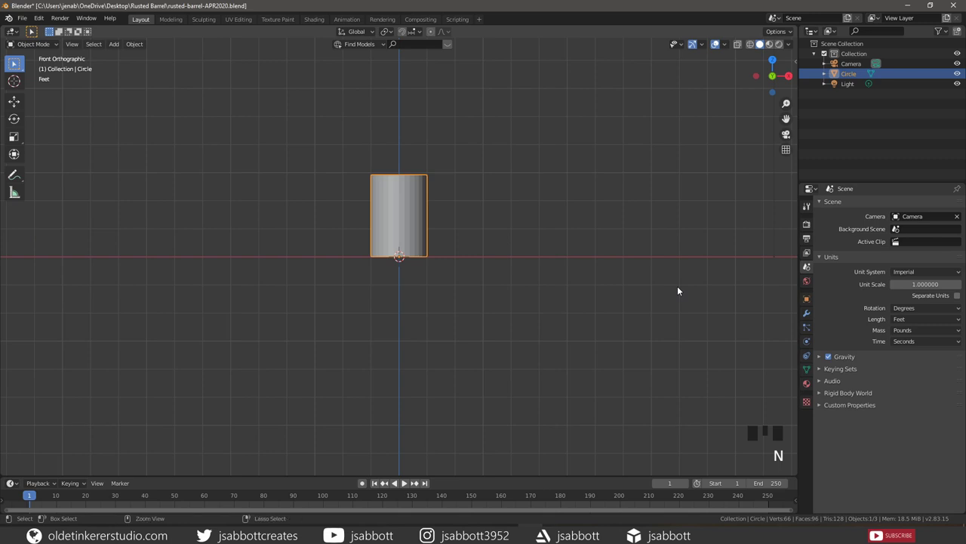
key("ctrl+a")
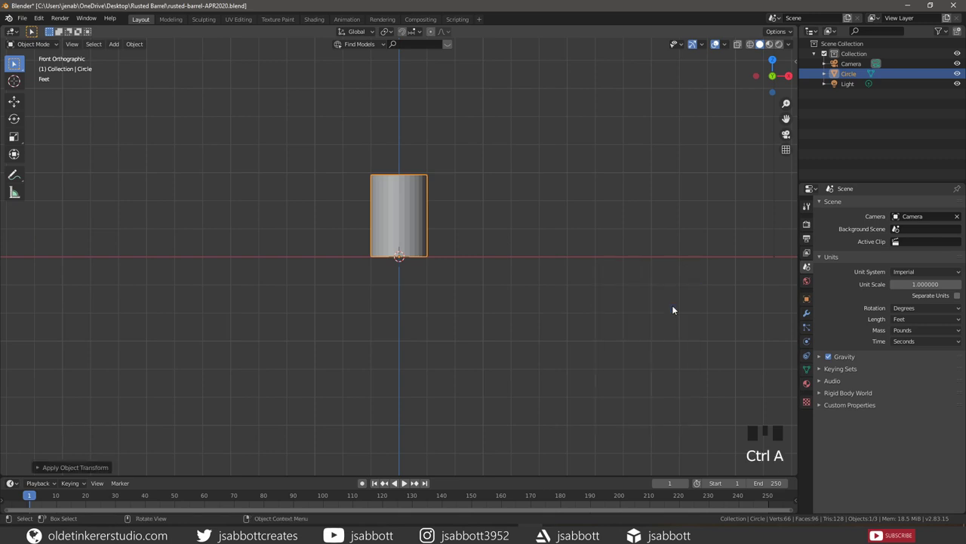
Loop-cut the cylinder into thirds and add a tight loop pair at the upper band.
key("Tab")
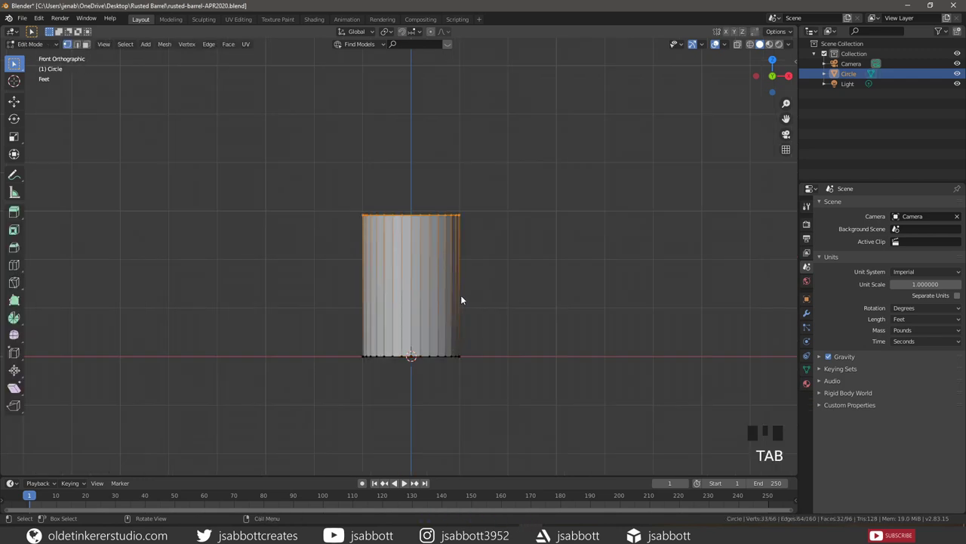
key("ctrl+r")
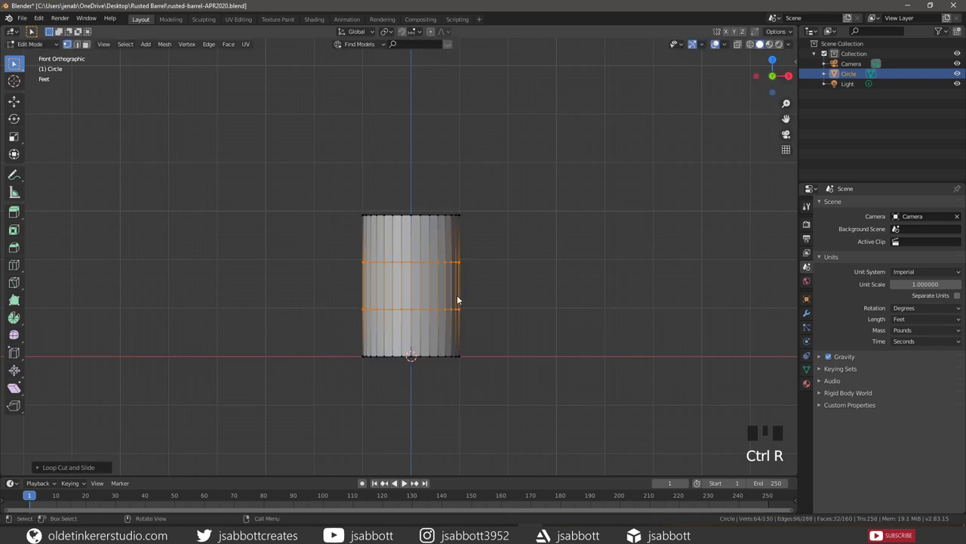
left_click(512, 288)
key("2")
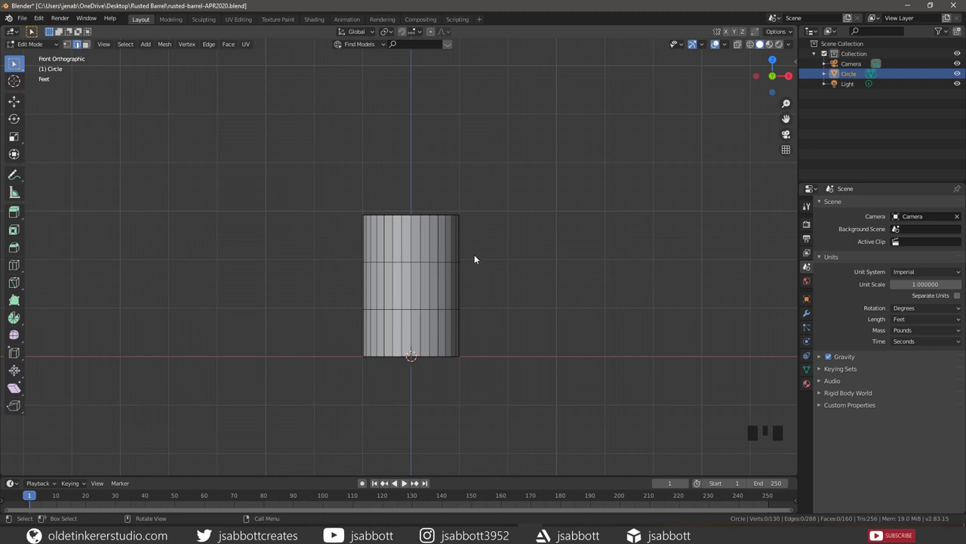
key("ctrl+r")
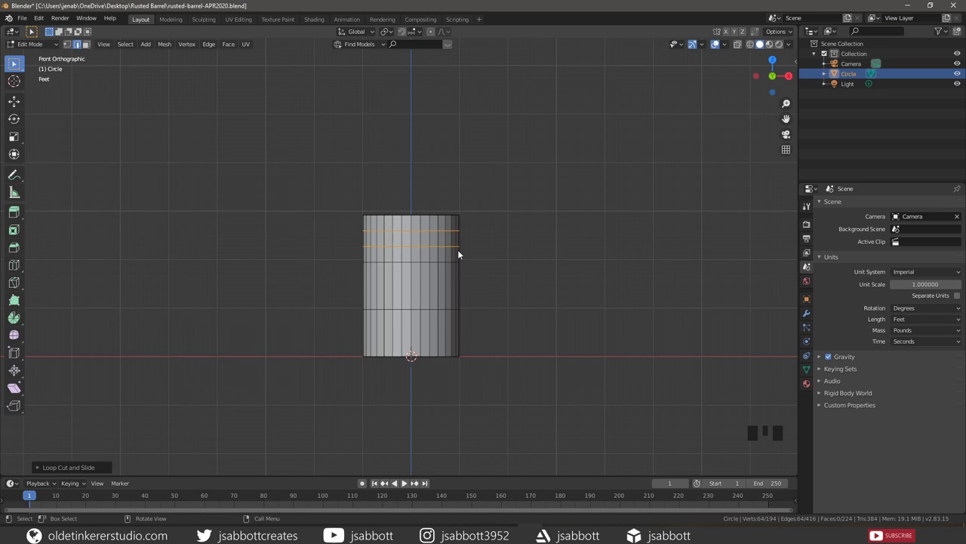
key("s")
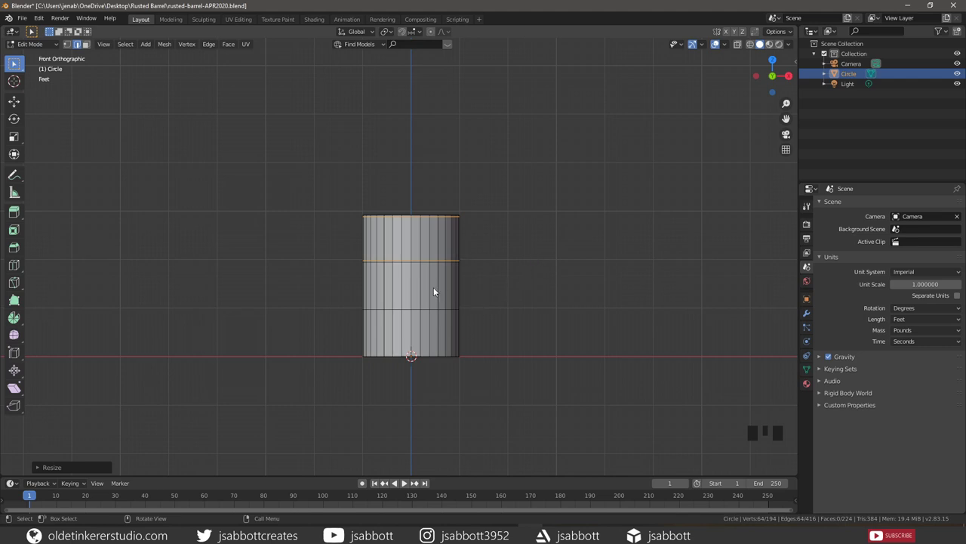
Add a second tight loop pair at the lower band, squeezed together along Z.
key("ctrl+r")
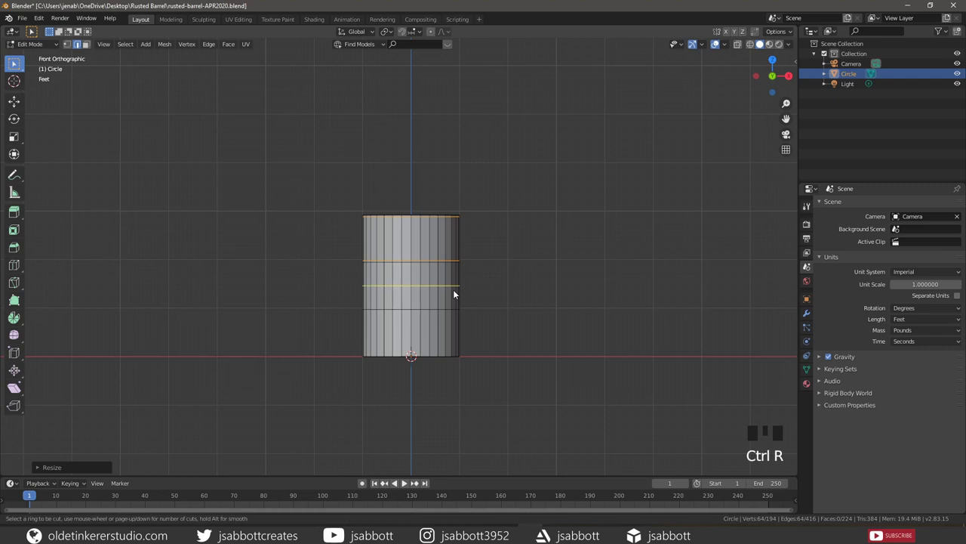
key("s")
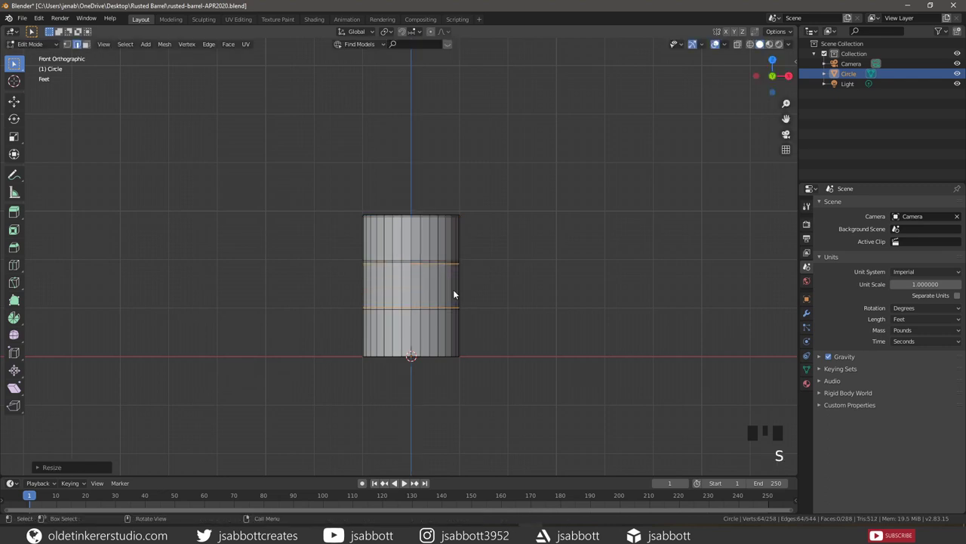
key("ctrl+r")
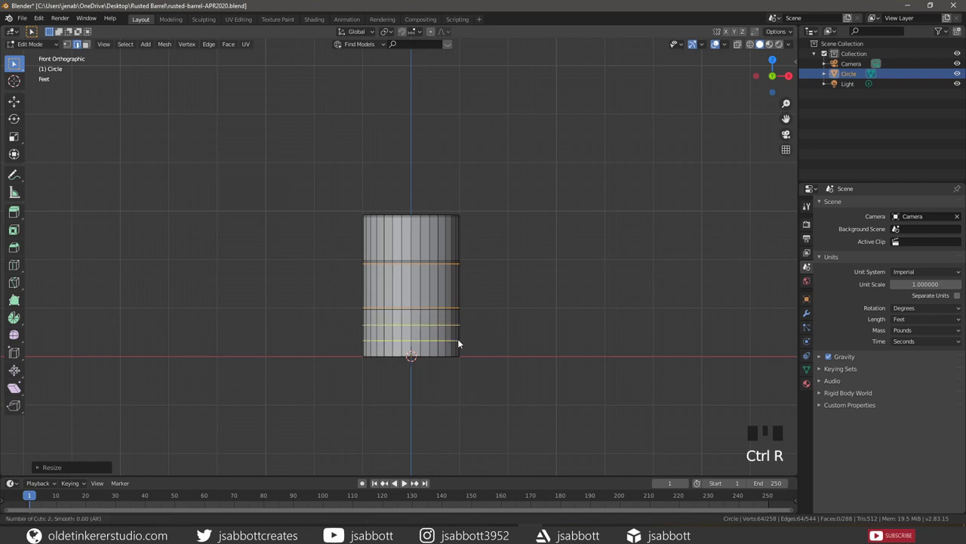
key("s")
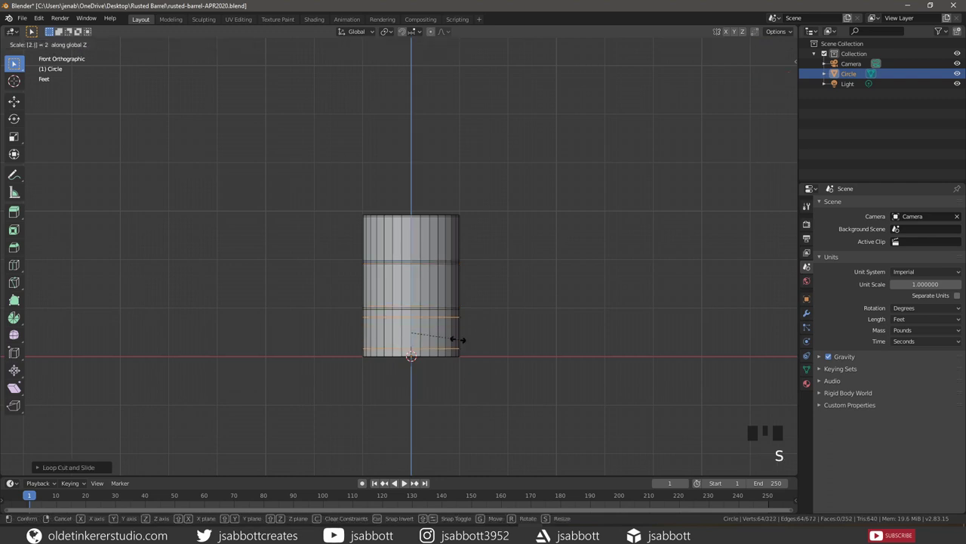
key("alt+a")
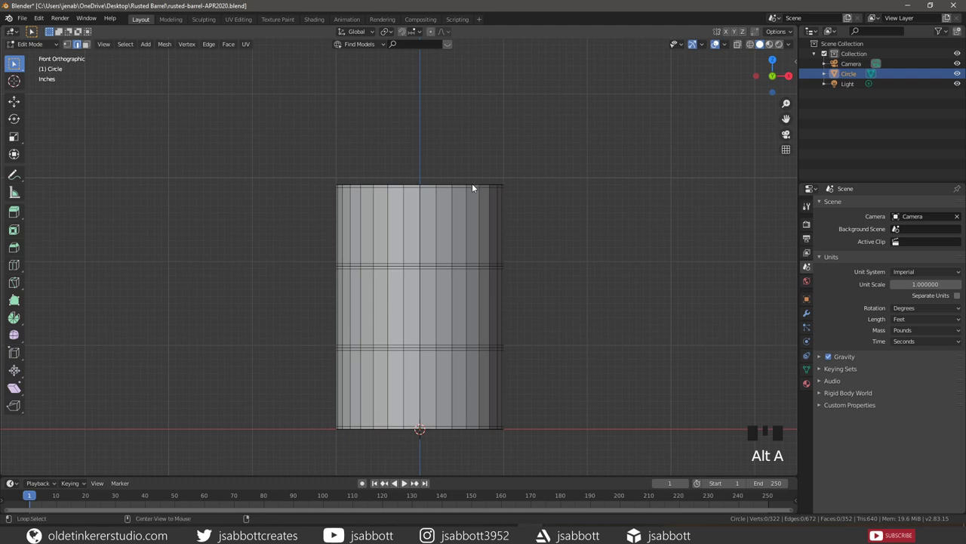
Select the top, bottom and both ridge loop pairs and scale them outward into raised hoops.
left_click(475, 186)
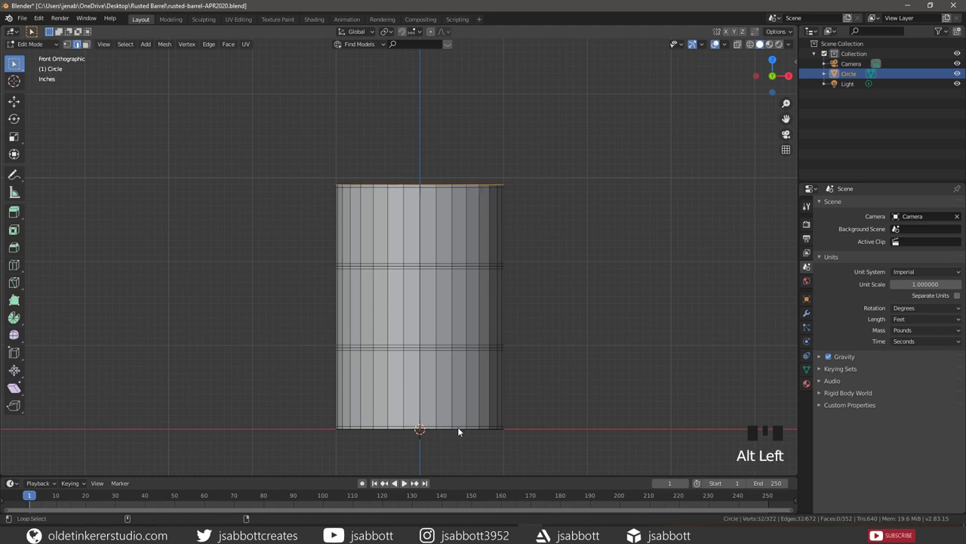
left_click(460, 431)
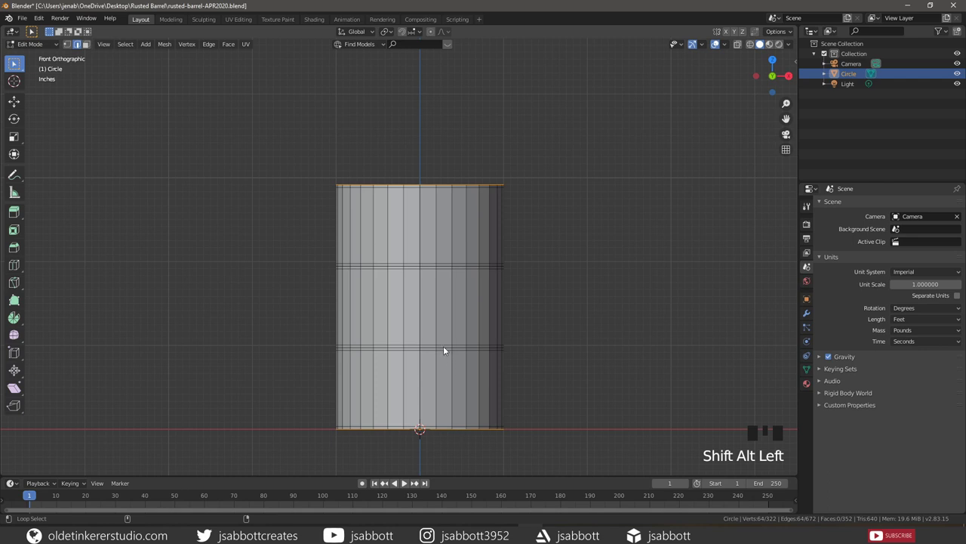
left_click(445, 349)
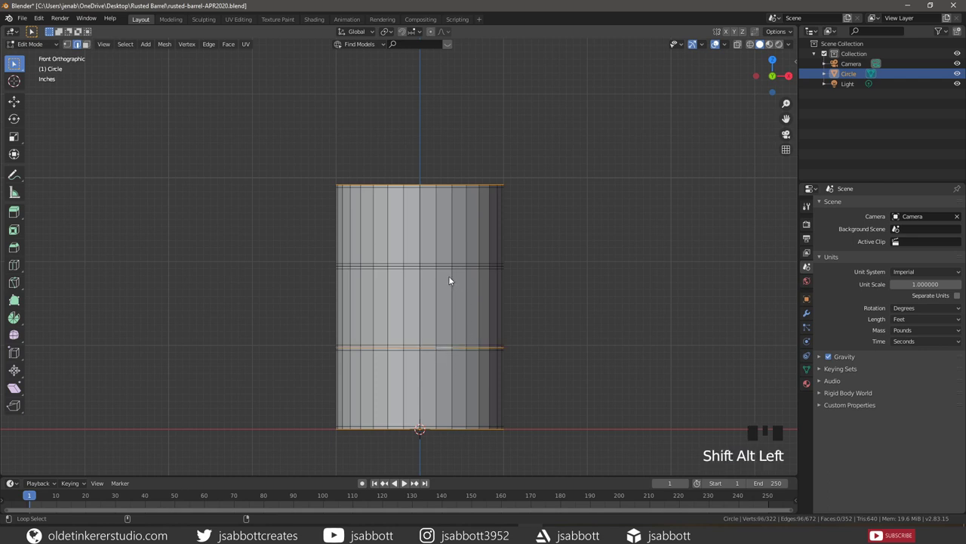
left_click(447, 268)
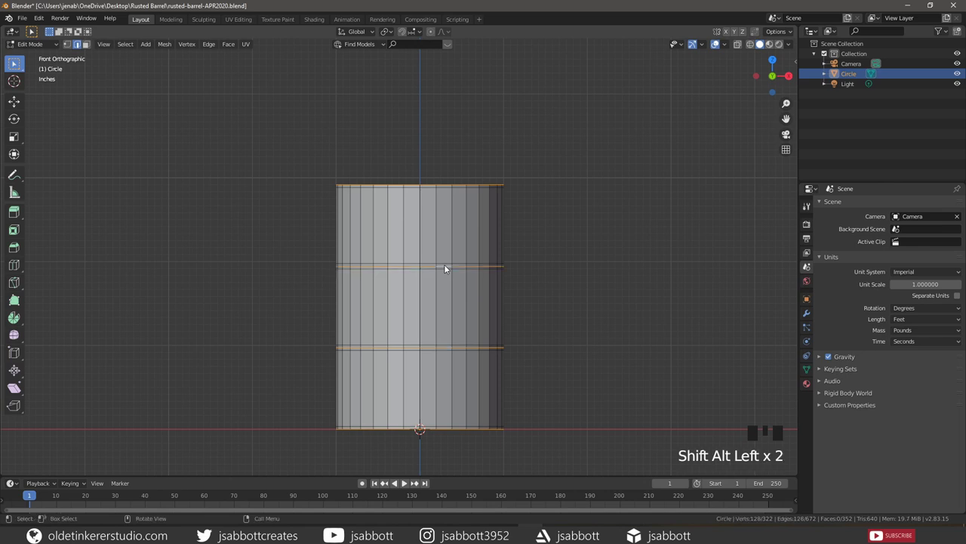
key("s")
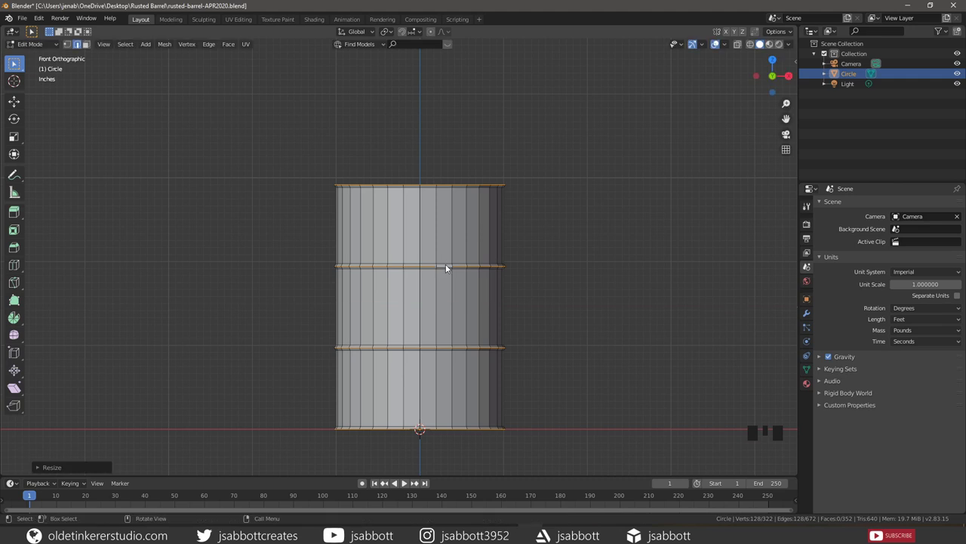
key("3")
Orbit under the barrel and select the whole end cap.
left_click_drag(539, 204, 431, 213)
key("c")
left_click_drag(512, 321, 429, 387)
key("c")
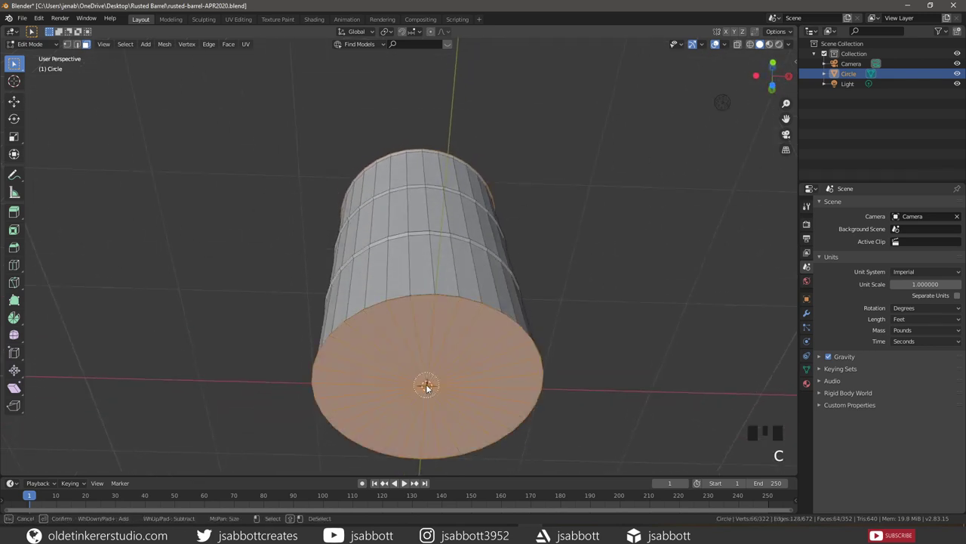
Inset the cap into a narrow rim, recess its centre along normals, then select the whole mesh.
key("KP_7")
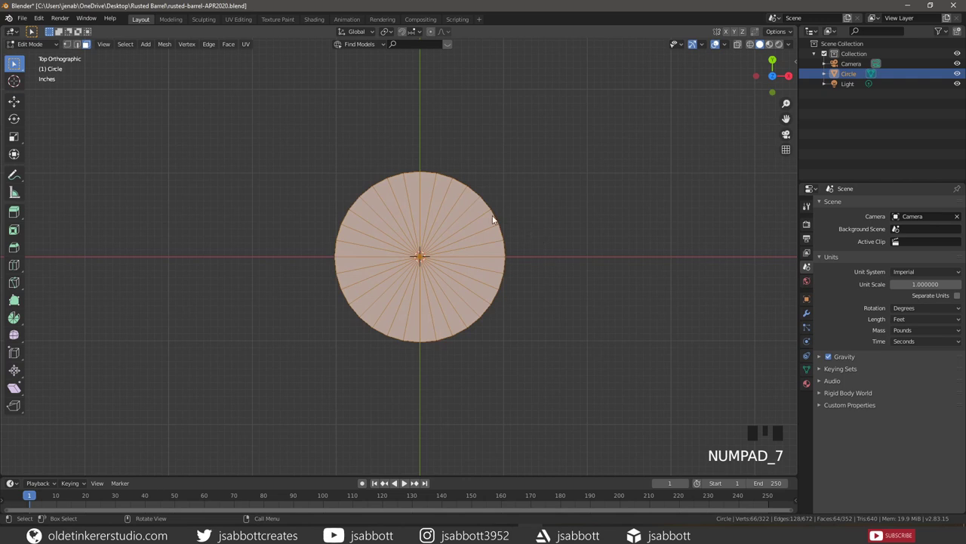
key("i")
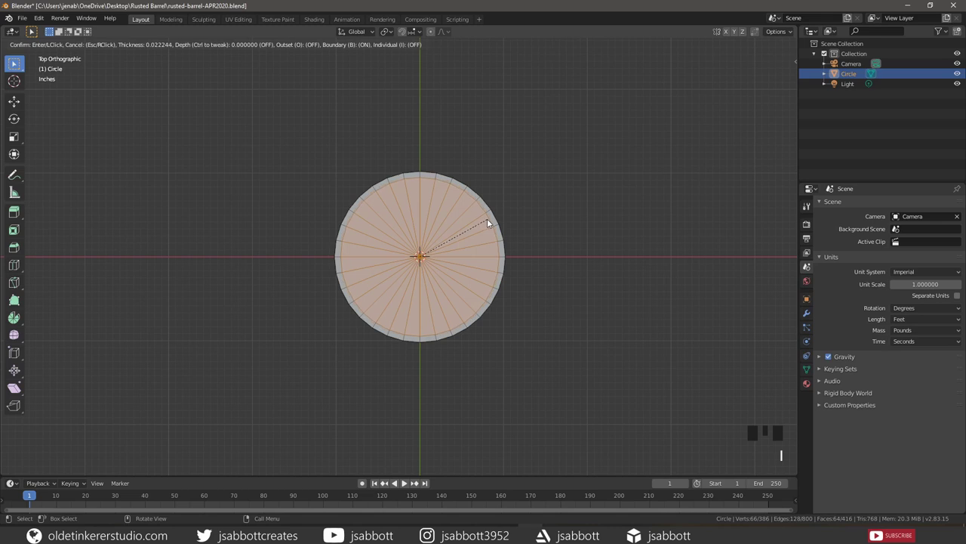
left_click_drag(519, 392, 555, 290)
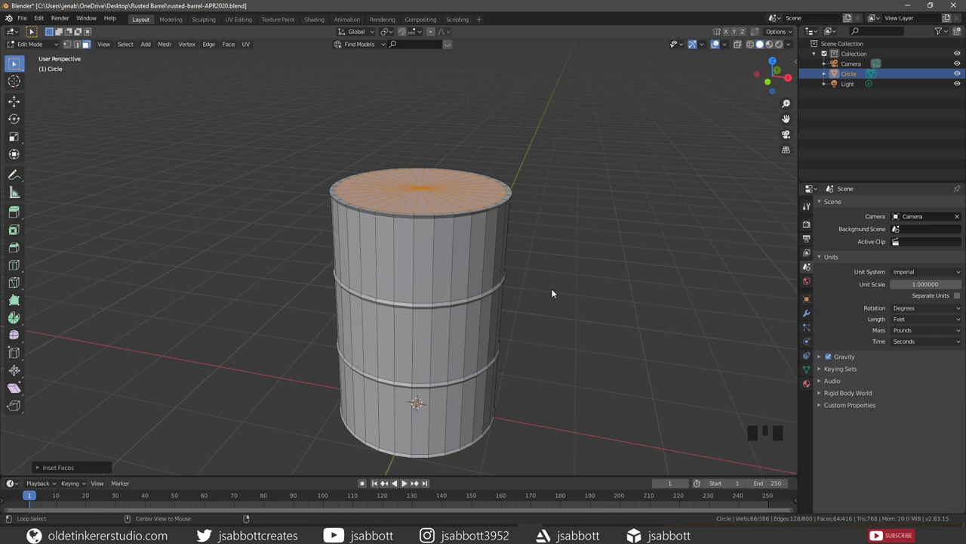
key("alt+e")
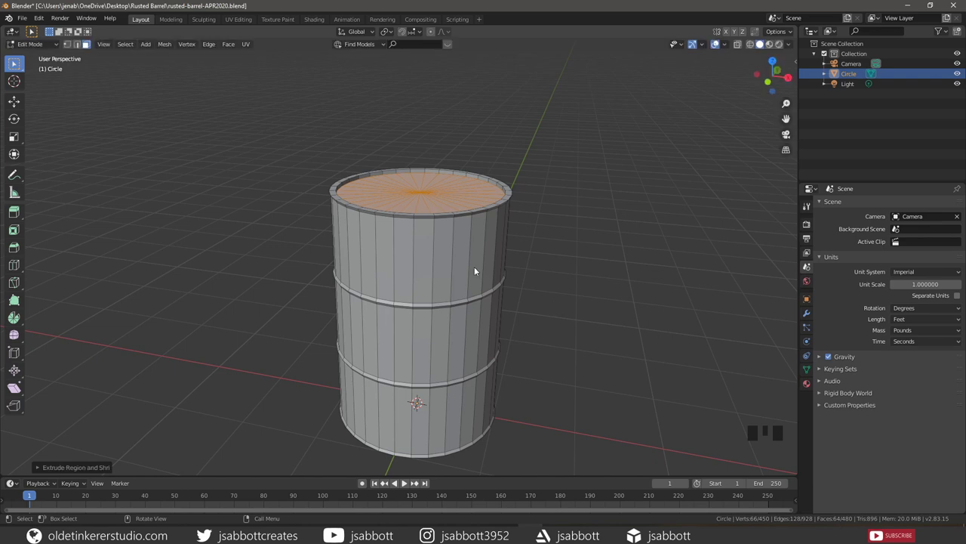
key("l")
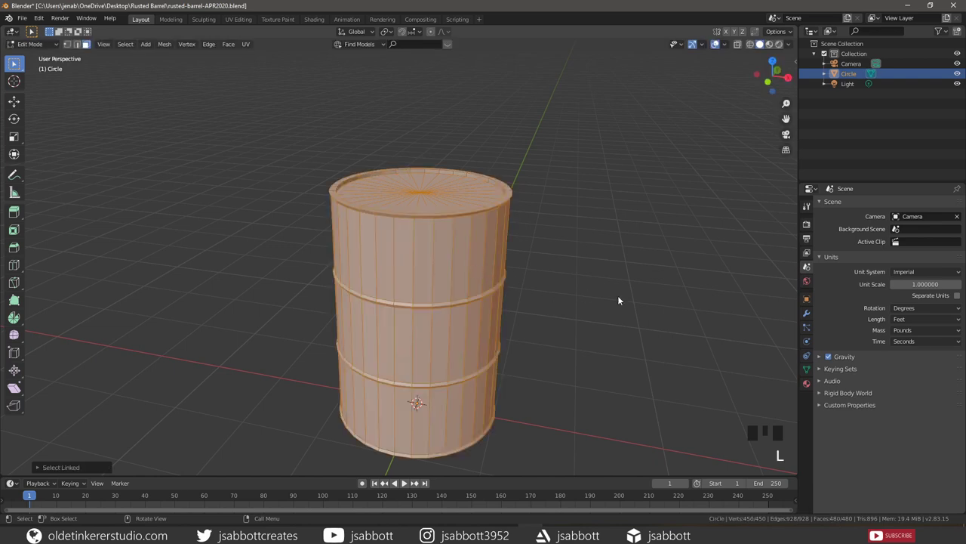
Add a Subdivision Surface modifier to the barrel and view it from the front.
left_click(809, 315)
left_click_drag(857, 206, 601, 295)
key("alt+a")
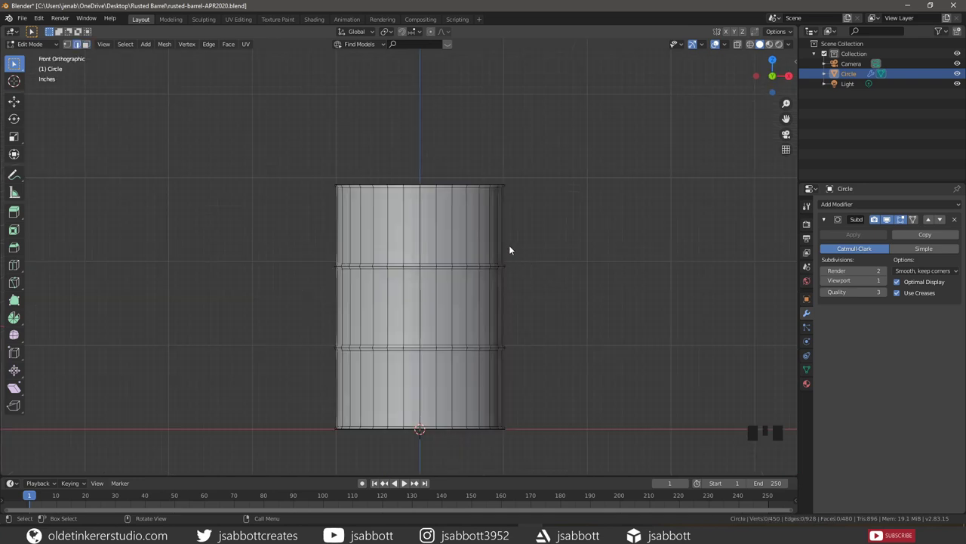
Add support loops near the top rim, middle ridges and bottom, scaled tight against each edge.
key("ctrl+r")
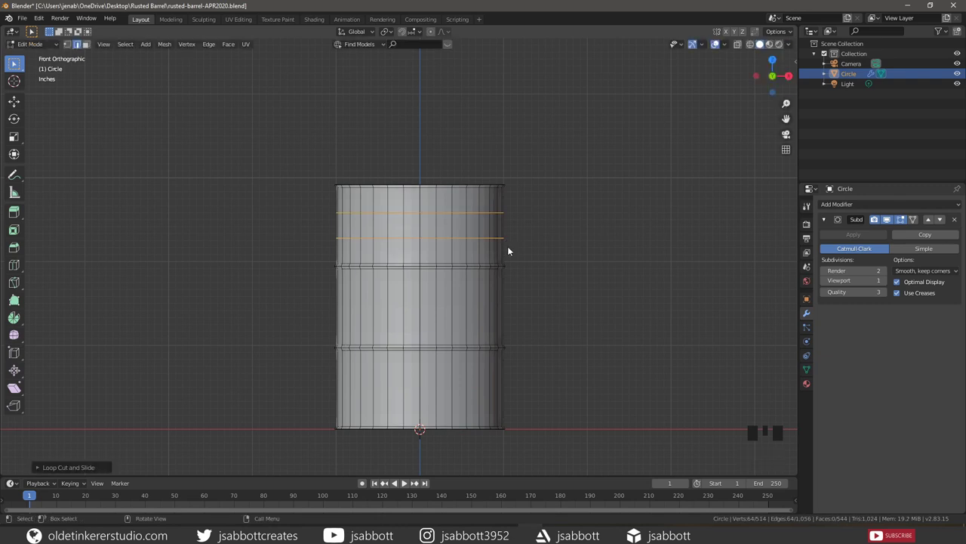
key("s")
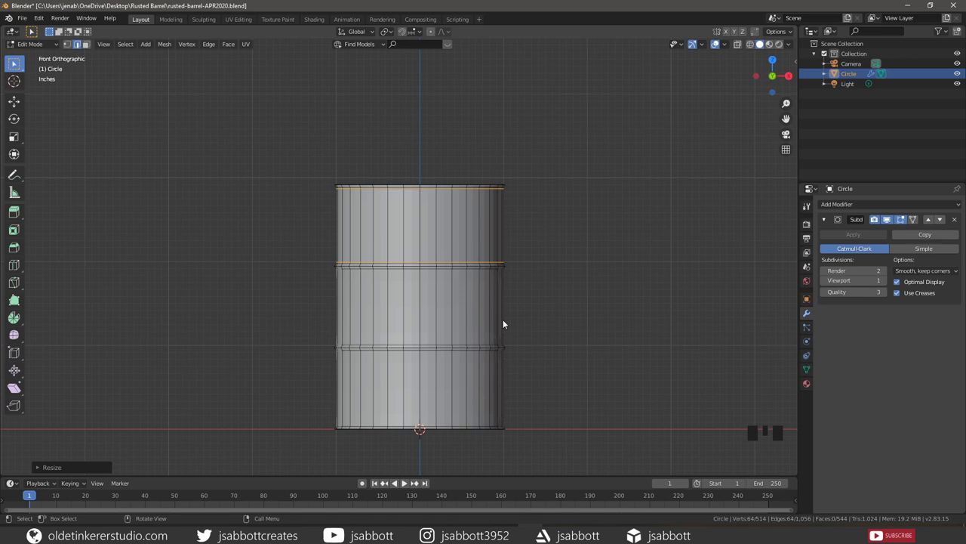
key("ctrl+r")
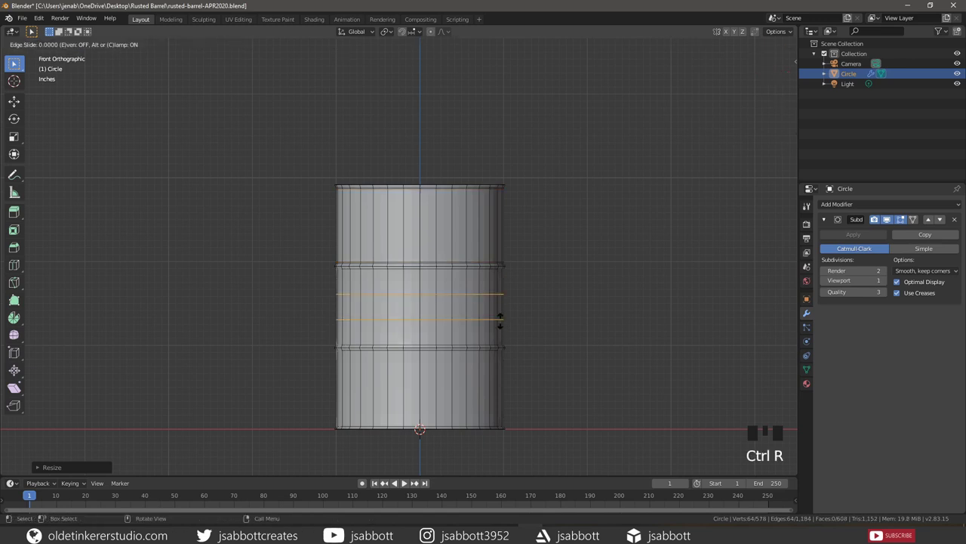
key("s")
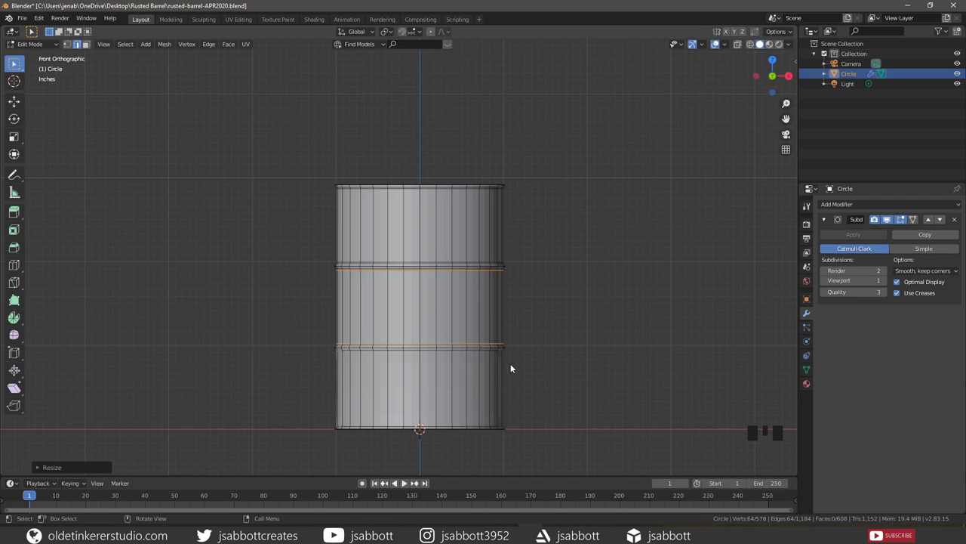
key("ctrl+r")
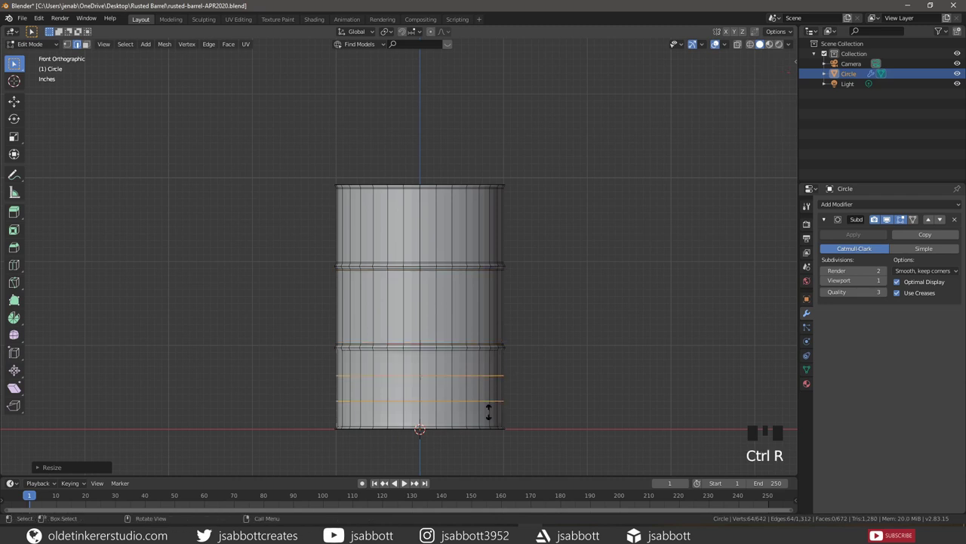
key("s")
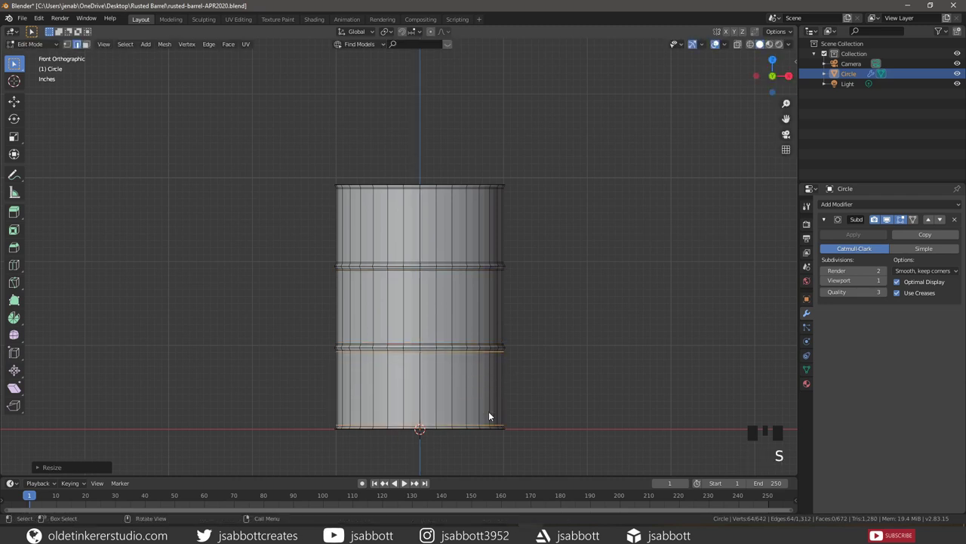
Select the inner cap faces on both ends and delete them, leaving an open tube.
left_click_drag(613, 276, 433, 232)
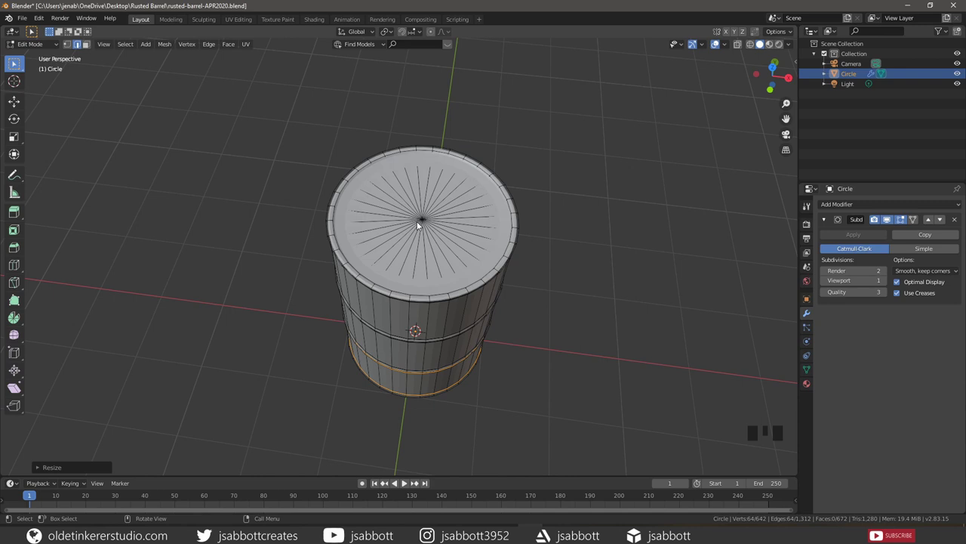
key("3")
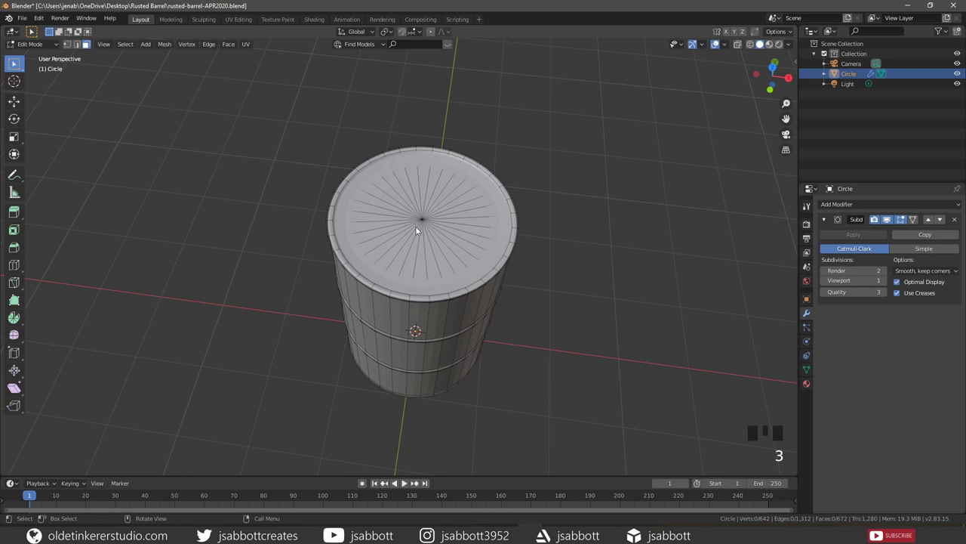
left_click(423, 229)
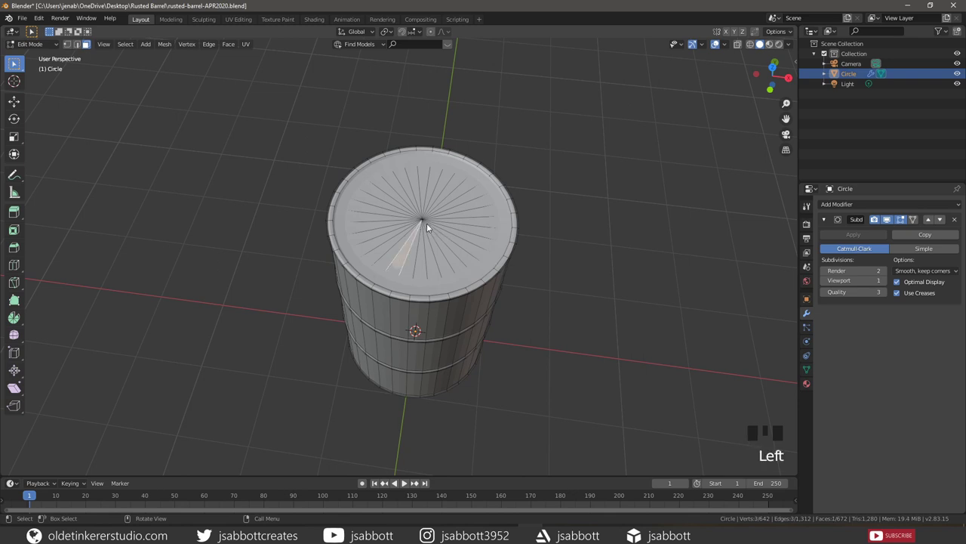
key("c")
left_click_drag(456, 260, 443, 356)
key("c")
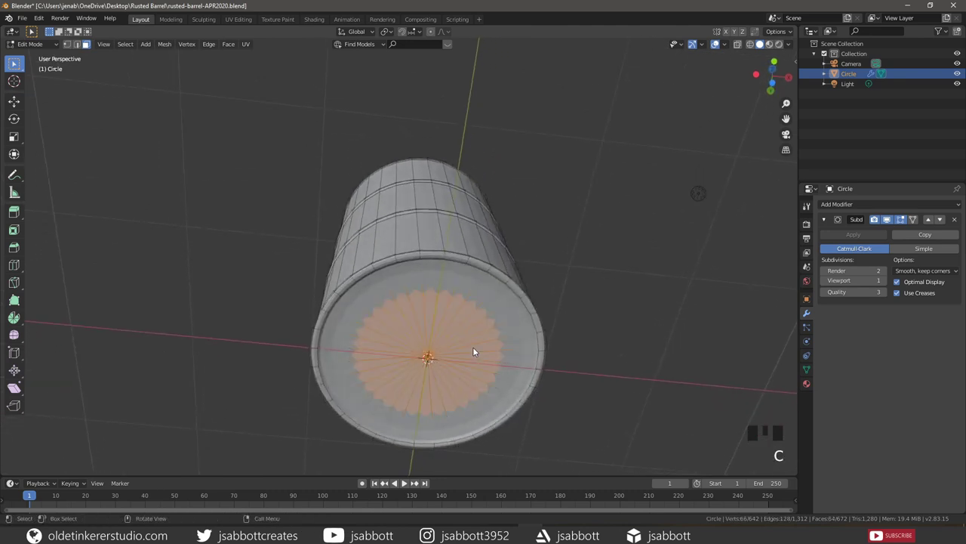
key("x")
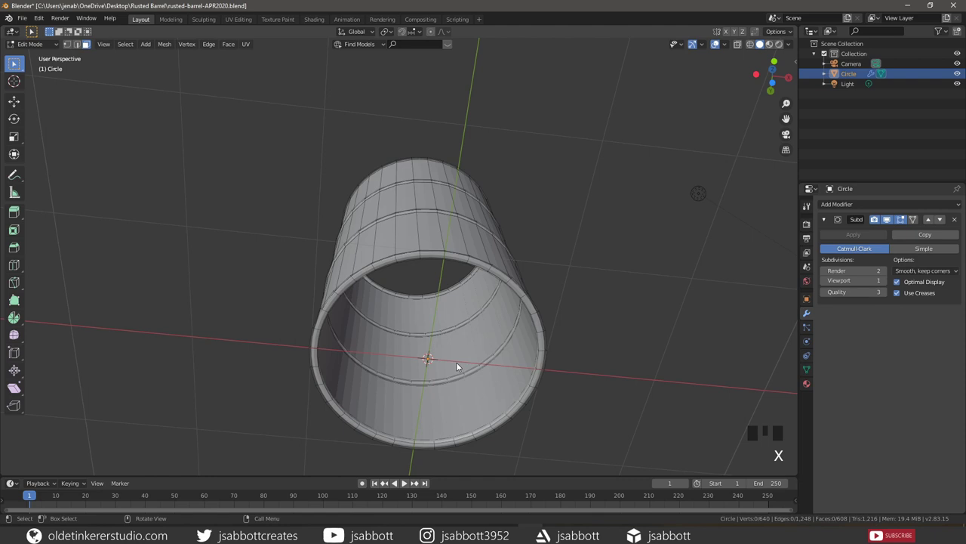
scroll("down", 3)
left_click_drag(527, 229, 529, 299)
In top view vertex mode, fill the first vertical face strip between opposite rim vertex pairs.
key("1")
key("KP_7")
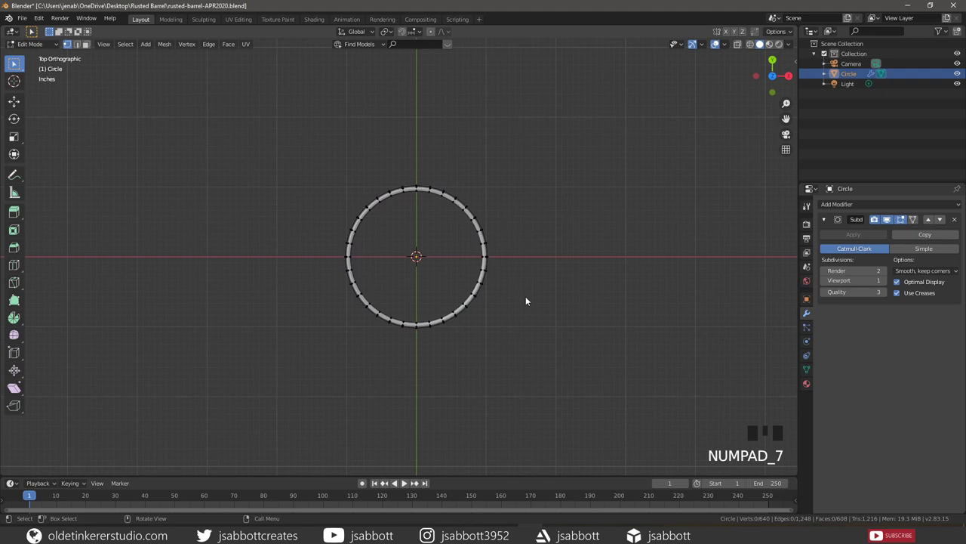
scroll("up", 3)
scroll("up", 3)
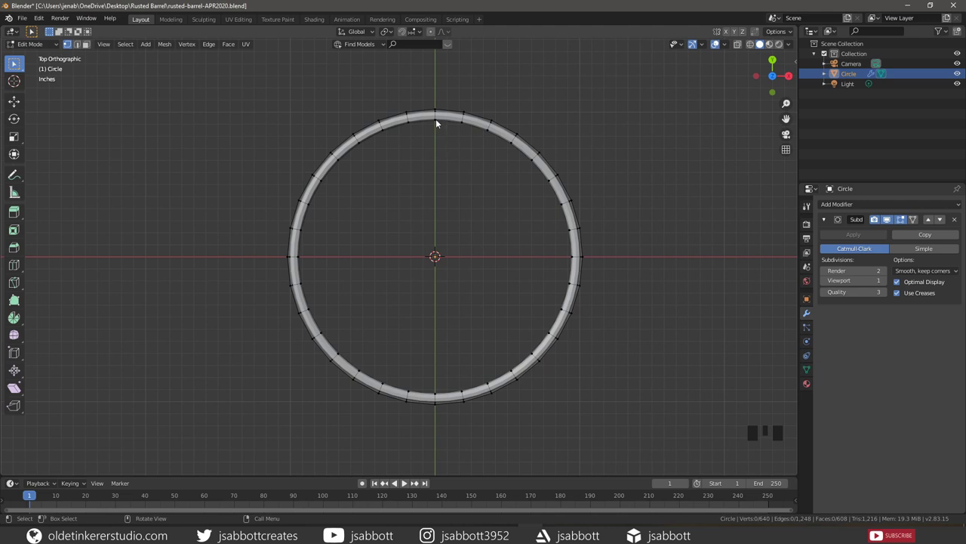
left_click(440, 122)
left_click(464, 125)
left_click(465, 389)
left_click(435, 393)
key("f")
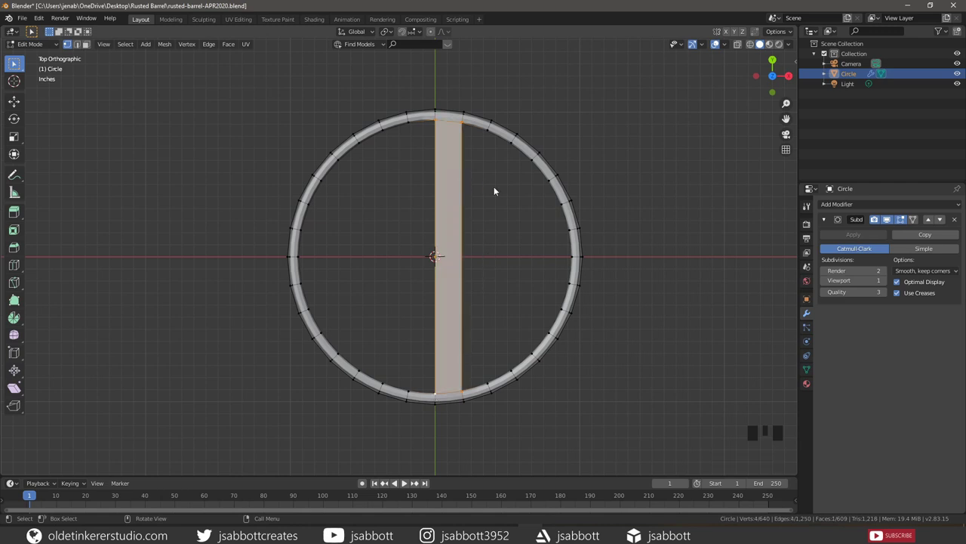
Fill the remaining right-half strips and cut curved loops crosswise through them.
left_click(464, 123)
left_click(492, 131)
left_click(491, 383)
left_click(467, 393)
key("f")
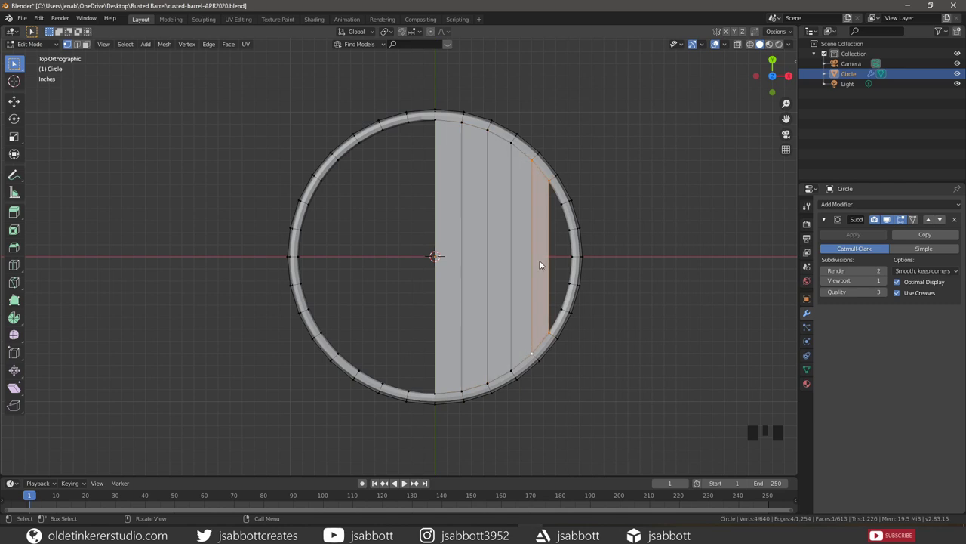
key("ctrl+r")
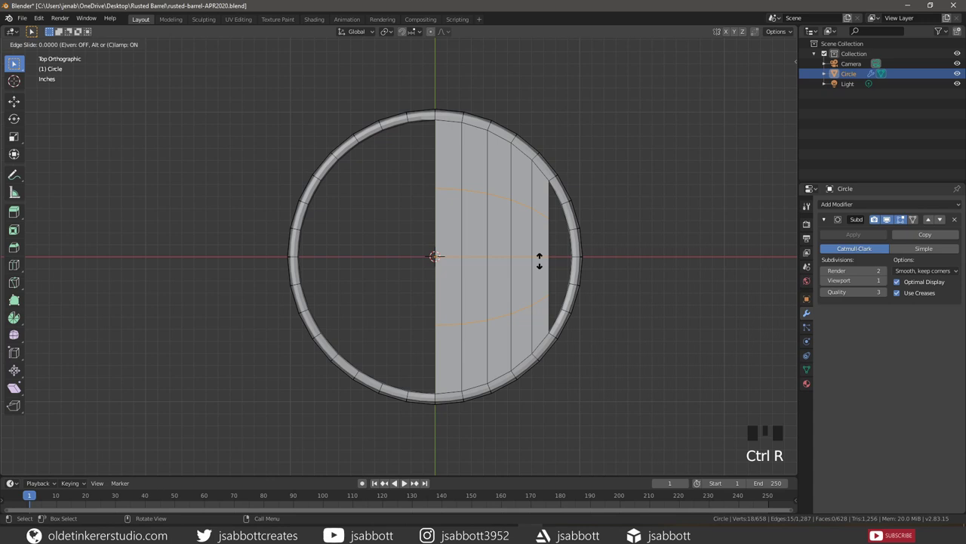
key("alt+a")
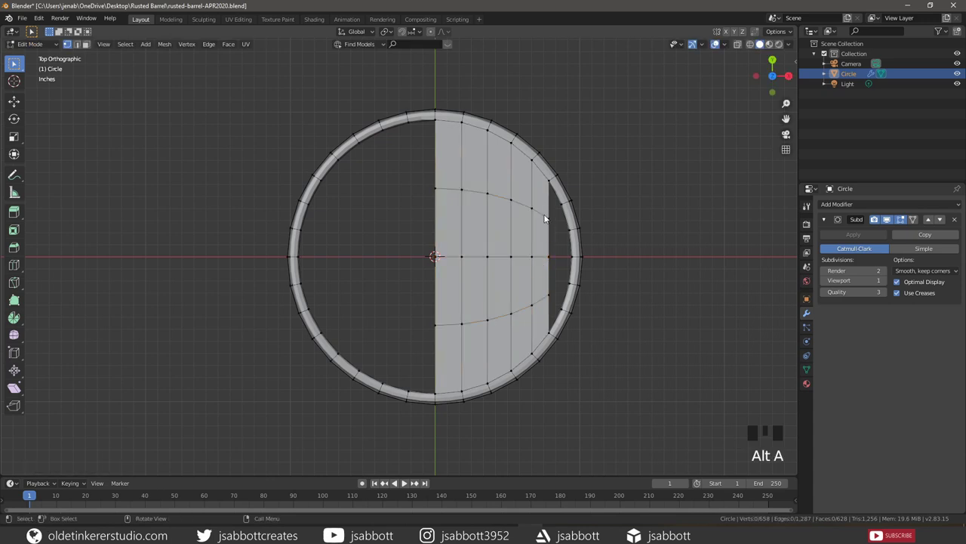
key("2")
left_click(542, 219)
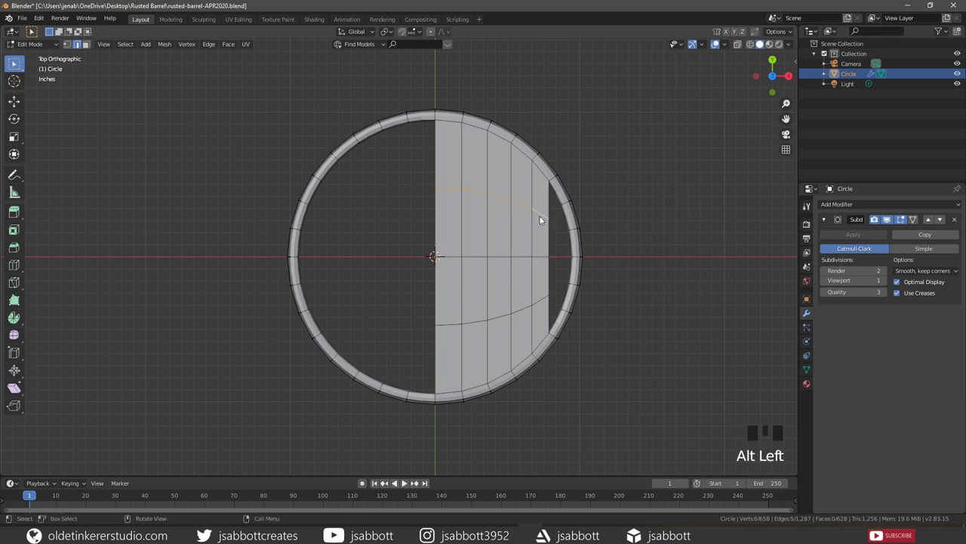
Flatten the upper curved edge loop into a straight line and move it toward the lid centre.
key("s")
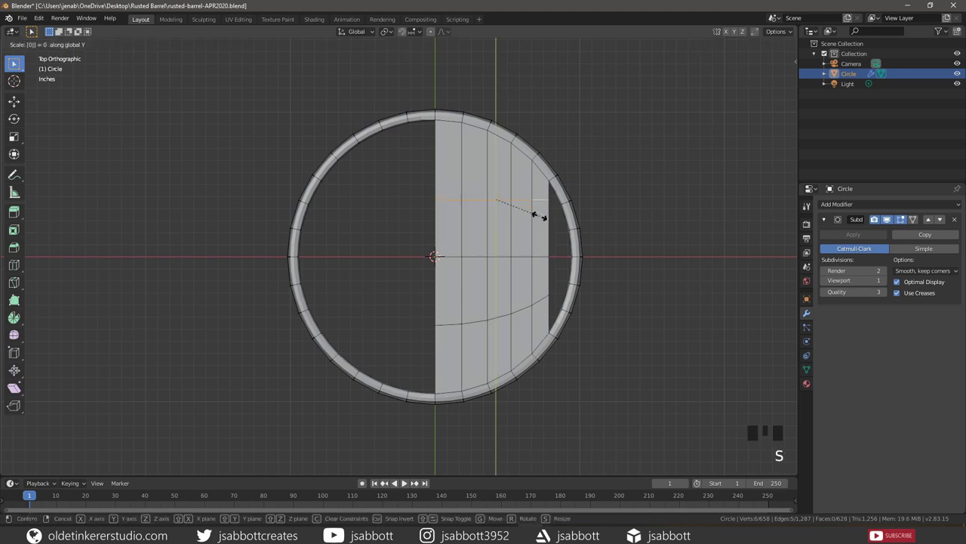
key("g")
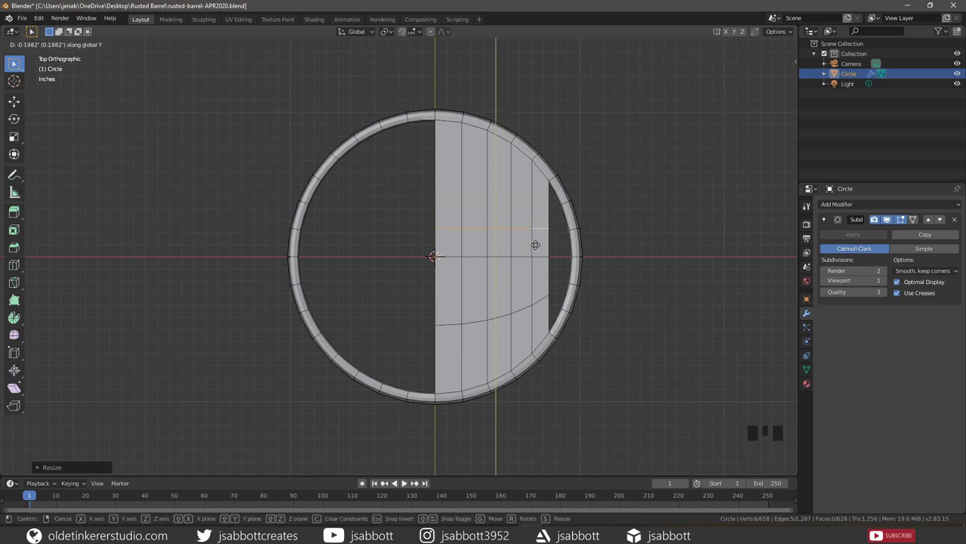
key("alt+a")
left_click(540, 305)
Flatten the lower curved loop the same way and slide it toward the centre, forming a neat grid.
key("s")
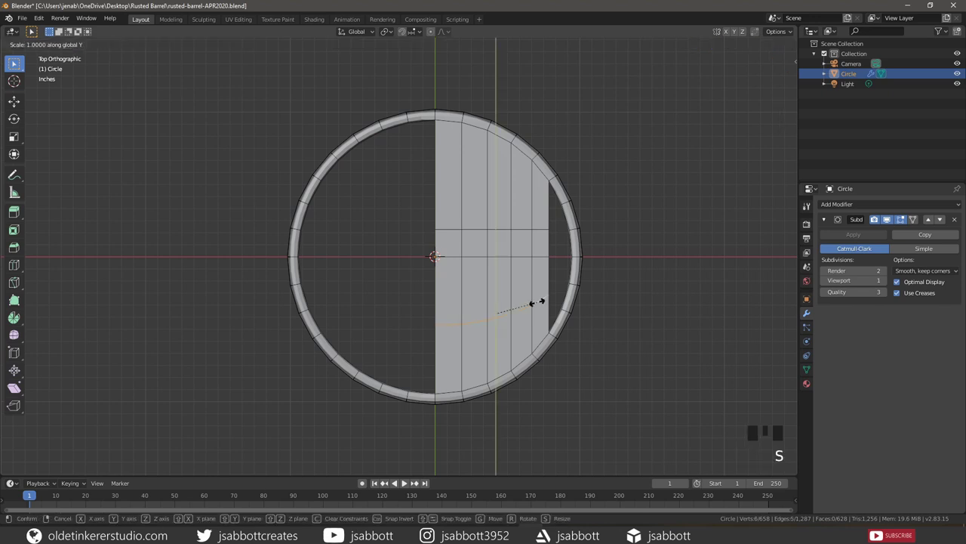
key("g")
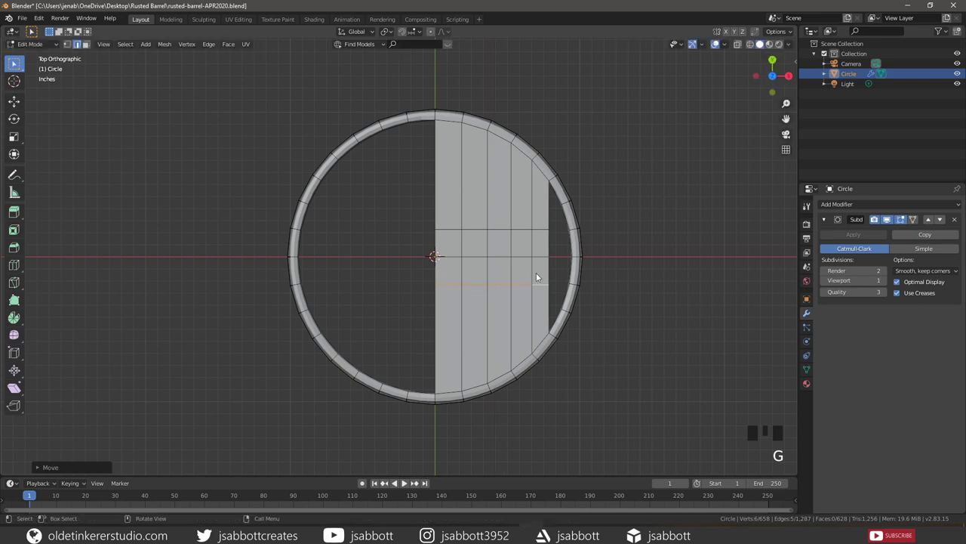
key("alt+a")
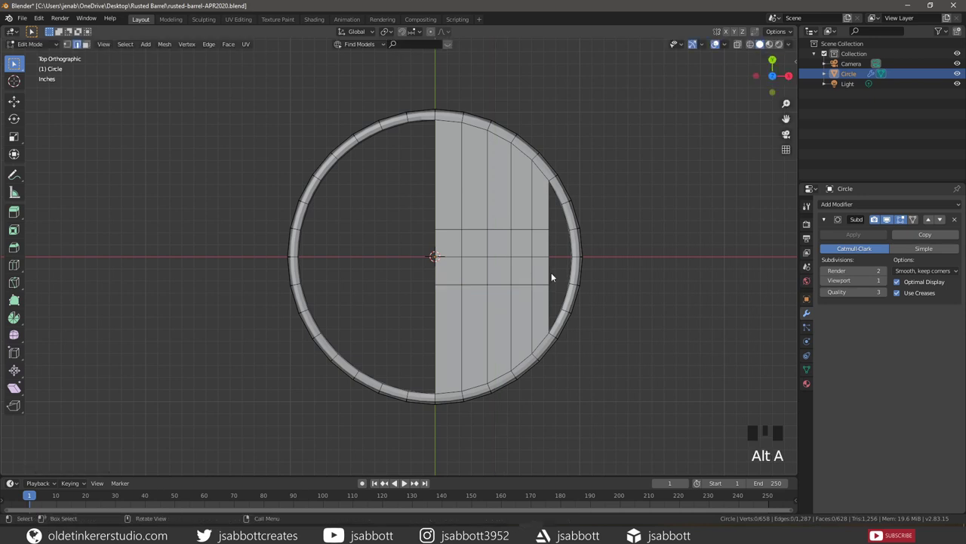
key("1")
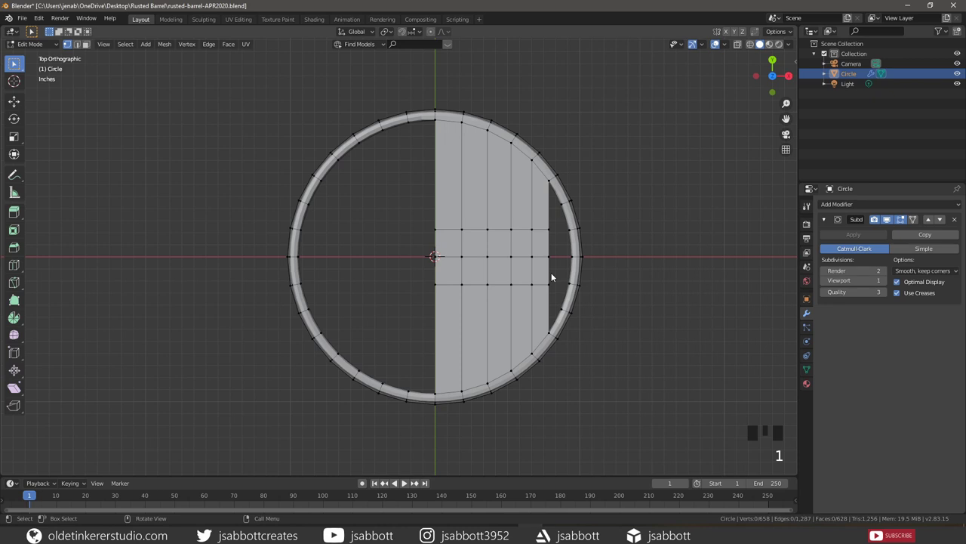
Fill a face closing the upper gap beside the lid rim.
left_click(552, 184)
left_click_drag(551, 225, 571, 230)
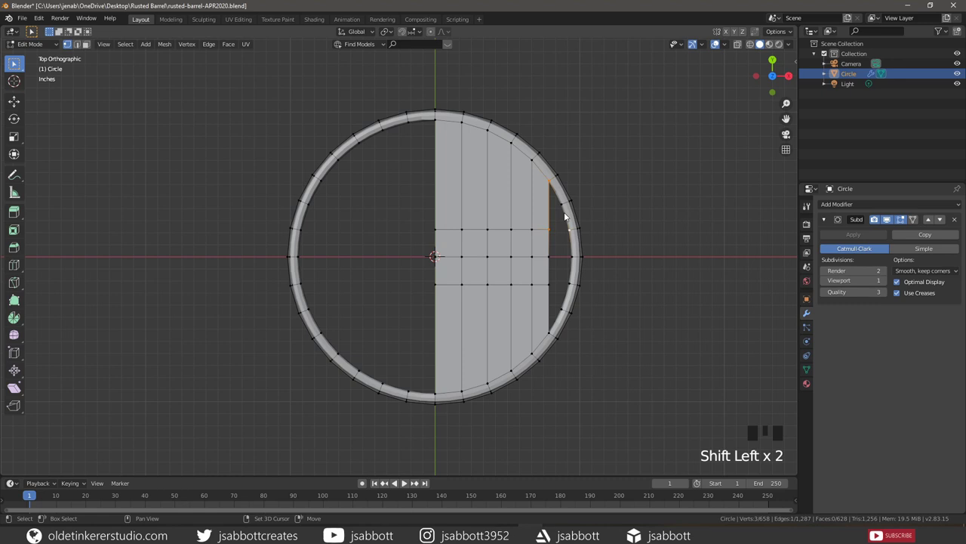
left_click(563, 206)
key("f")
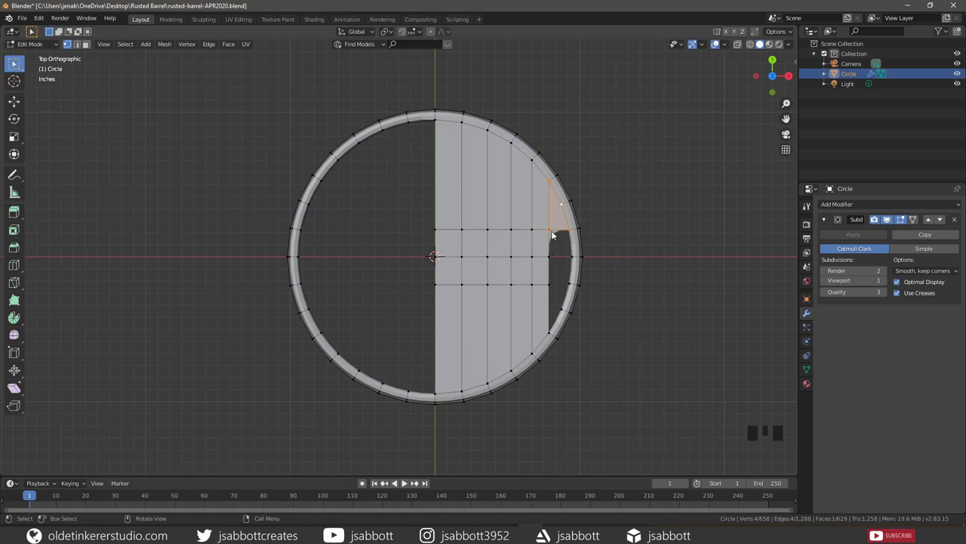
Fill the lower gap by the rim from its four bordering vertices.
left_click(554, 233)
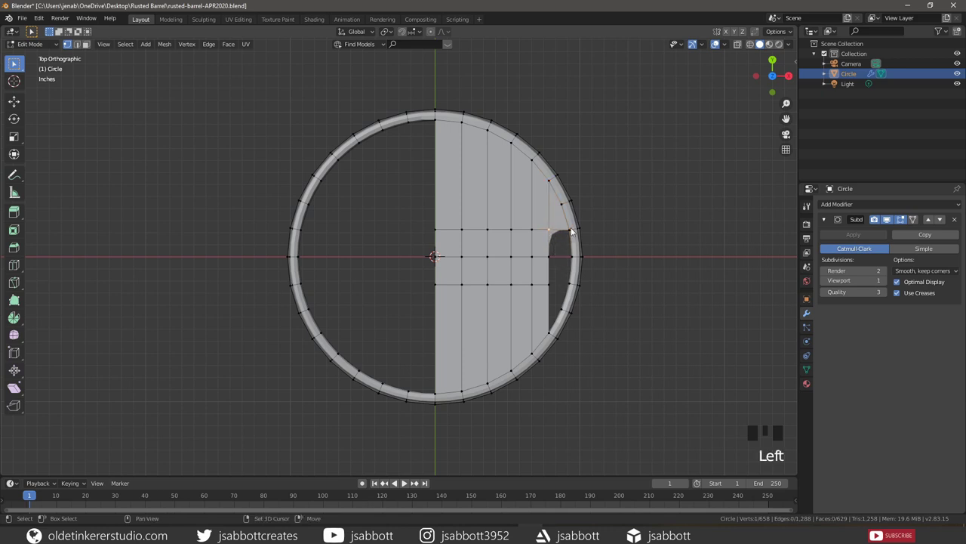
left_click(571, 231)
left_click(574, 257)
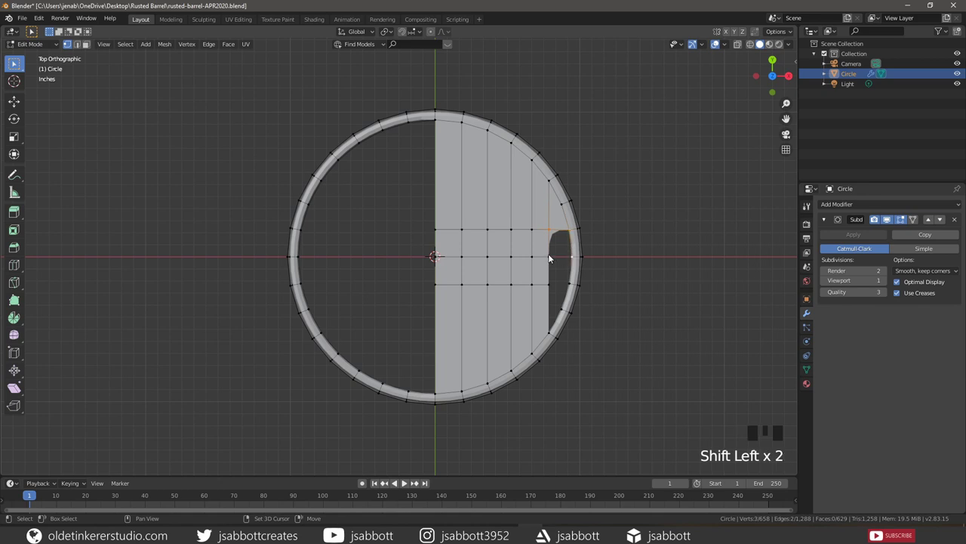
left_click(551, 258)
key("f")
left_click(598, 254)
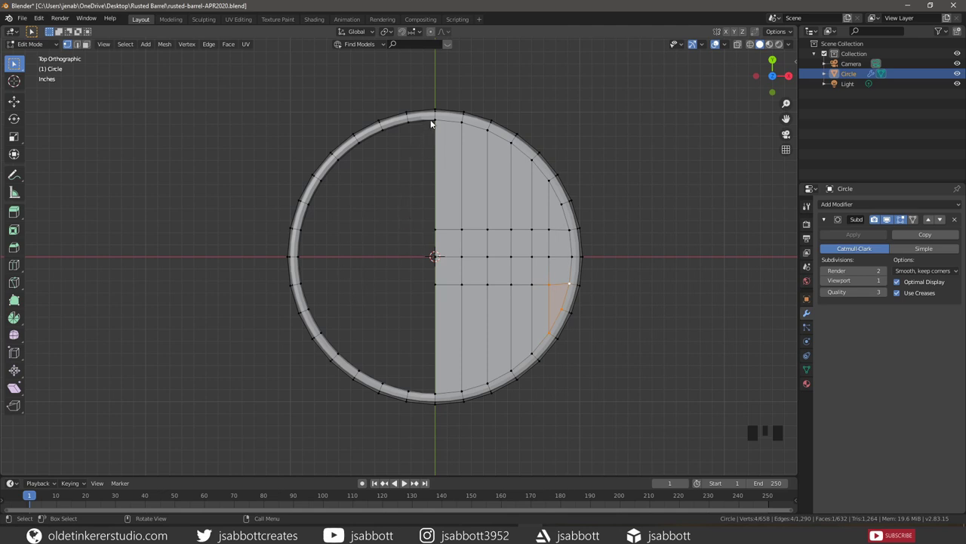
Fill the left half of the lid between its rim edges, mirroring the right half's grid.
left_click(438, 123)
left_click(413, 124)
left_click(411, 393)
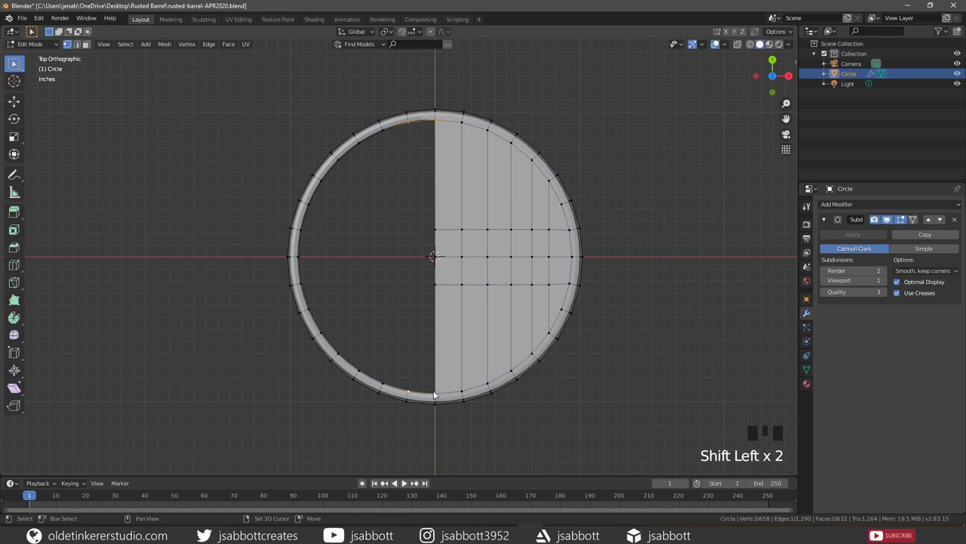
left_click(437, 395)
key("f")
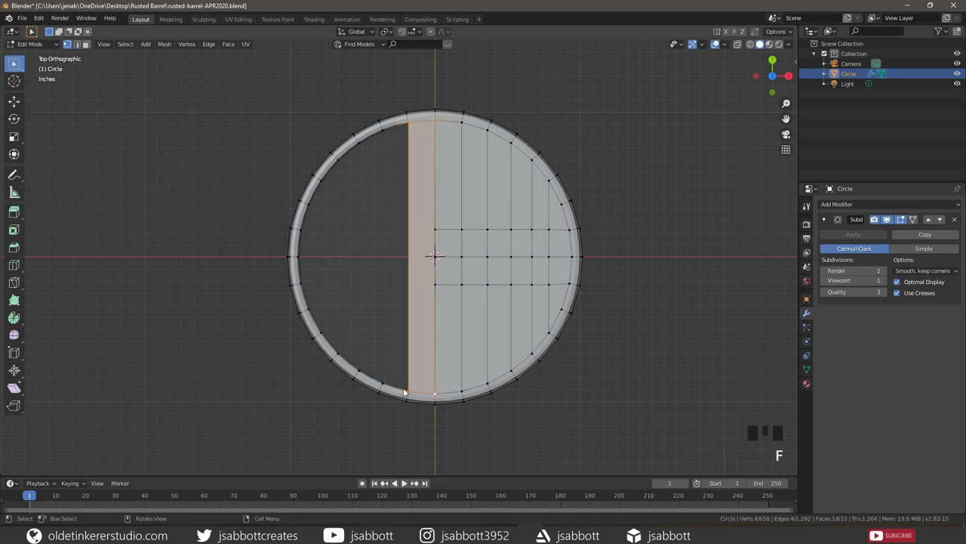
left_click(342, 261)
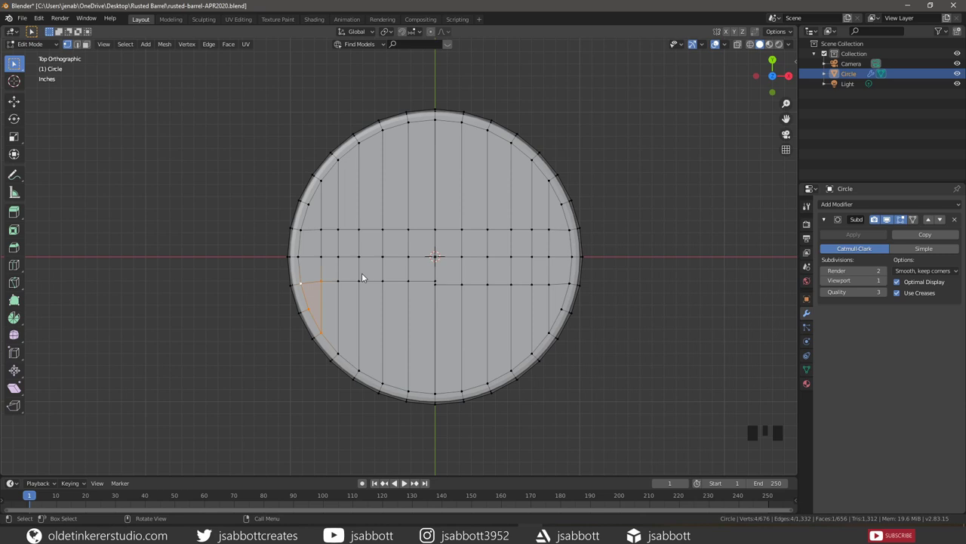
Check the gridded lid from underneath and in perspective, then save the barrel file.
key("ctrl+KP_7")
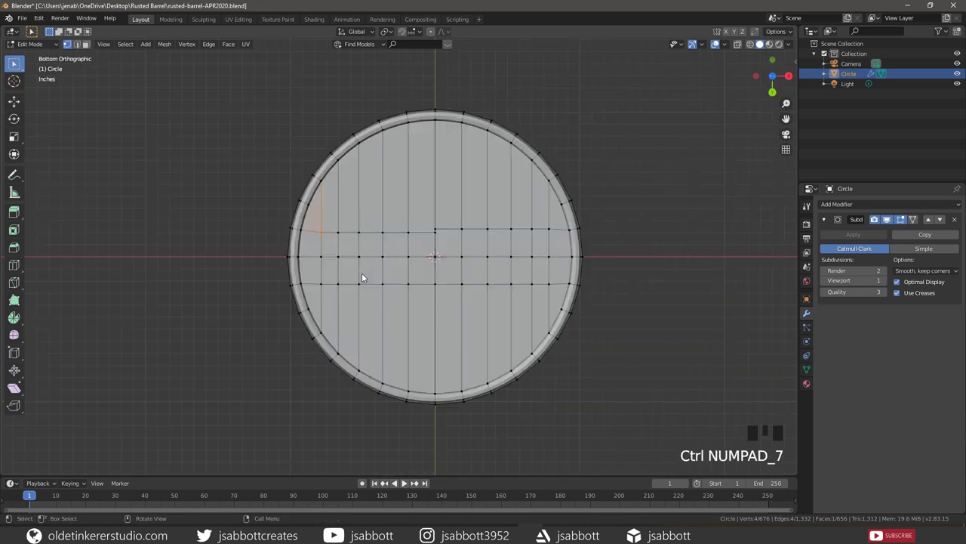
left_click(439, 121)
left_click_drag(464, 121, 464, 134)
left_click(464, 391)
left_click(438, 395)
key("f")
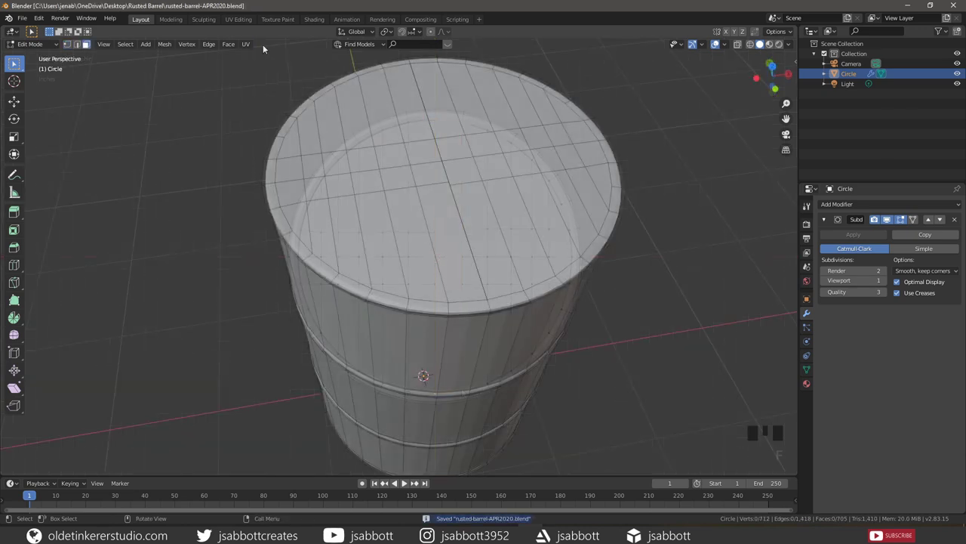
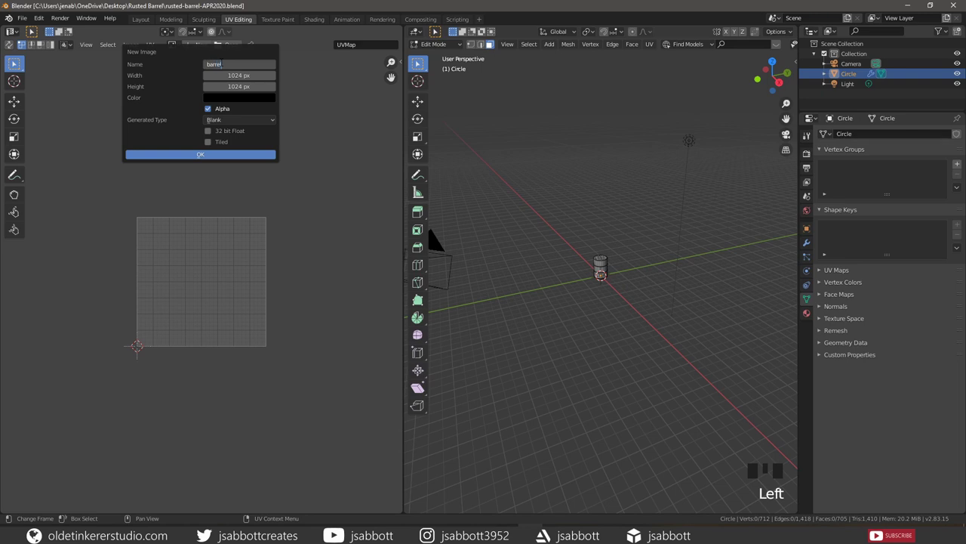
Create a new blank black image named barrel at 1024×1024 px in the UV Editor.
key("r")
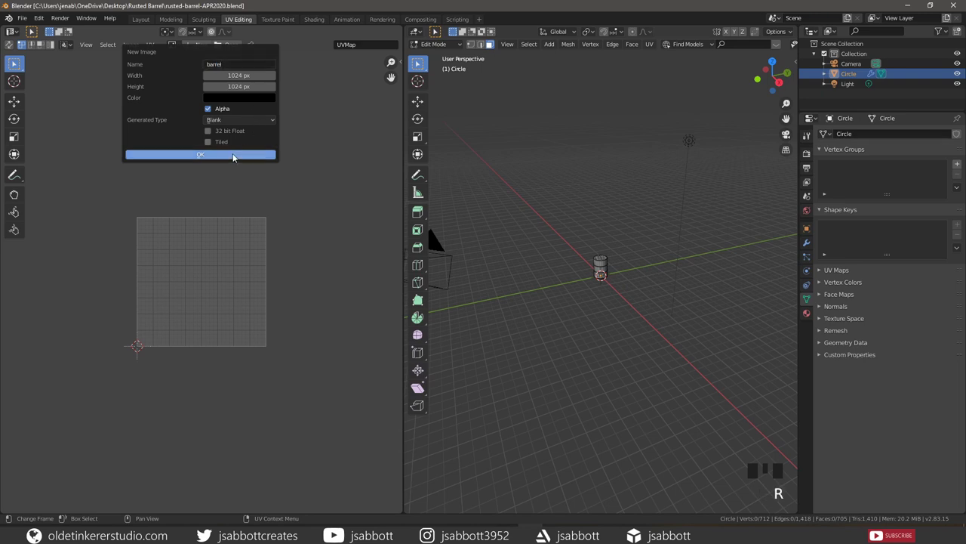
left_click_drag(601, 295, 597, 325)
left_click(597, 324)
Frame the barrel in the 3D viewport and view it from the back.
key("2")
key("alt+a")
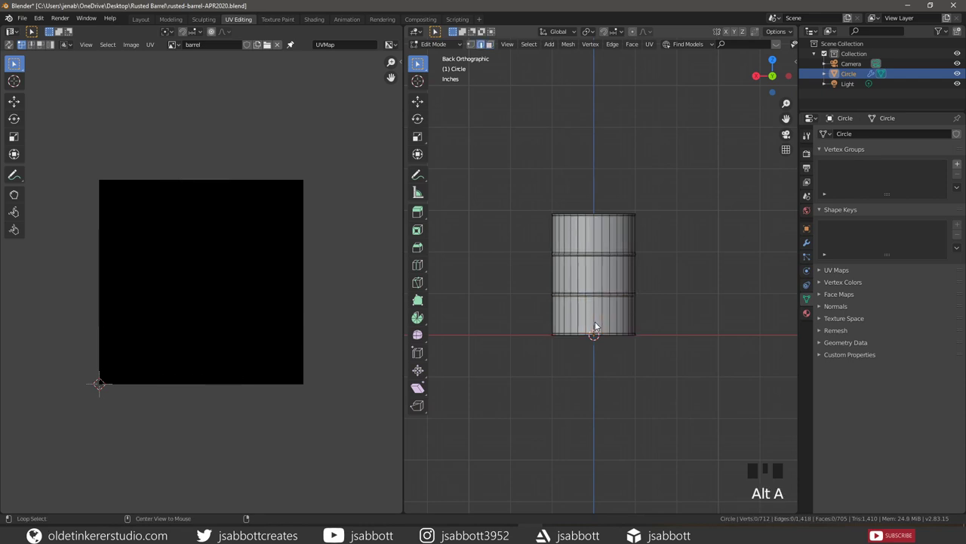
left_click(598, 325)
left_click_drag(583, 238, 586, 327)
key("KP_7")
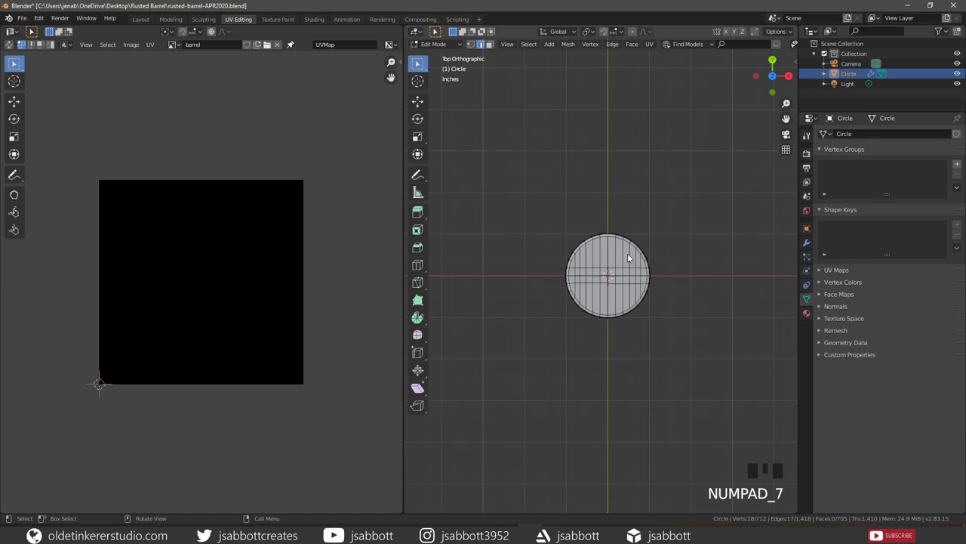
scroll("up", 3)
left_click(619, 210)
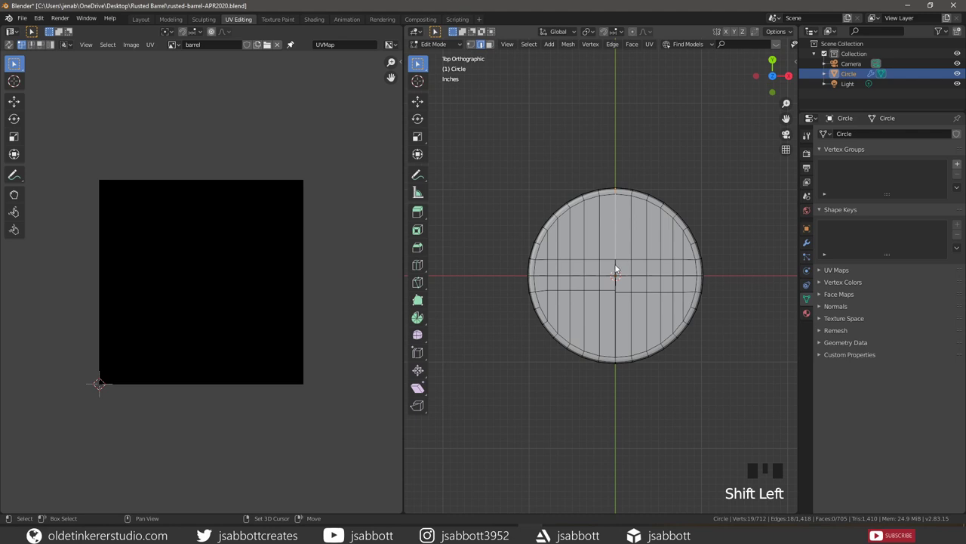
left_click(617, 272)
left_click(617, 294)
left_click(618, 310)
left_click_drag(624, 373, 640, 224)
left_click(639, 224)
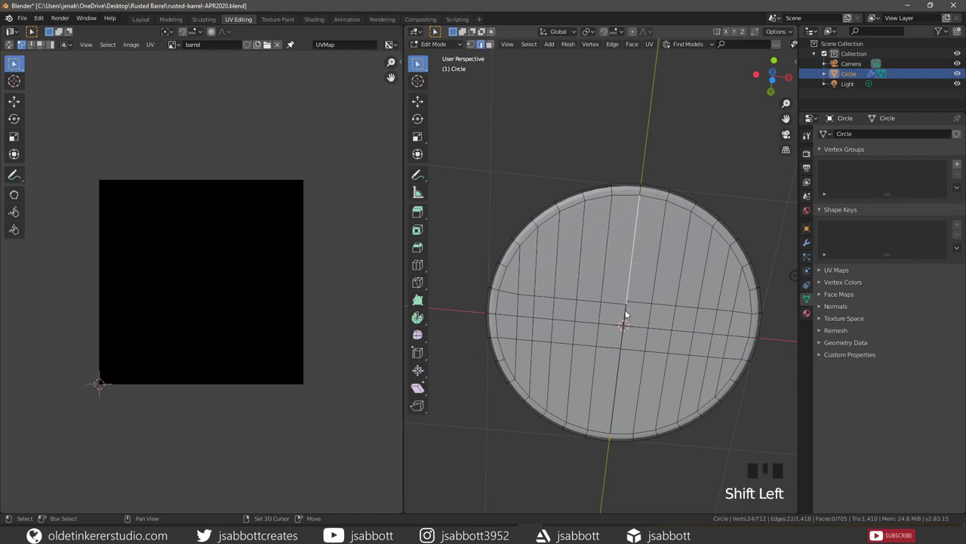
left_click(628, 318)
left_click(623, 345)
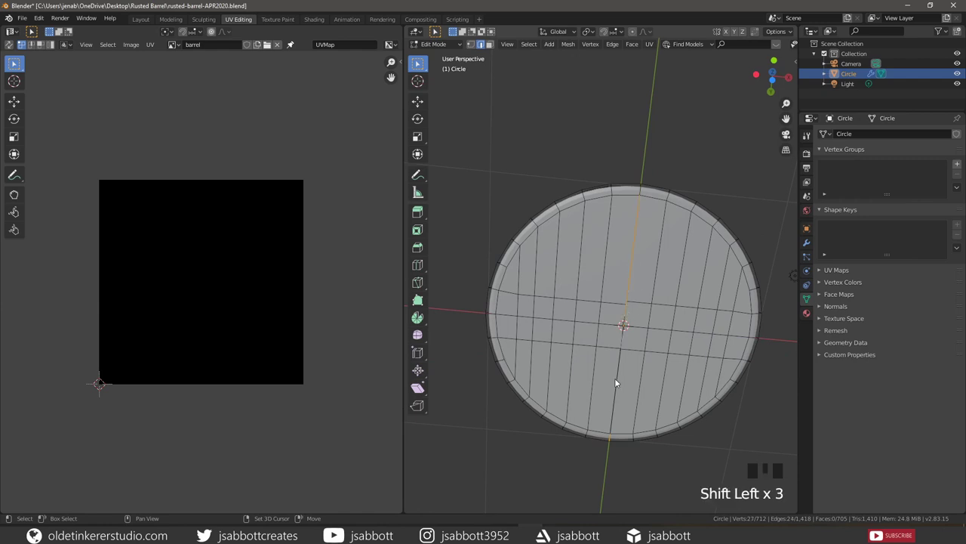
left_click(622, 382)
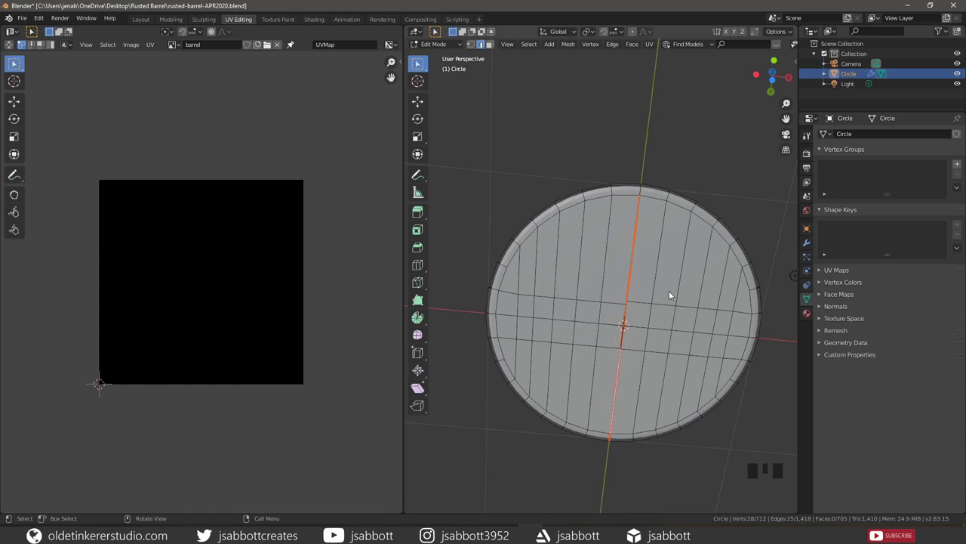
key("KP_1")
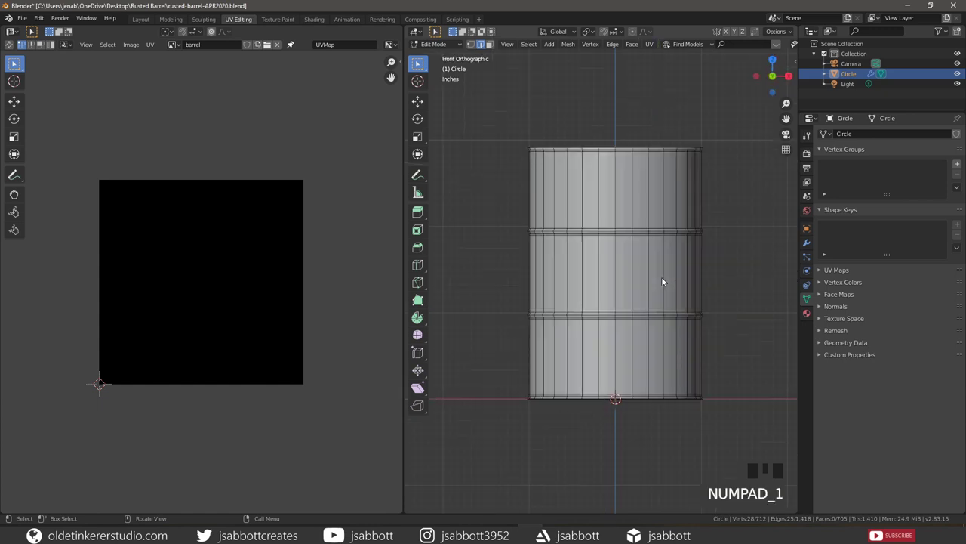
Unwrap the whole barrel mesh with Cube Projection and select all the resulting UV islands.
key("a")
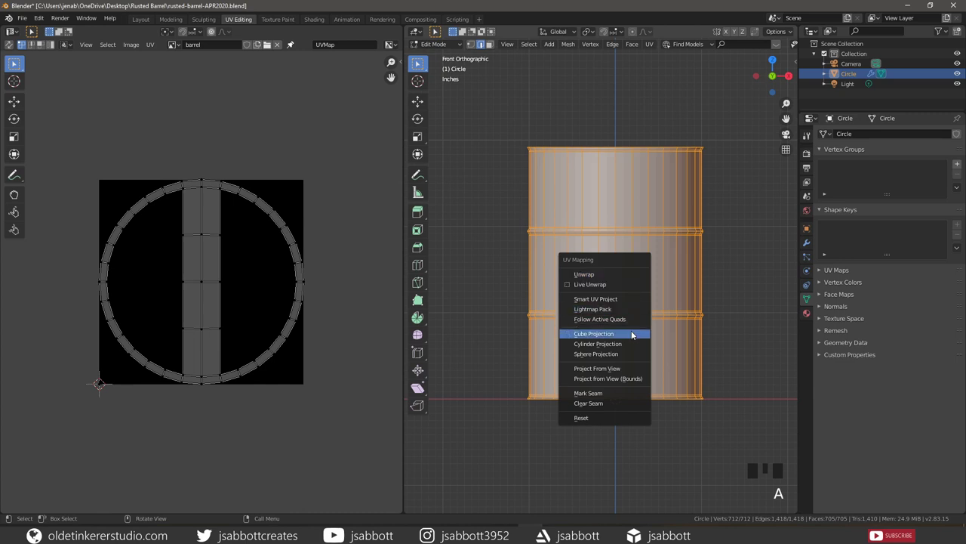
key("u")
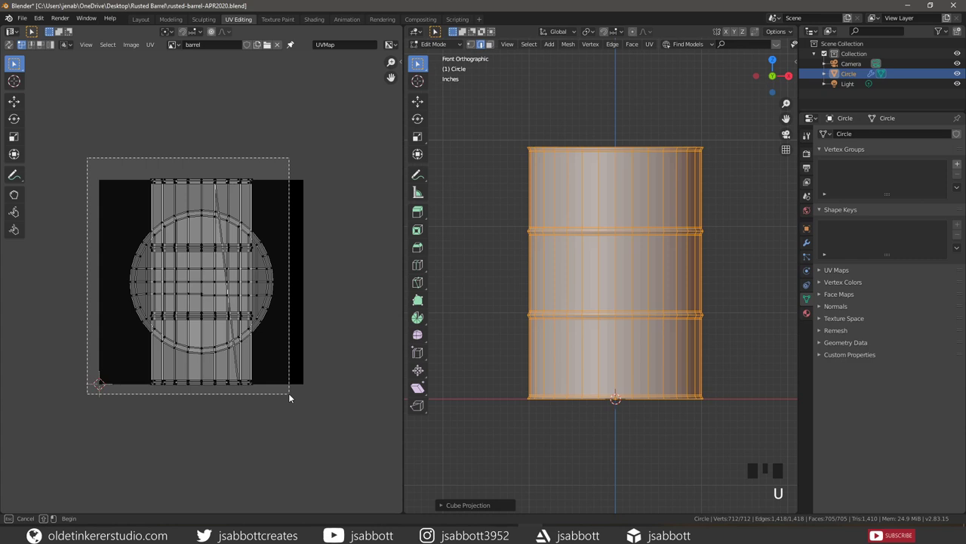
key("b")
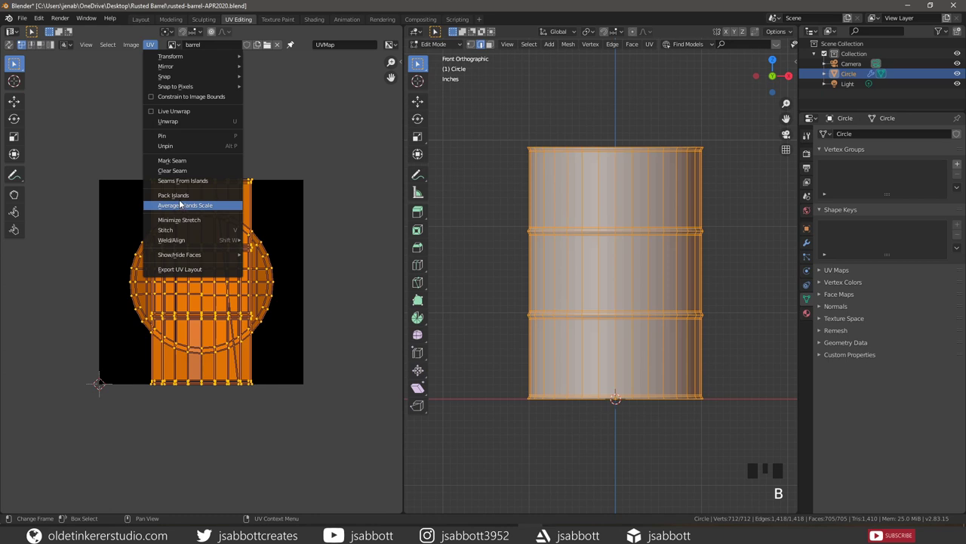
Average the islands' scale and pack the lid and body islands inside the barrel image.
left_click_drag(182, 202, 329, 202)
key("alt+a")
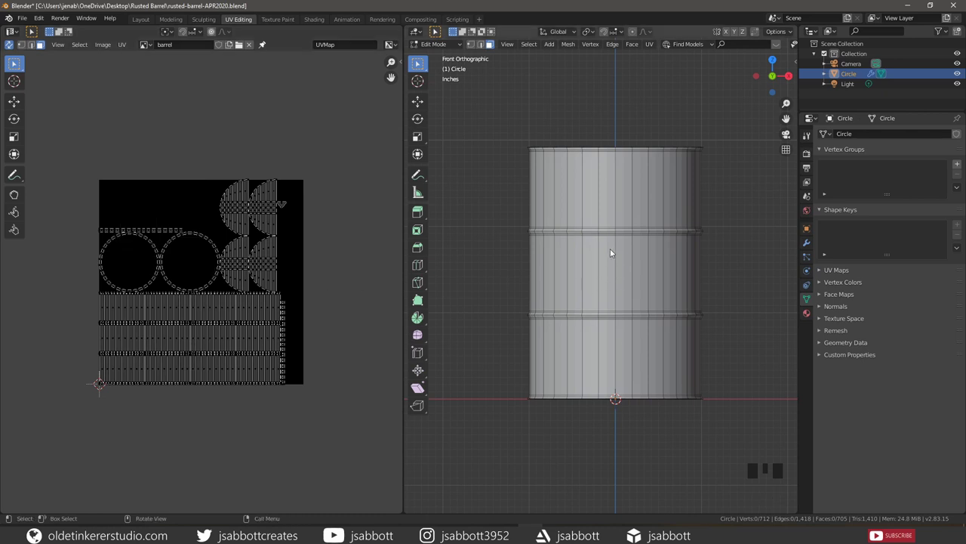
scroll("down", 3)
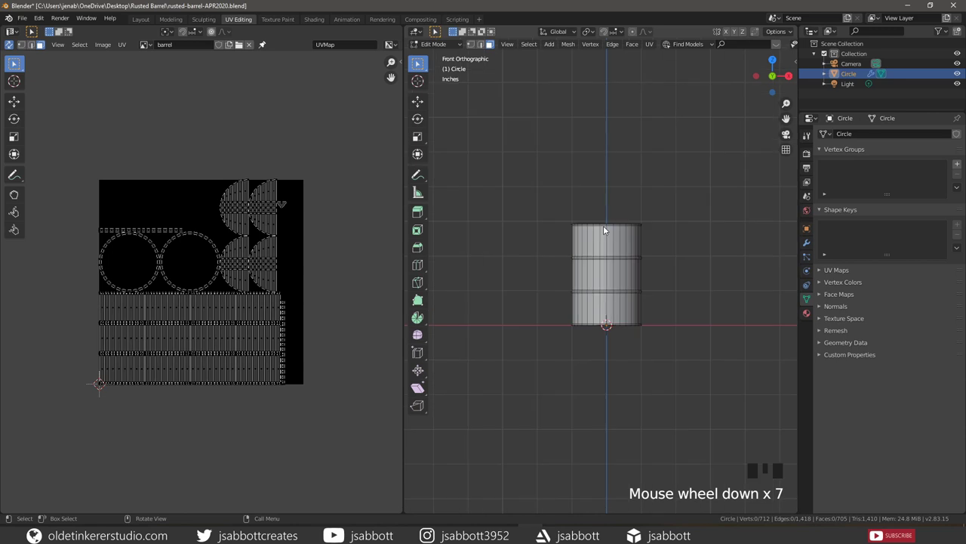
Return to Object Mode, zoom out and select the scene's area light.
key("Tab")
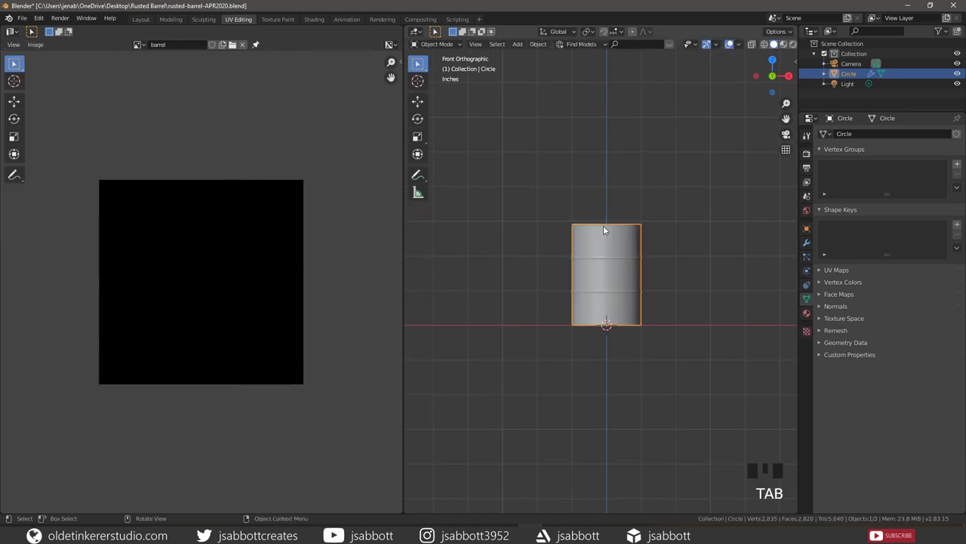
left_click(837, 88)
scroll("down", 3)
scroll("down", 3)
left_click_drag(672, 169, 945, 181)
left_click(945, 180)
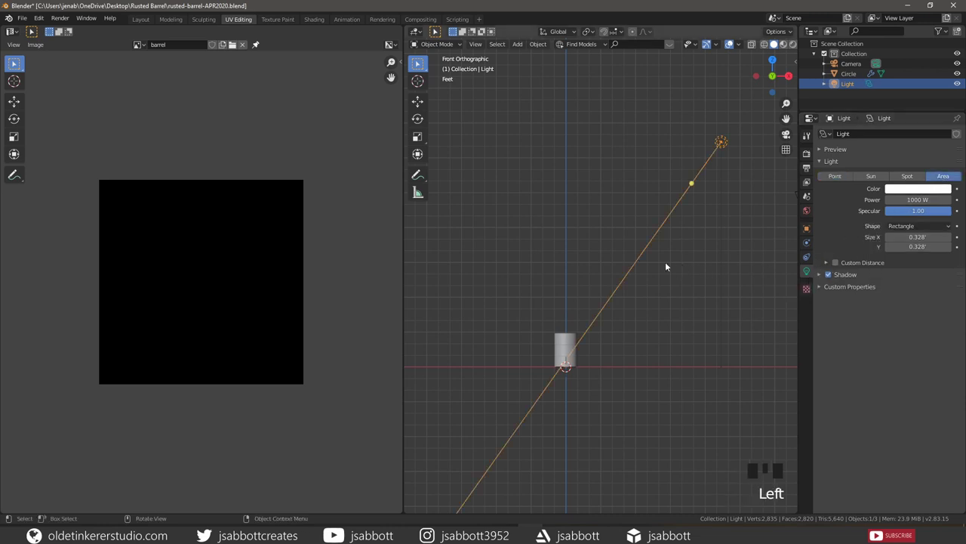
From top view duplicate the light, reposition it and set its power to 2000 W.
key("KP_7")
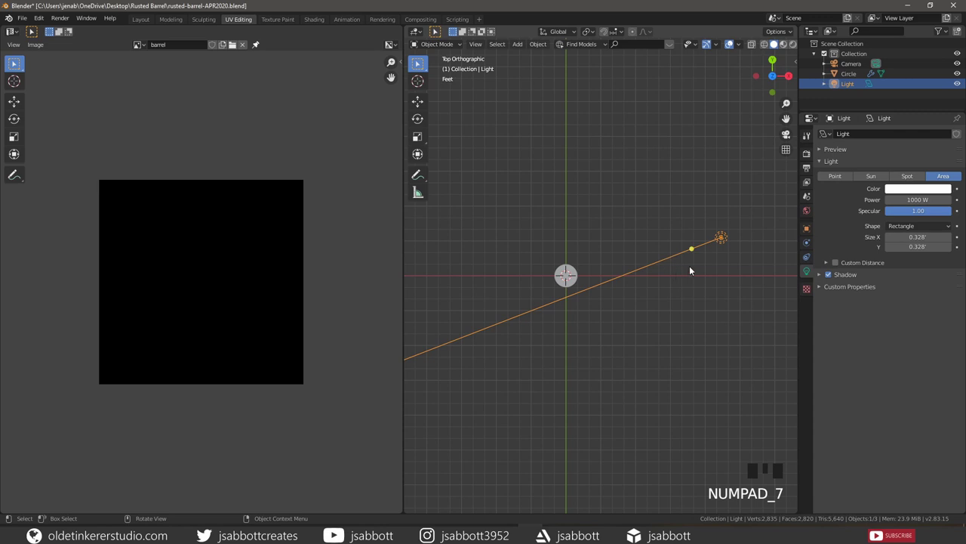
key("g")
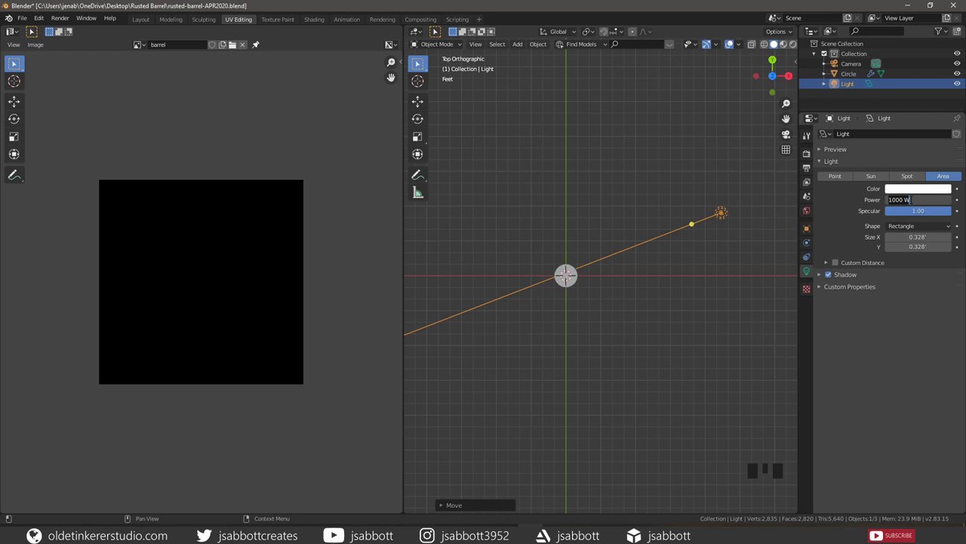
key("KP_0")
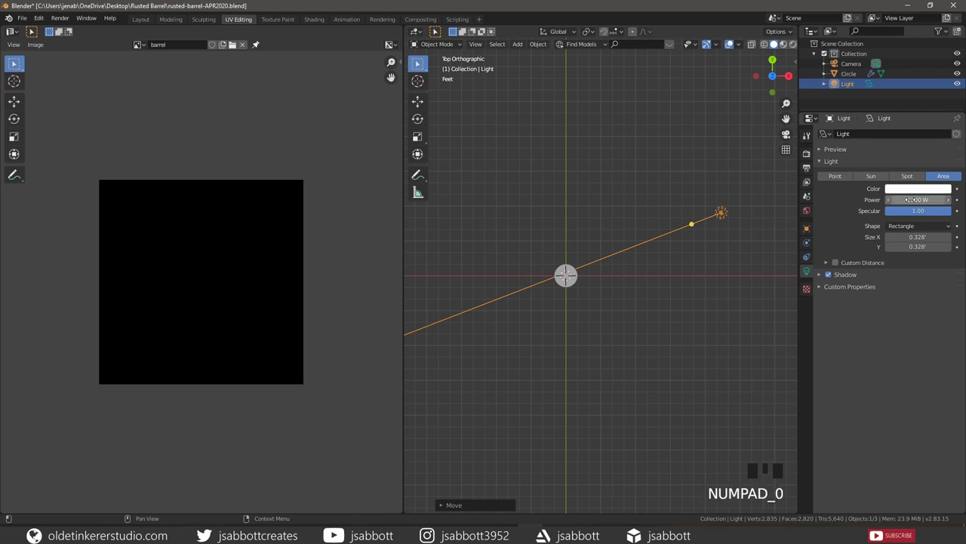
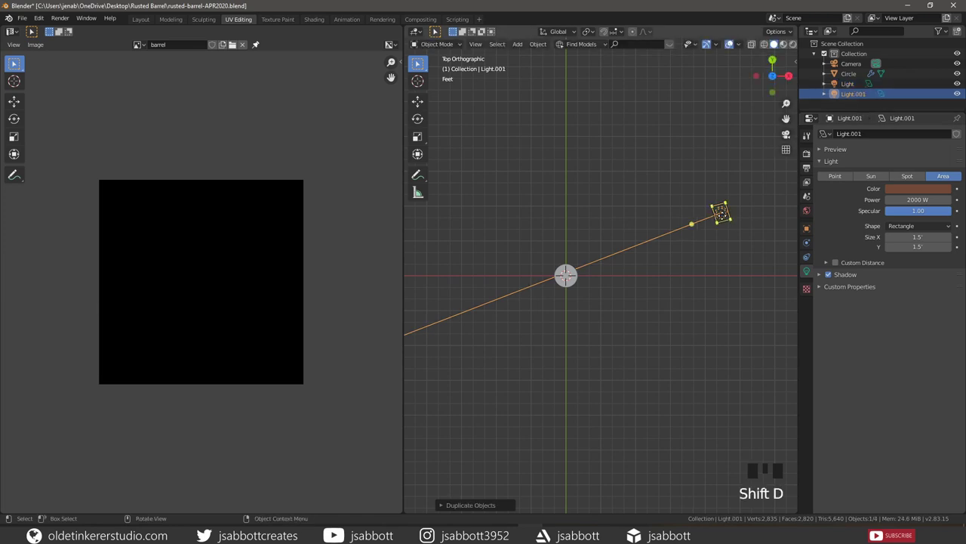
Angle Light.001 toward the barrel and raise its power to 2500 W.
key("r")
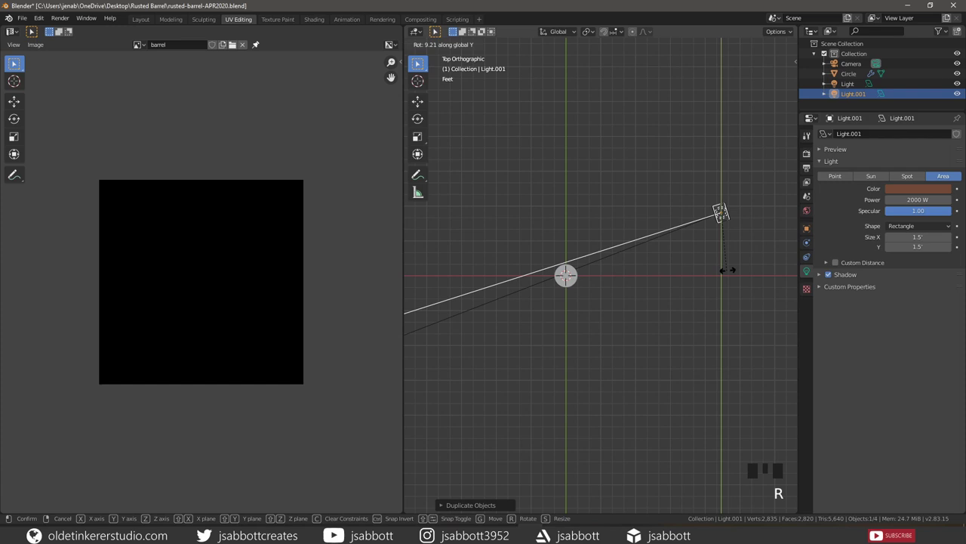
key("g")
key("r")
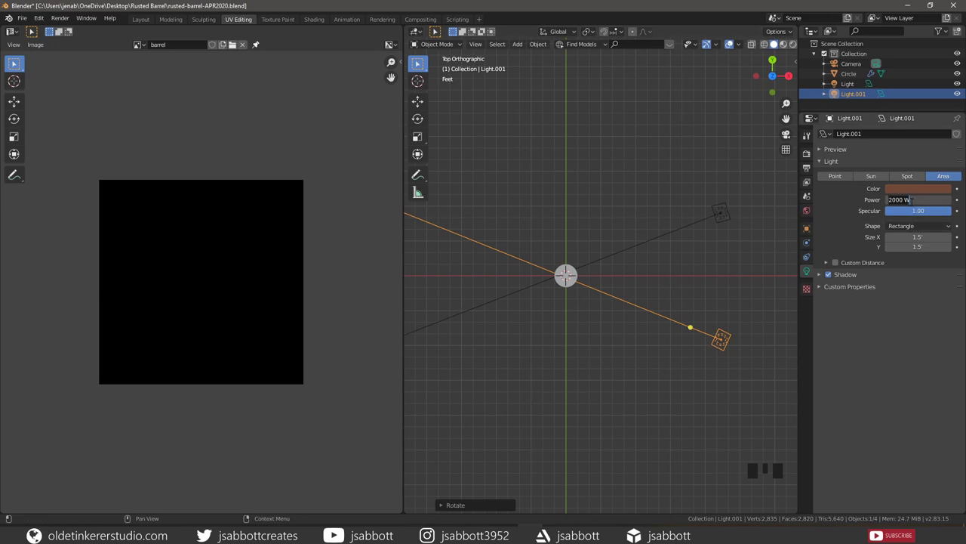
key("KP_0")
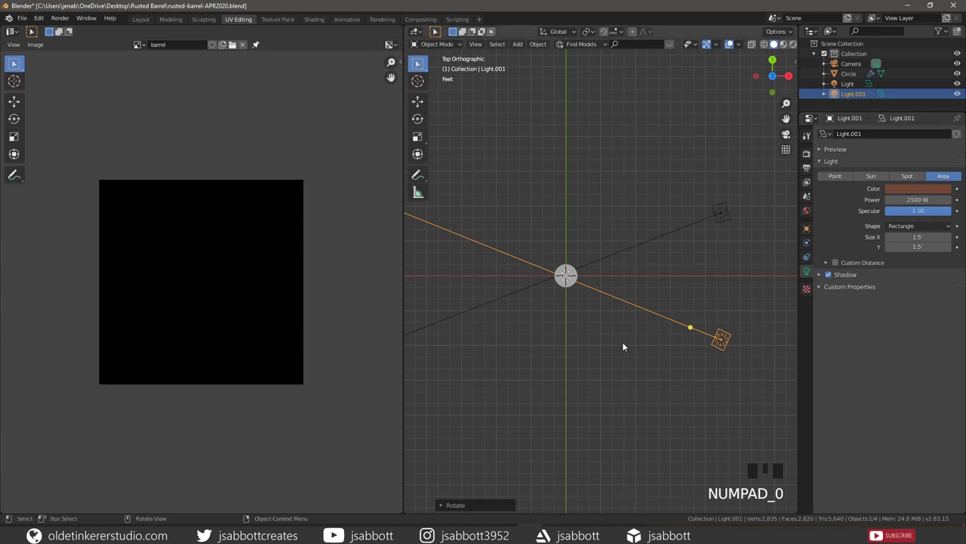
Duplicate it as Light.002, move and rotate it around the barrel, and set 3000 W.
key("shift+d")
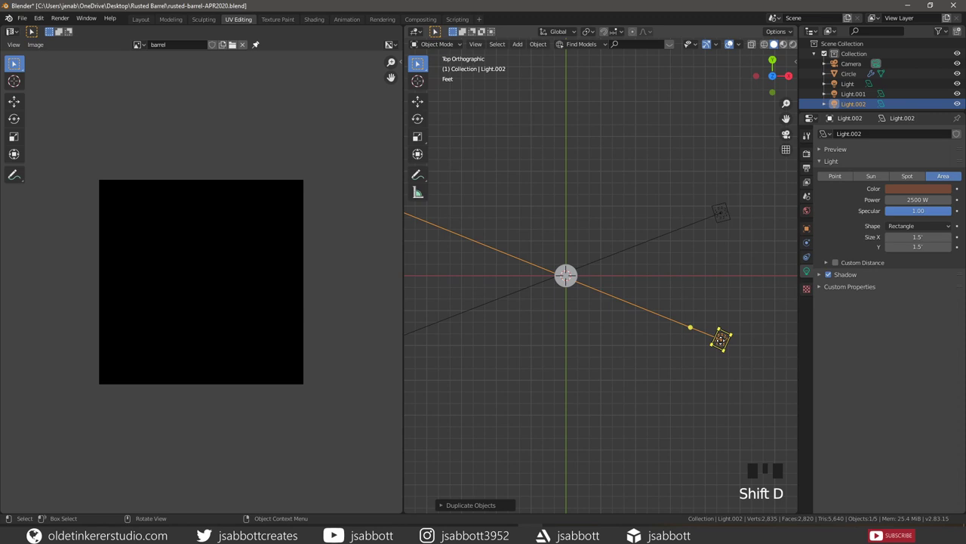
key("g")
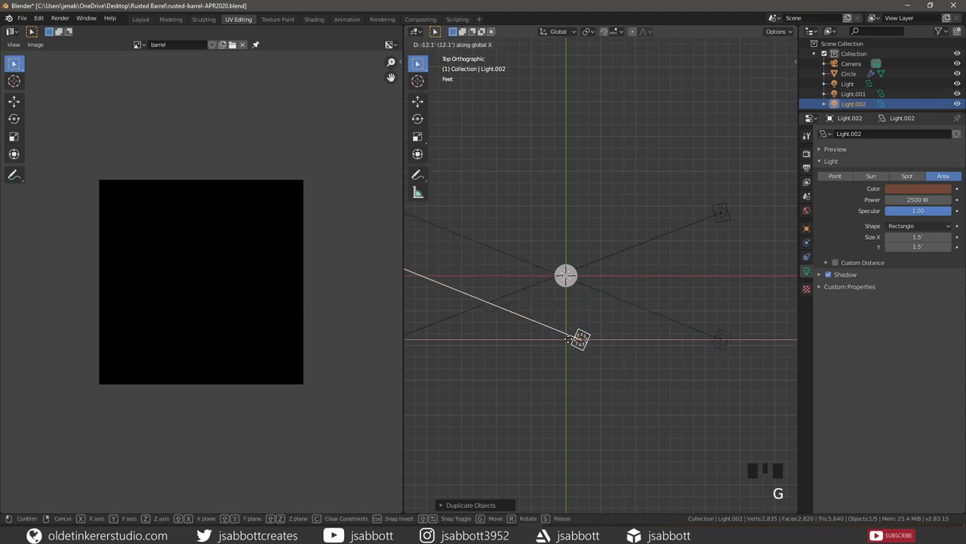
key("r")
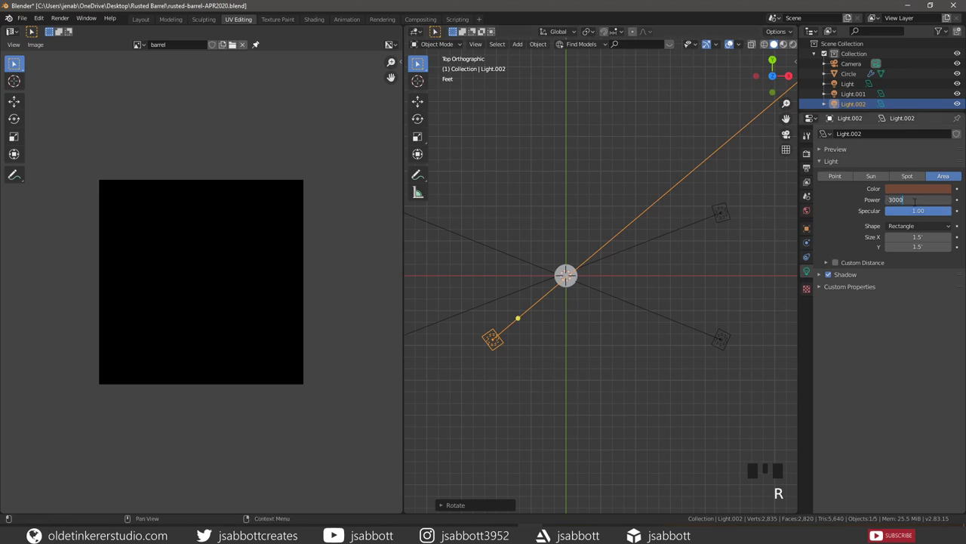
key("KP_0")
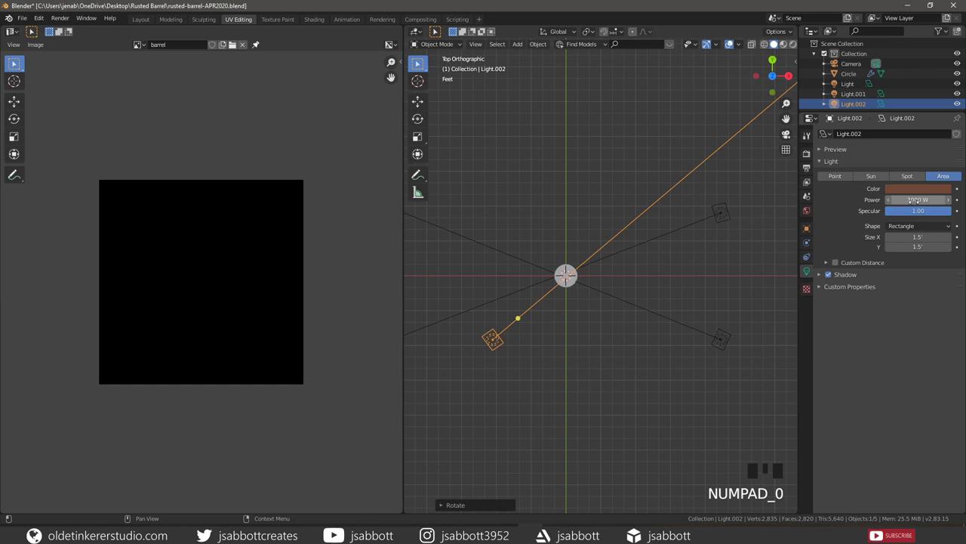
left_click_drag(611, 361, 616, 239)
key("KP_1")
scroll("down", 3)
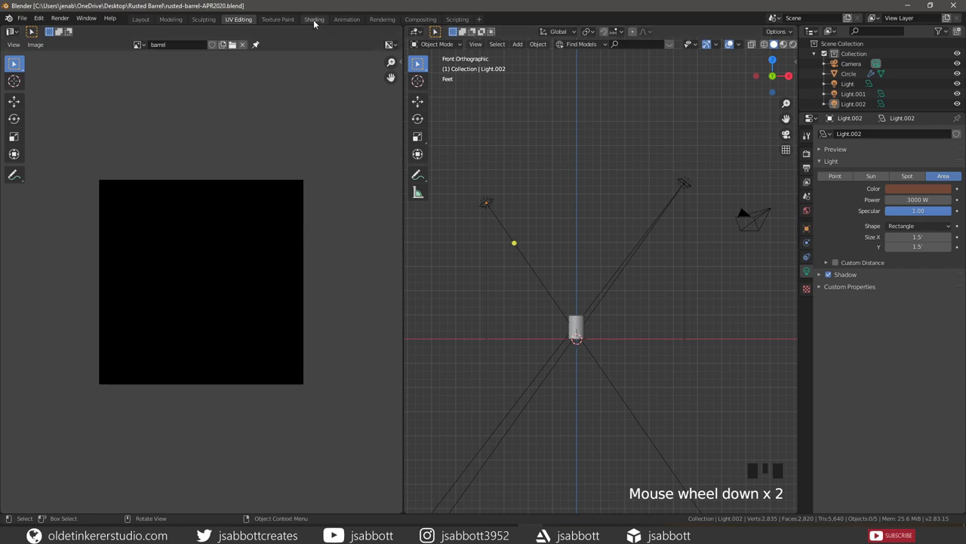
In the Shading workspace replace the world Background node with the storeroom_1k.hdr environment texture.
left_click(317, 21)
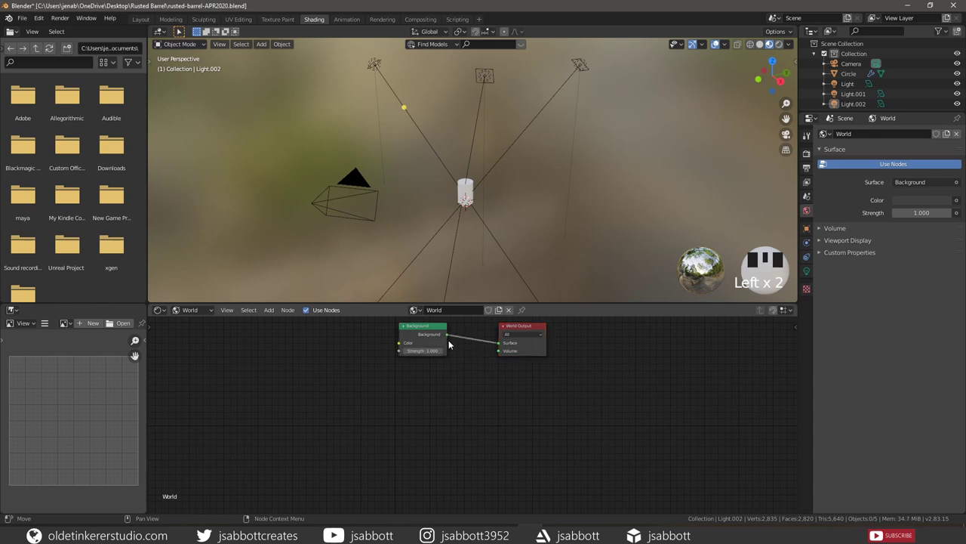
left_click(436, 330)
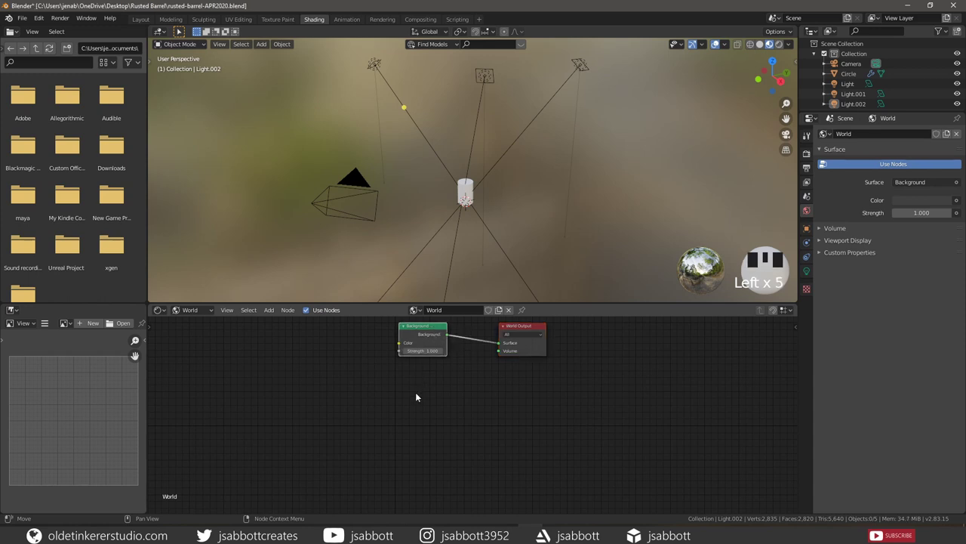
key("x")
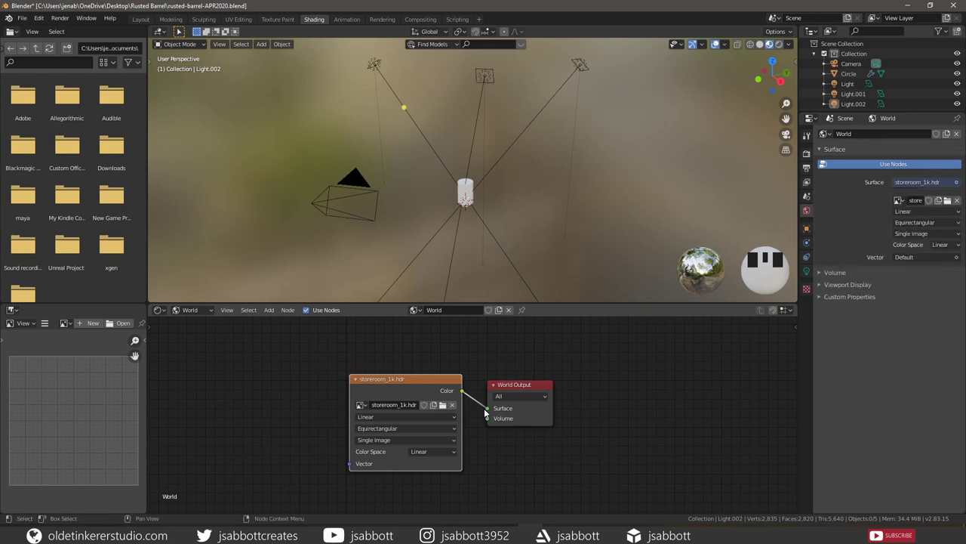
scroll("down", 3)
Enable Film > Transparent in Render Properties so the rendered background is transparent.
left_click(782, 47)
scroll("up", 3)
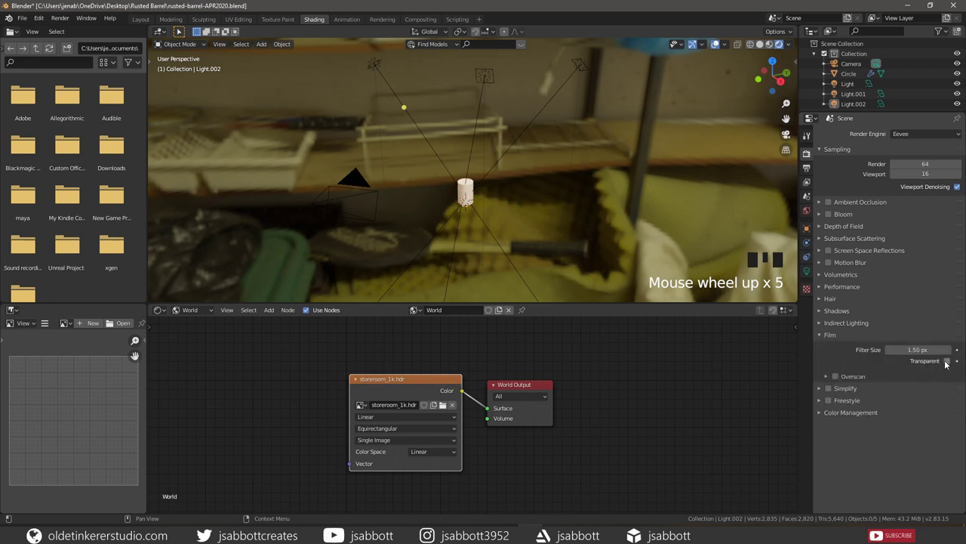
left_click(948, 363)
scroll("up", 3)
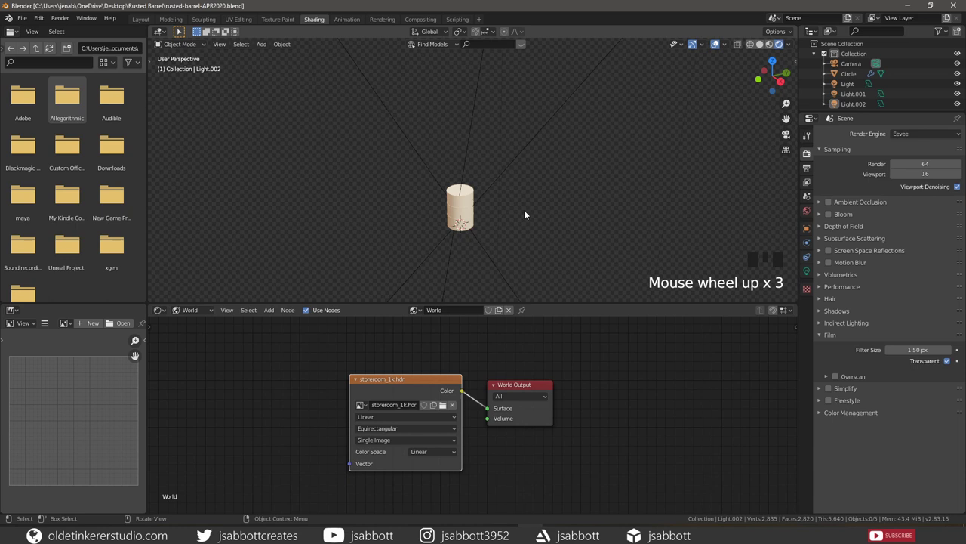
Give the barrel a metal material with Metal25_col.jpg wired into the shader's Base Color.
left_click(468, 203)
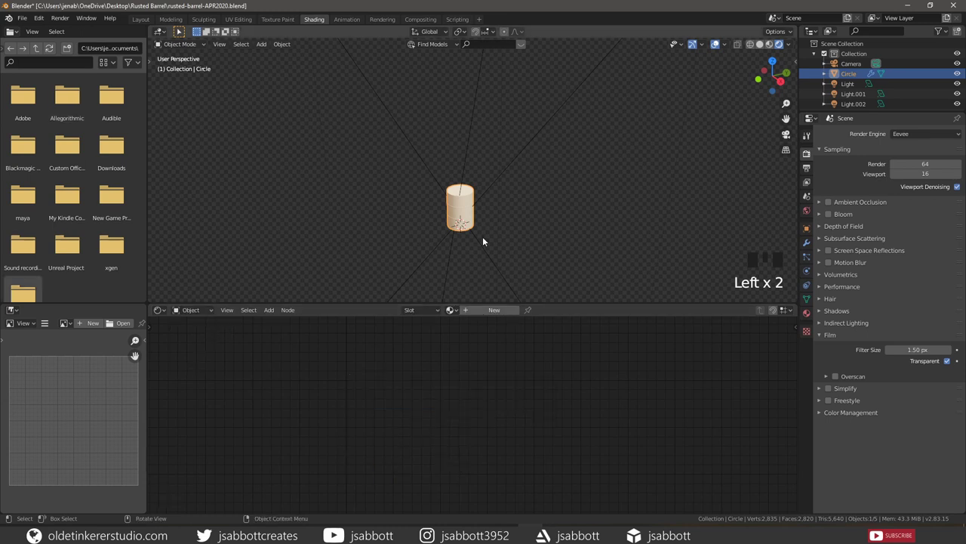
left_click_drag(492, 313, 433, 304)
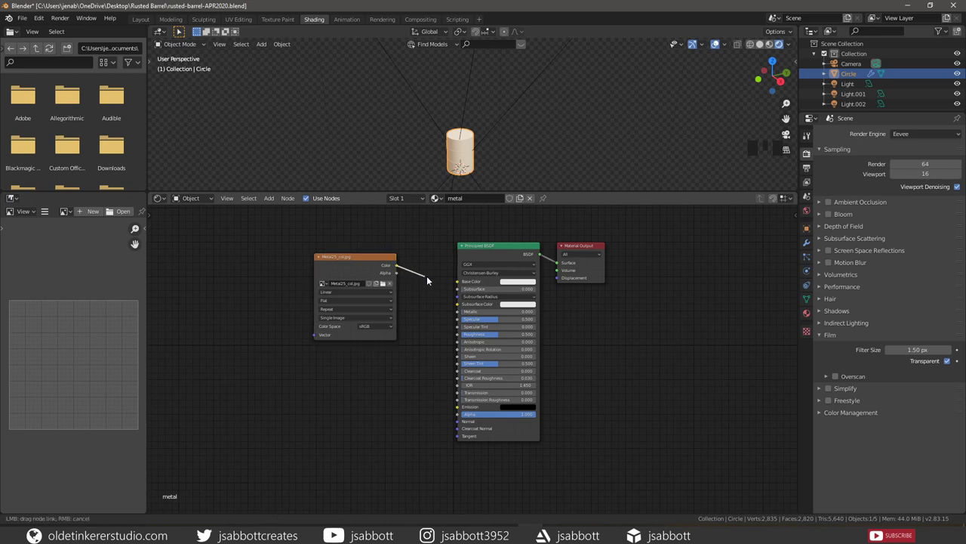
left_click(459, 285)
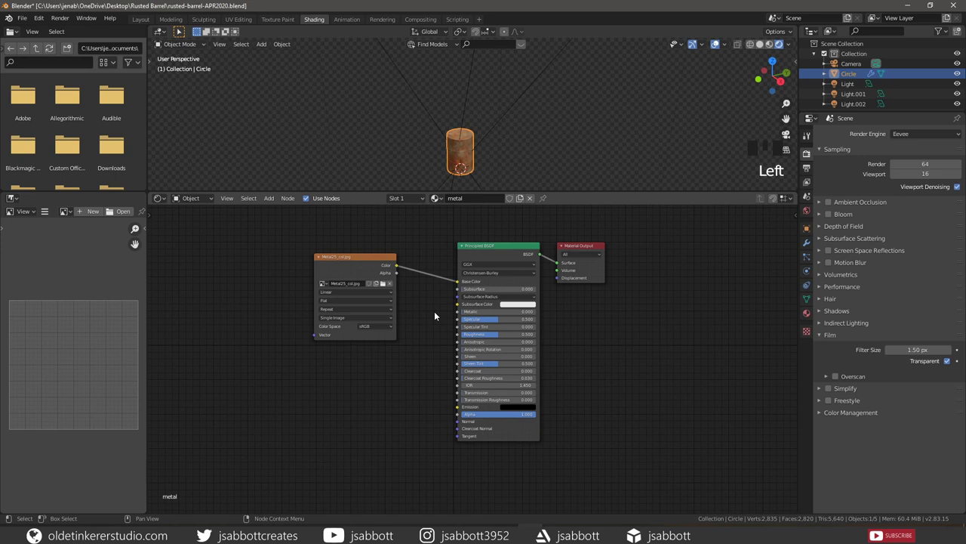
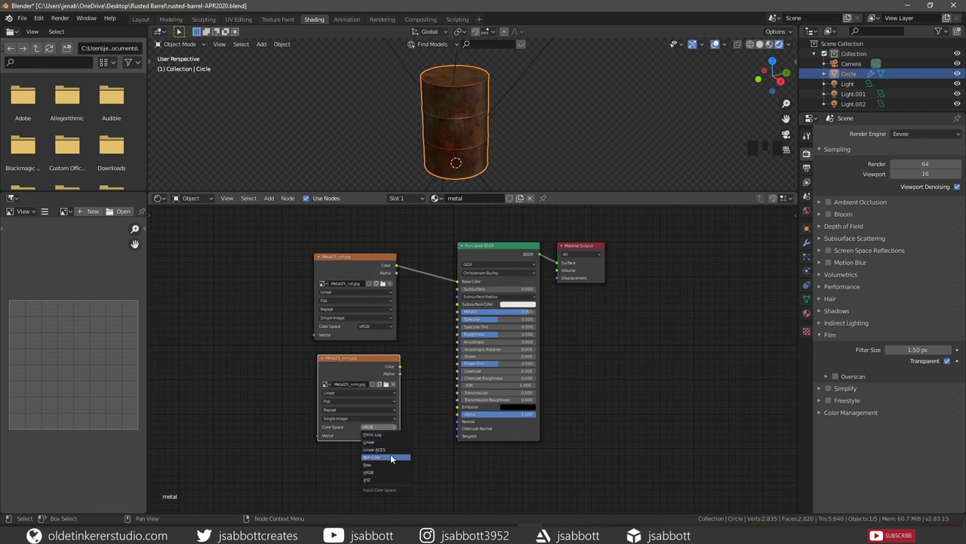
Route Metal25_nrm through a Normal Map node into the BSDF Normal input and frame the nodes as metal.
left_click_drag(395, 457, 363, 408)
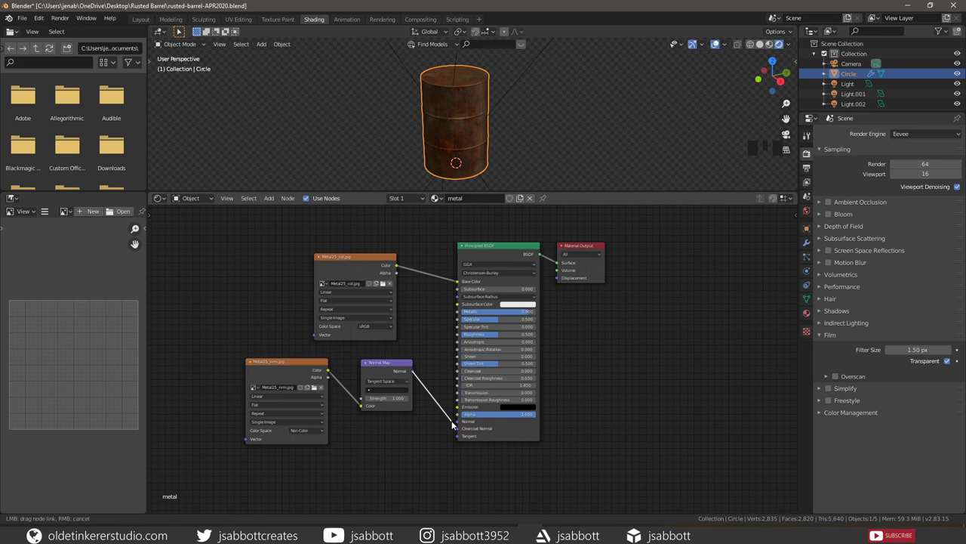
left_click(457, 424)
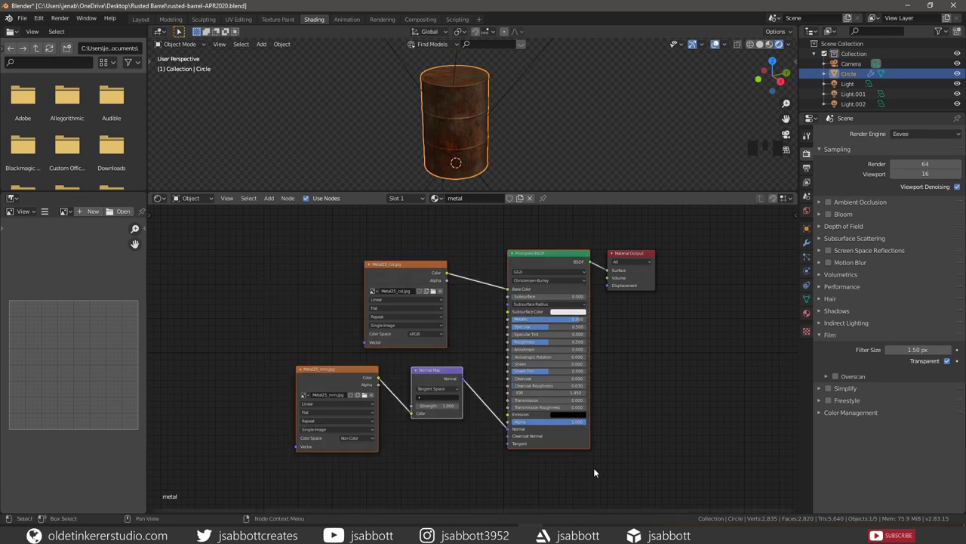
key("ctrl+j")
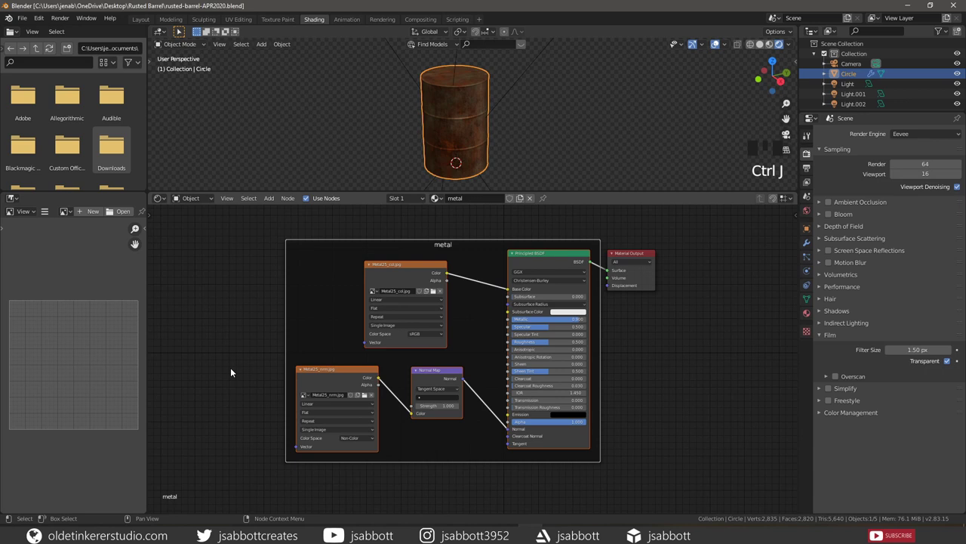
left_click(527, 401)
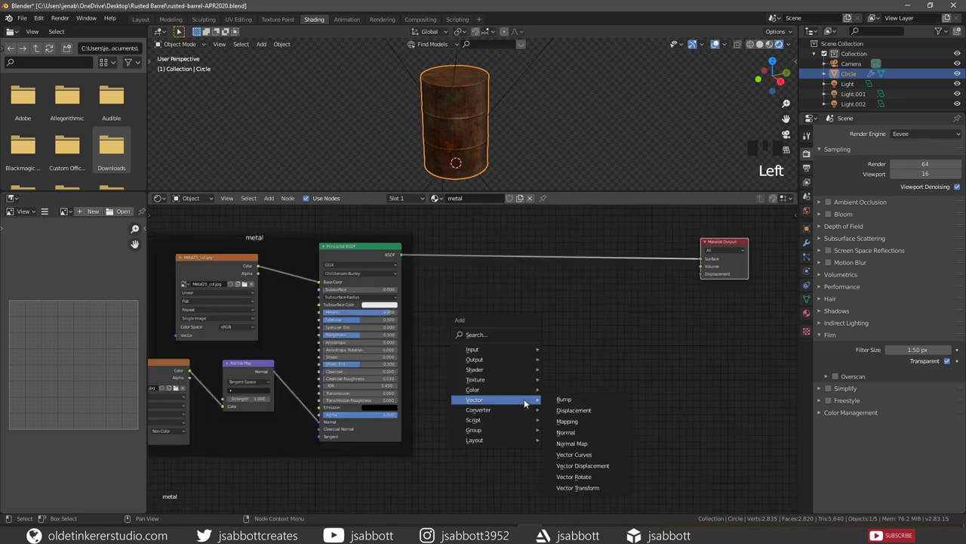
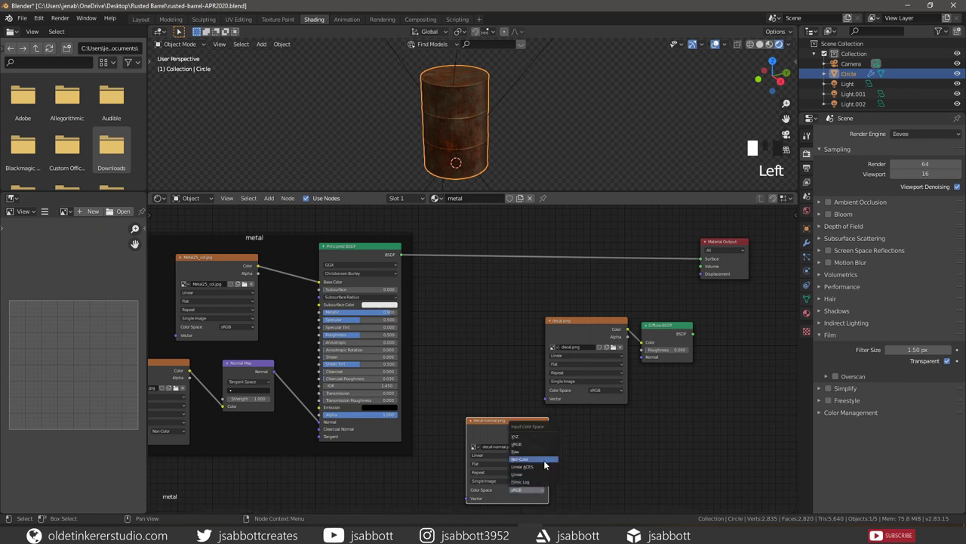
Set decal-normal.png to Non-Color and wire it into its Normal Map node.
left_click(549, 463)
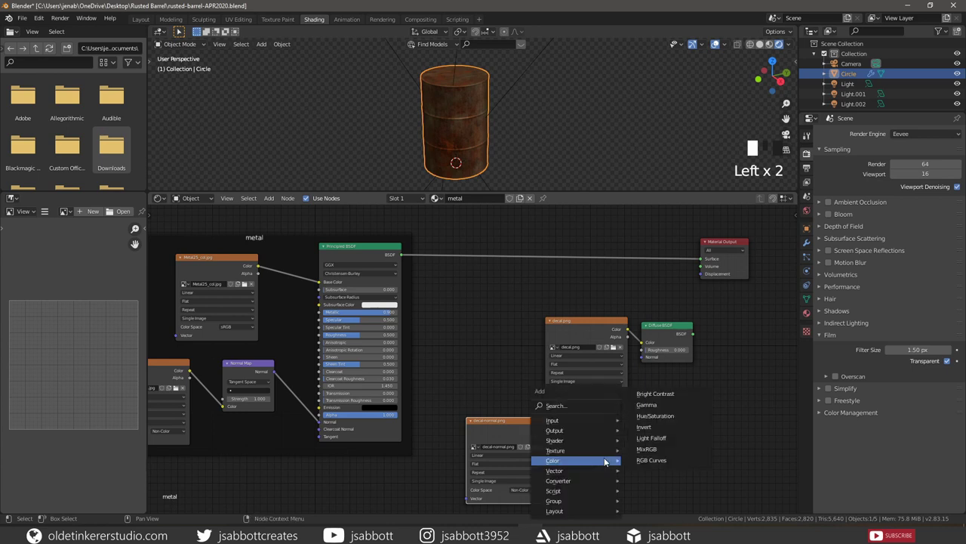
left_click_drag(666, 447, 568, 469)
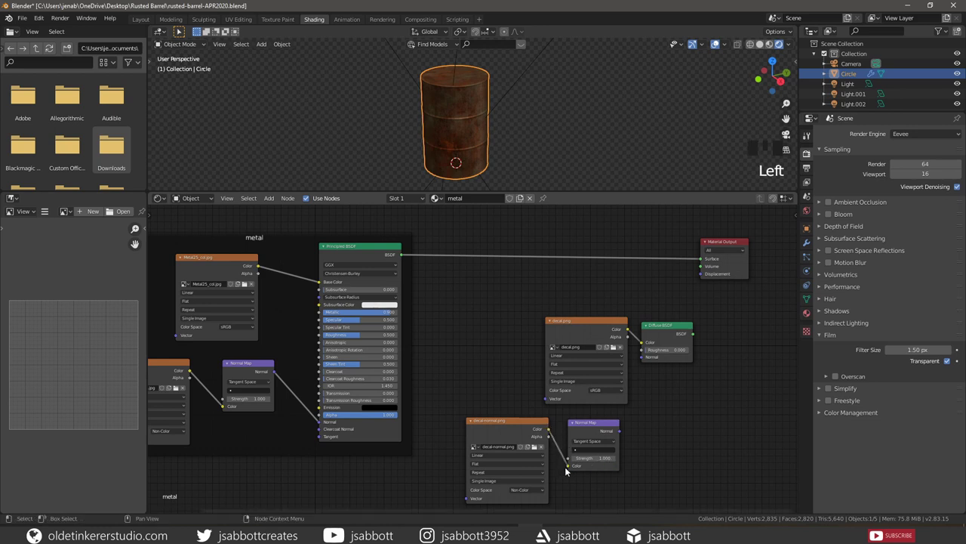
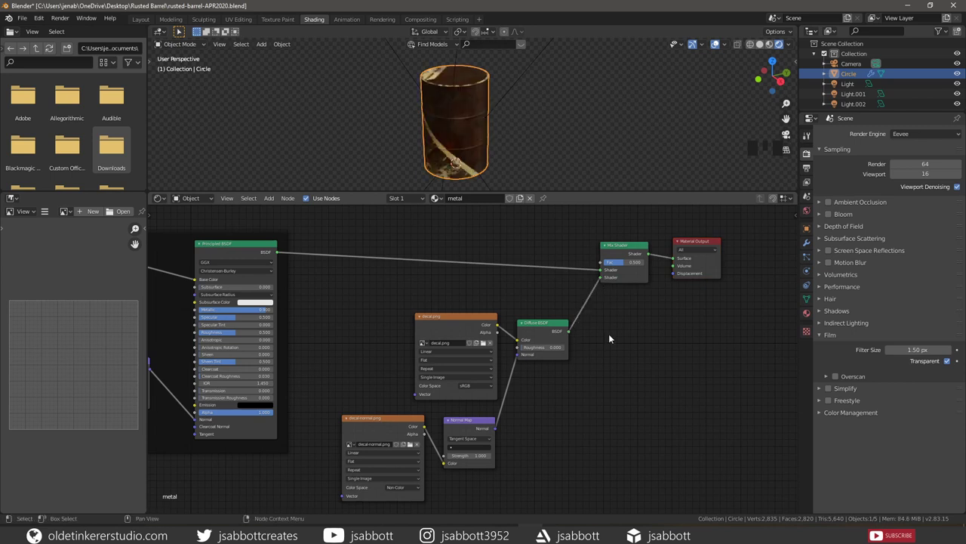
Box-select the decal nodes and enclose them in a frame (Ctrl+J).
left_click_drag(649, 402, 588, 474)
key("ctrl+j")
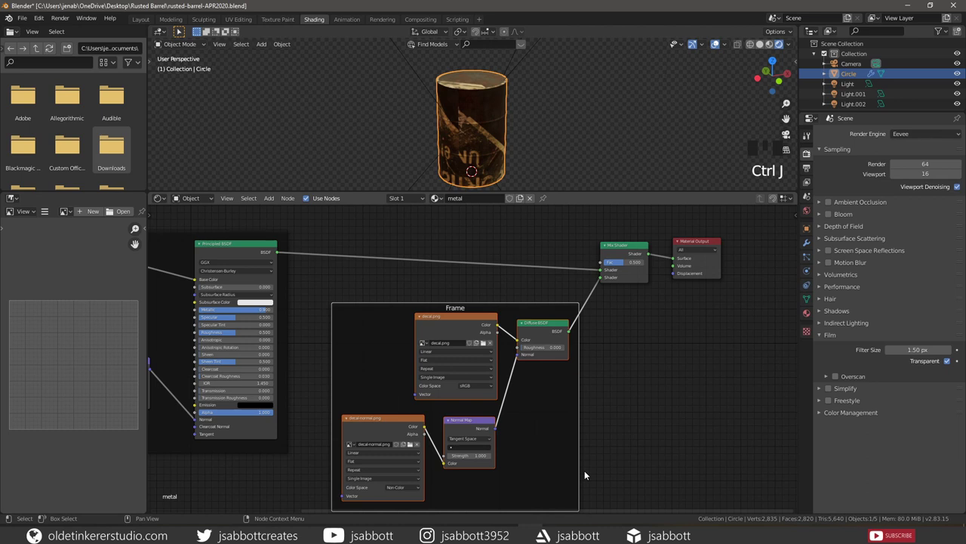
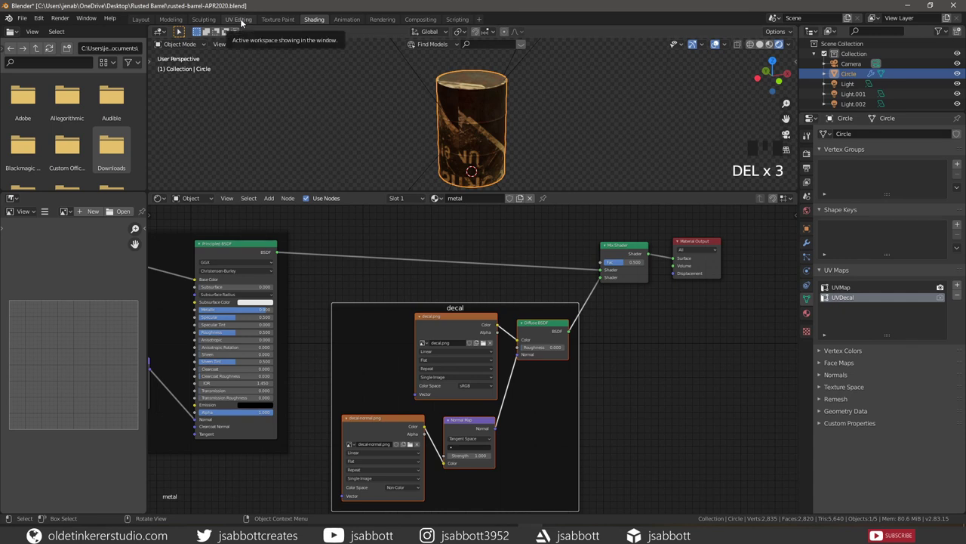
In the UV Editing workspace, select a band of four barrel body faces for the decal.
left_click(243, 20)
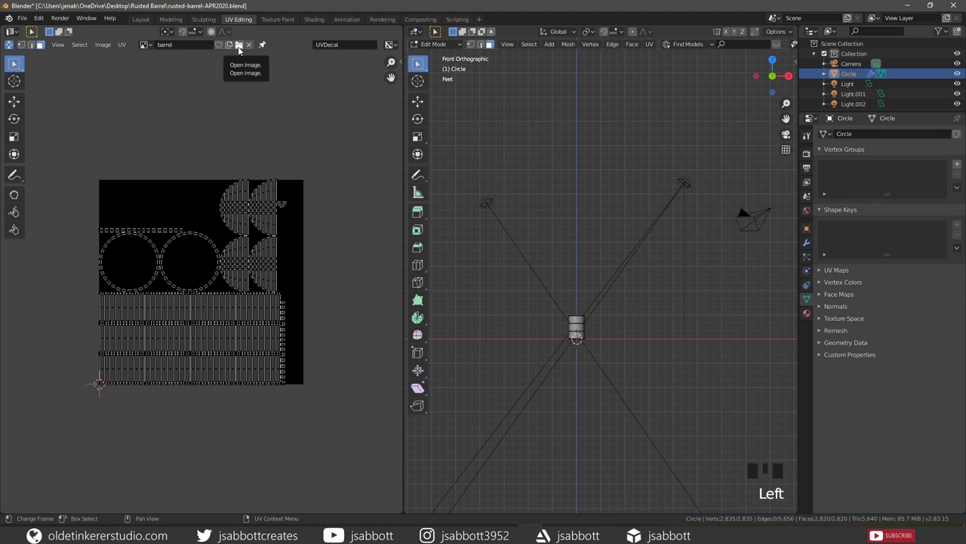
scroll("up", 3)
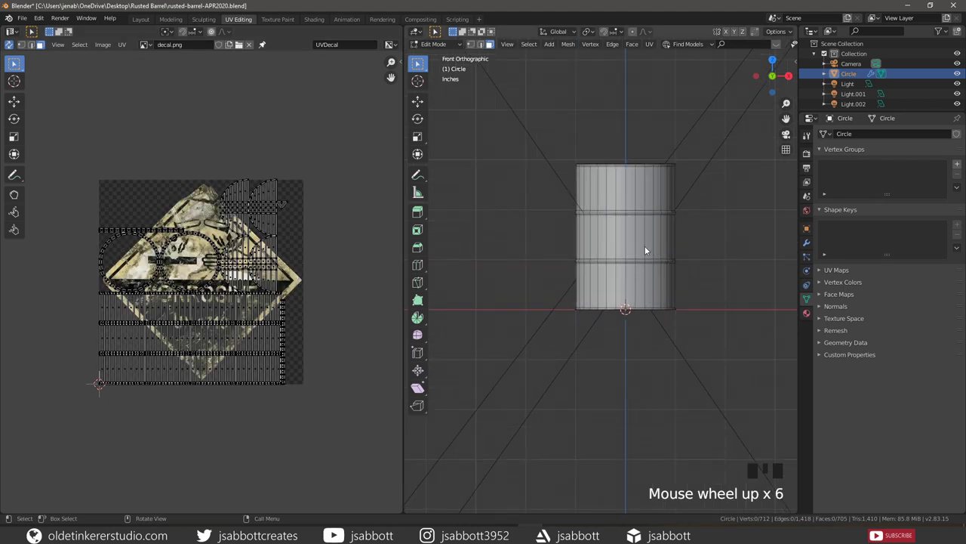
left_click(613, 241)
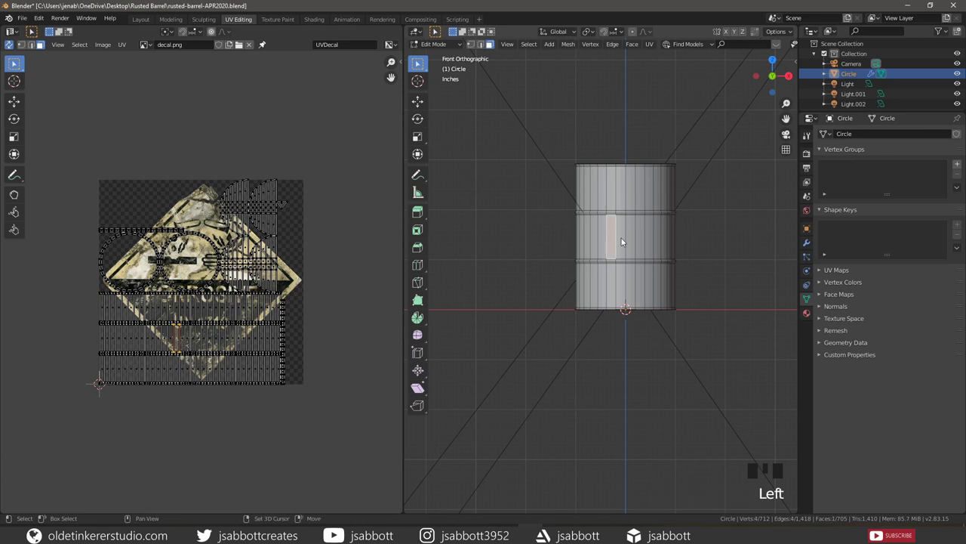
left_click(624, 240)
left_click(637, 240)
left_click(643, 241)
From the left view, add the remaining decal faces and bring up the UV mapping menu.
key("KP_3")
left_click(590, 242)
left_click(602, 242)
left_click(618, 248)
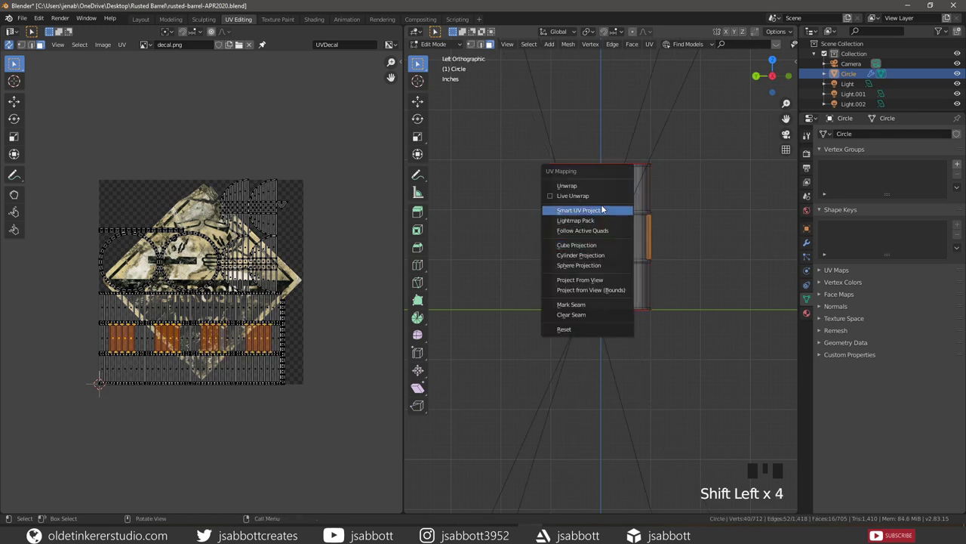
Unwrap the faces and move the other UV islands above and below the decal image.
key("u")
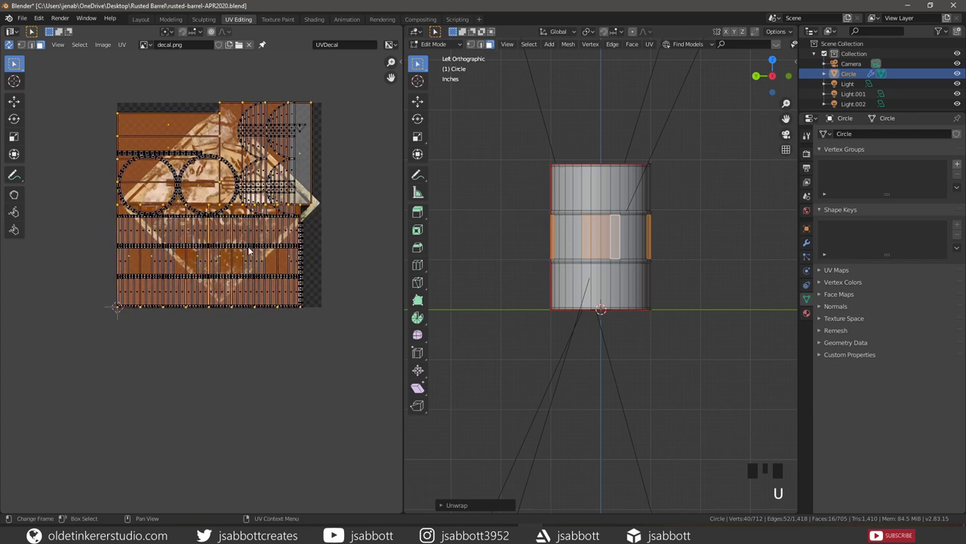
key("g")
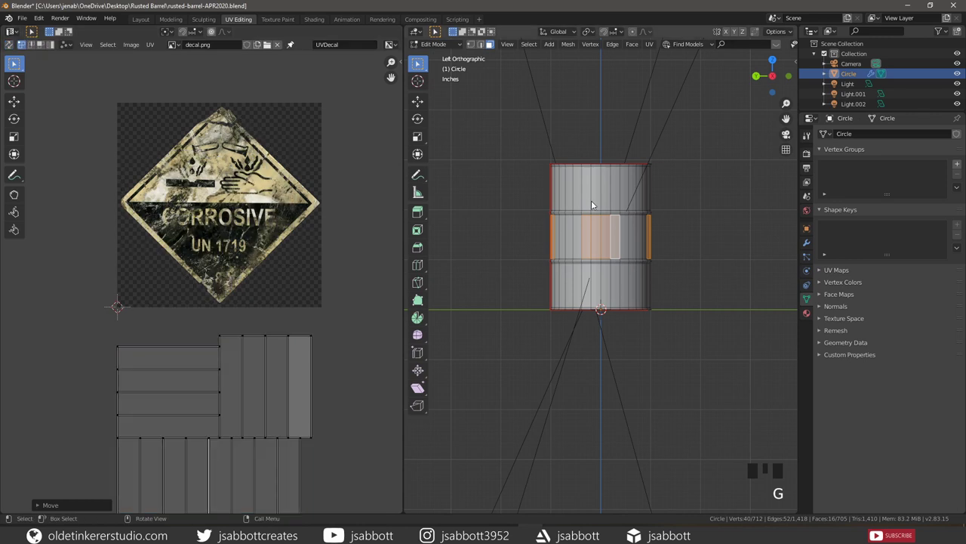
key("a")
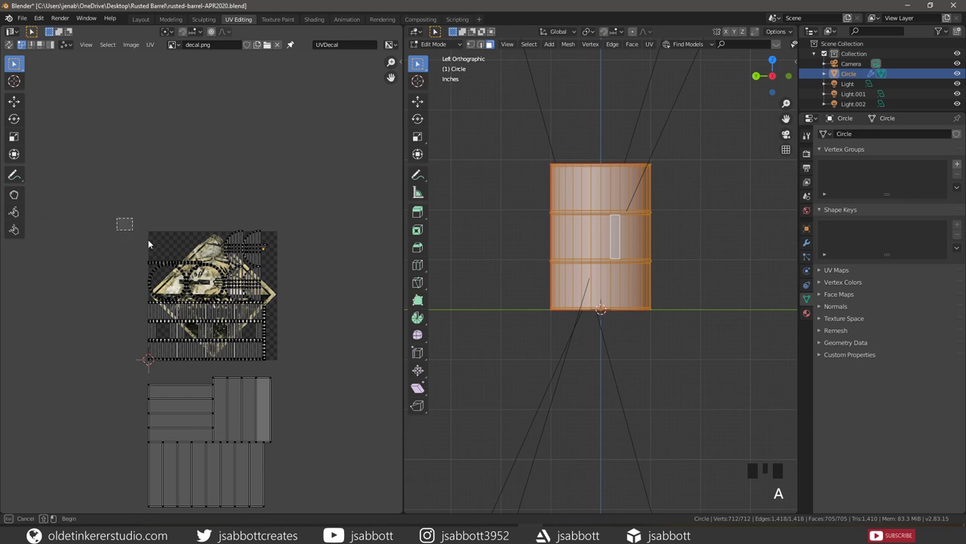
key("b")
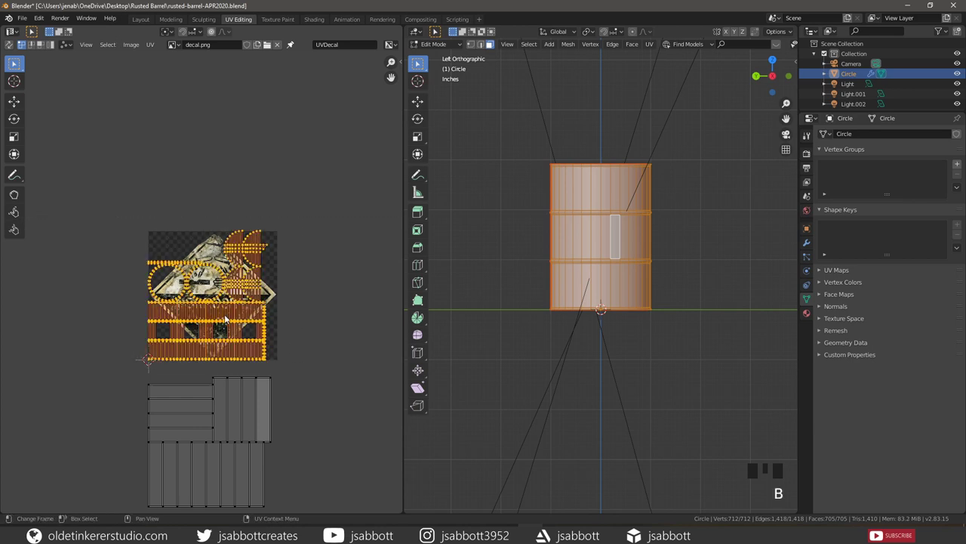
key("g")
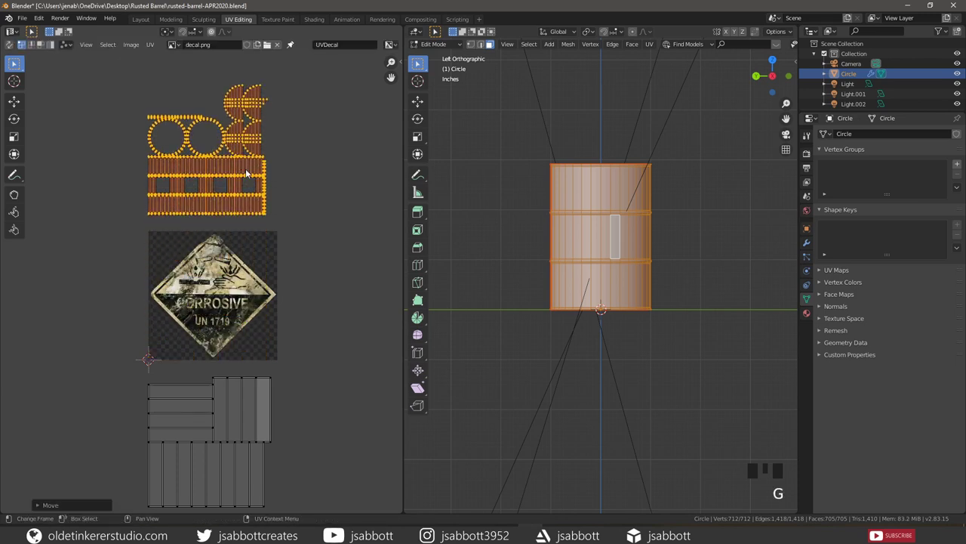
key("alt+a")
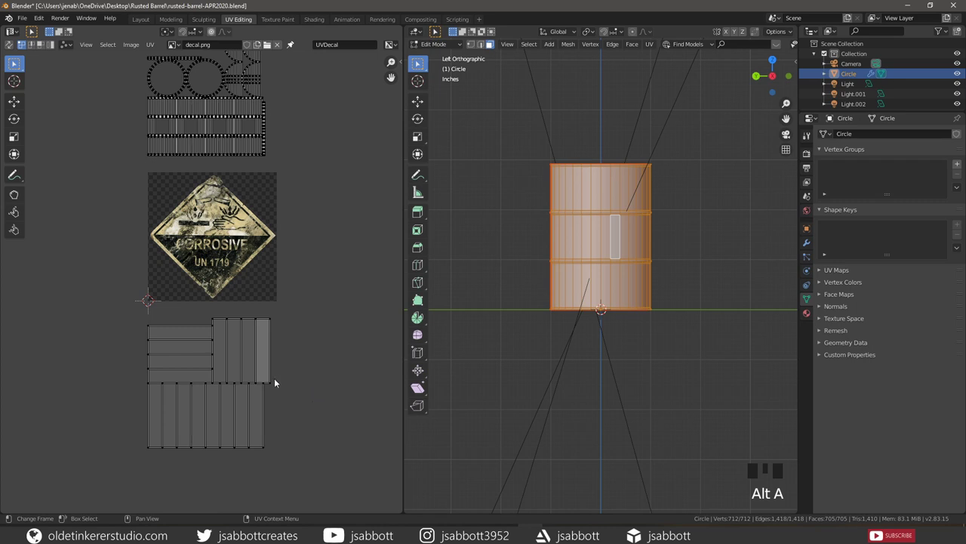
Place the four-strip UV island over the corrosive warning image and stretch it along X to cover it.
left_click(272, 383)
key("l")
key("g")
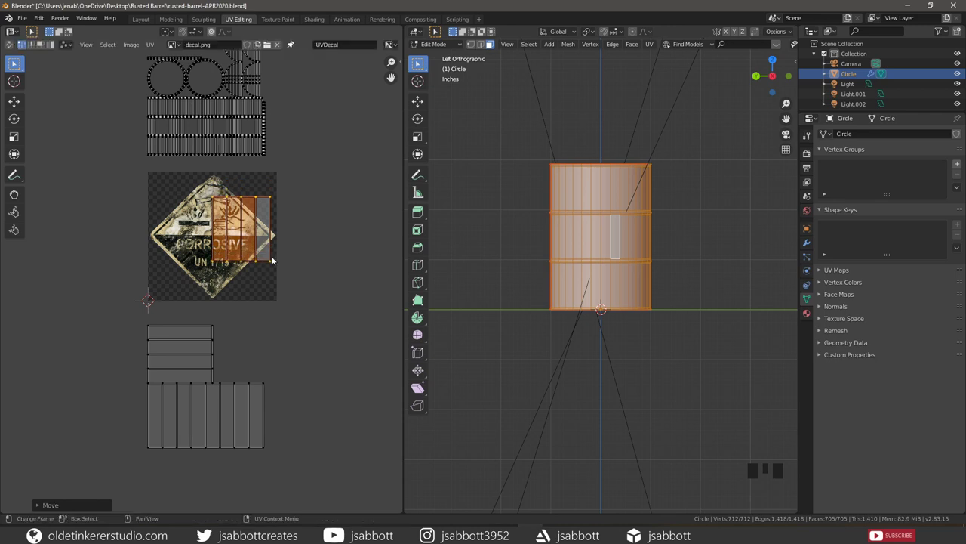
key("g")
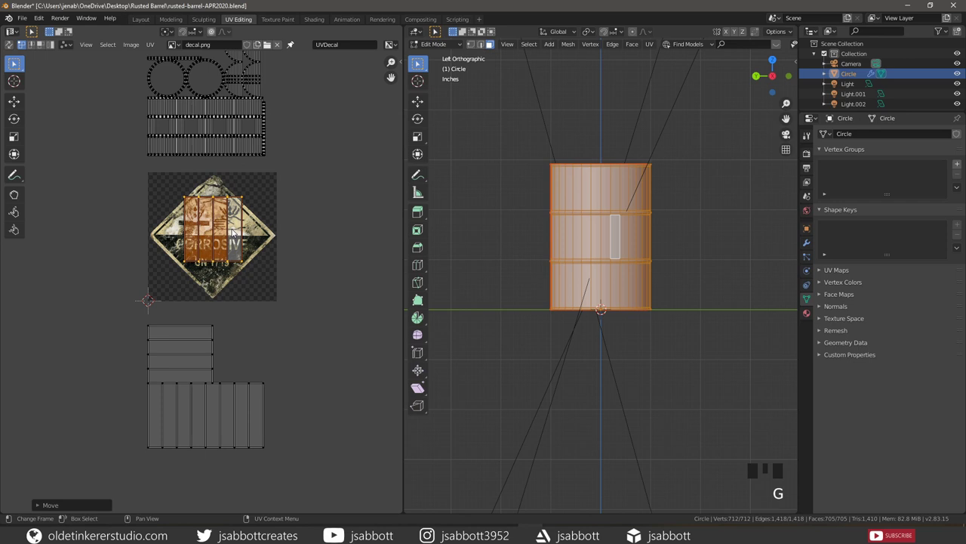
key("s")
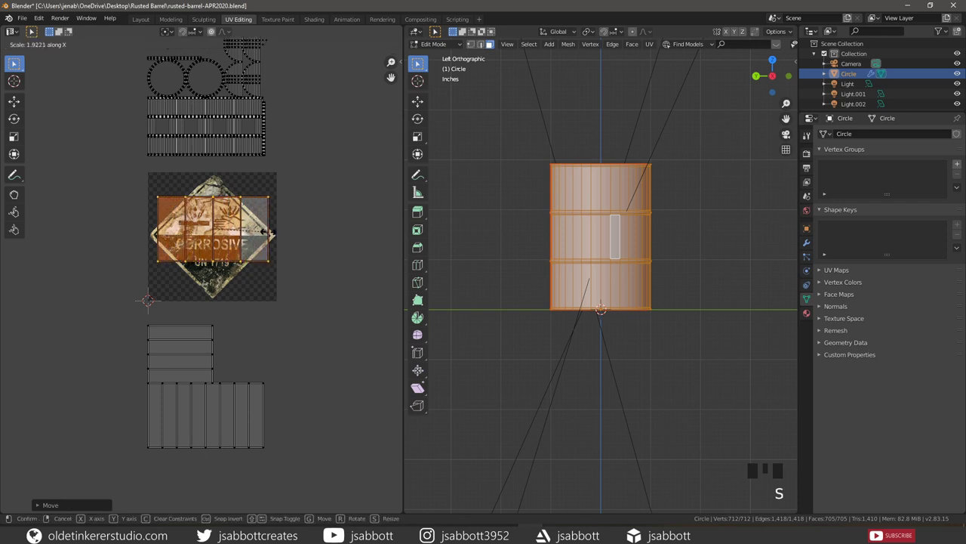
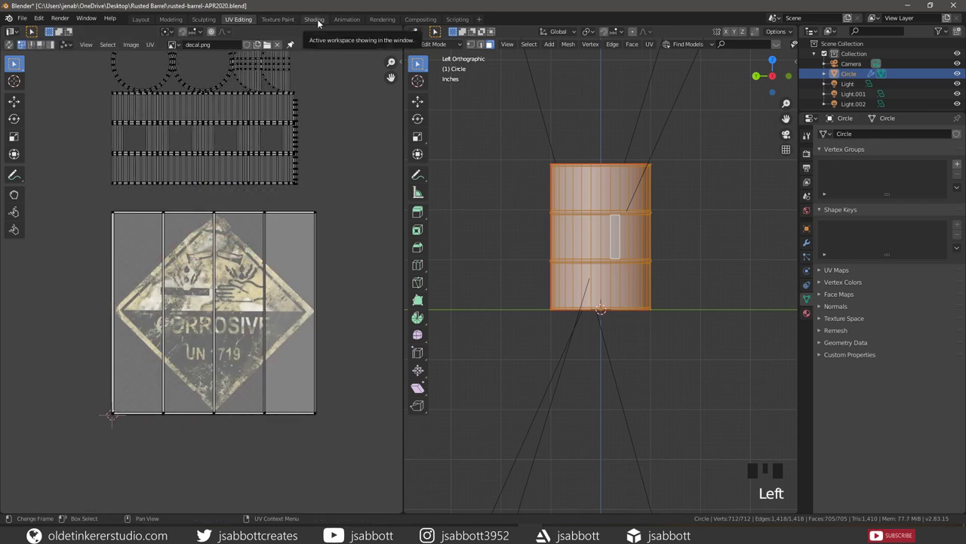
In Shading, feed the UV Map node into Metal25_col's Vector input and pan to the decal frame.
left_click(321, 22)
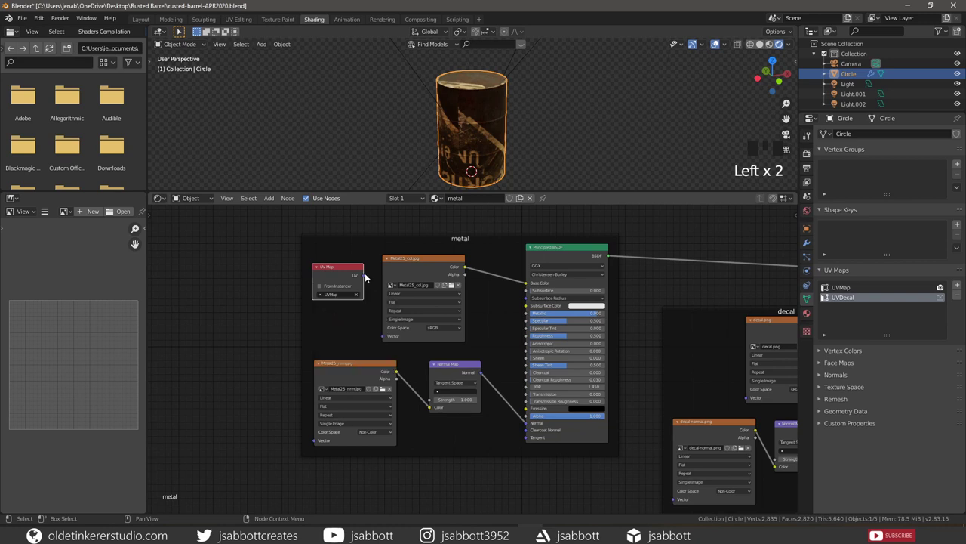
left_click_drag(368, 276, 385, 341)
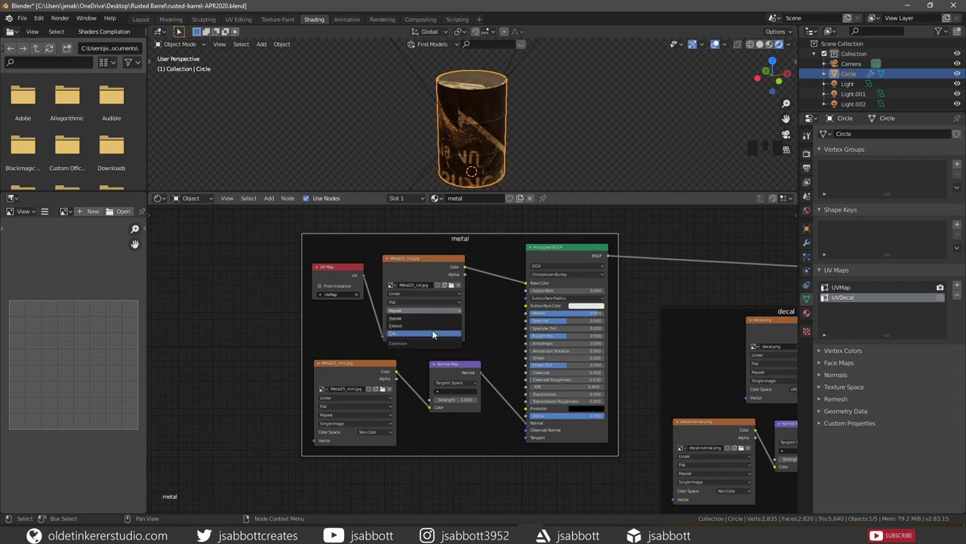
left_click_drag(434, 333, 278, 464)
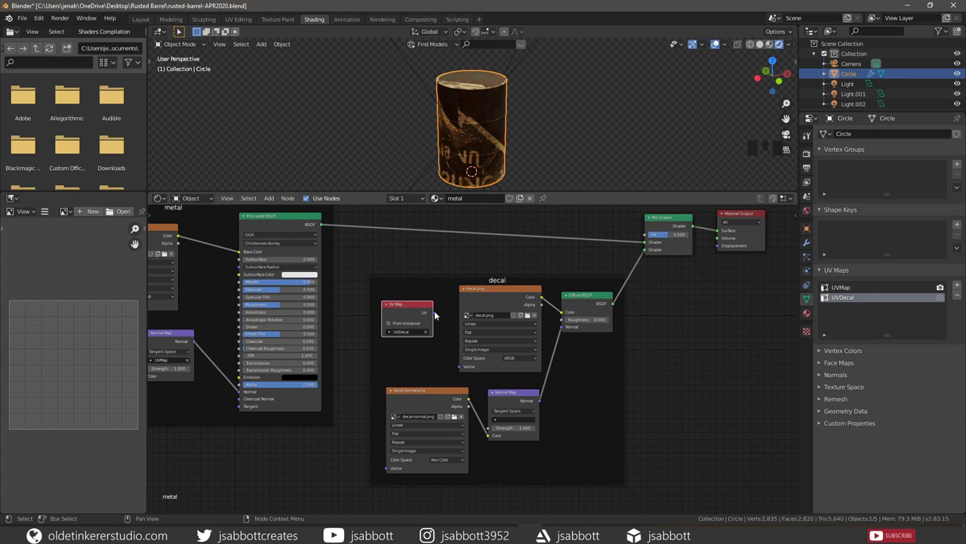
Drive decal.png with the UVDecal UV Map node and set its Extension to Clip.
left_click_drag(437, 314, 461, 367)
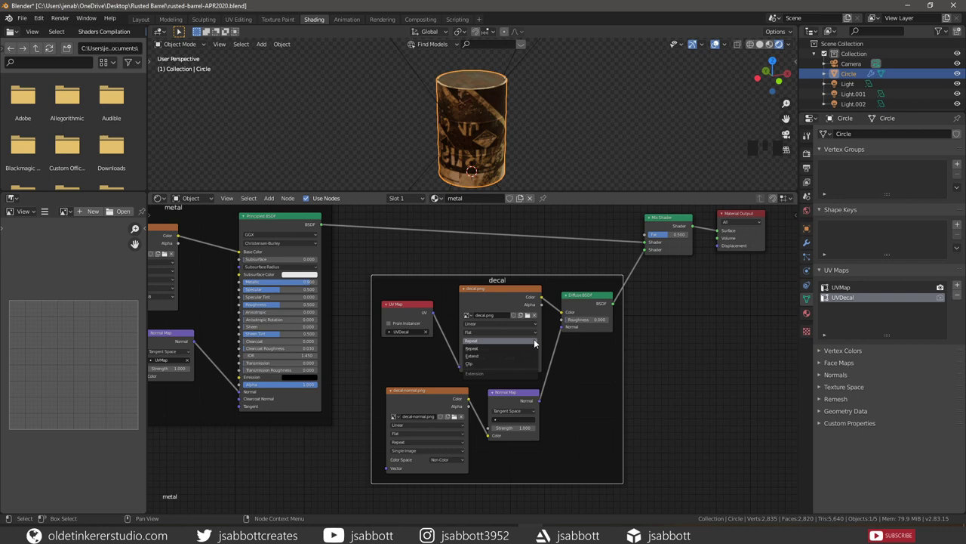
left_click(512, 365)
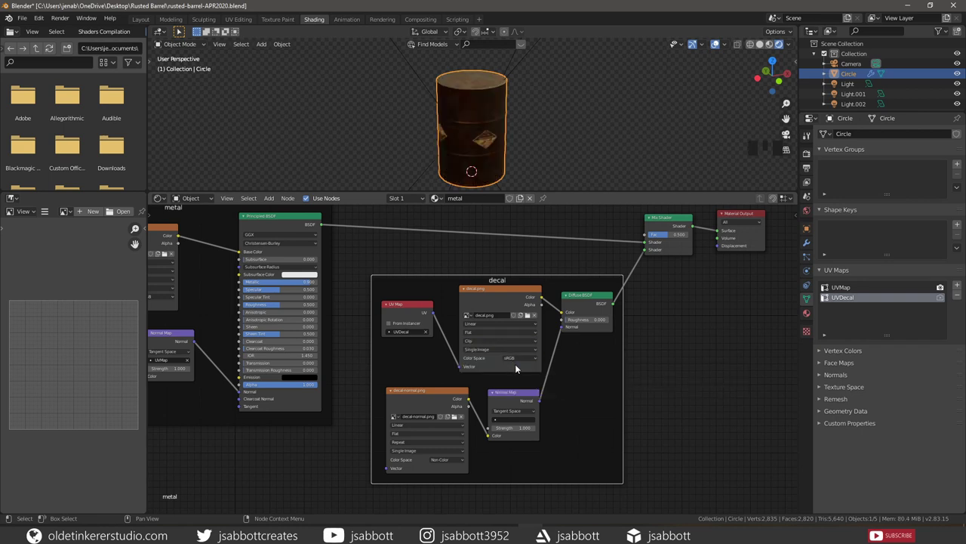
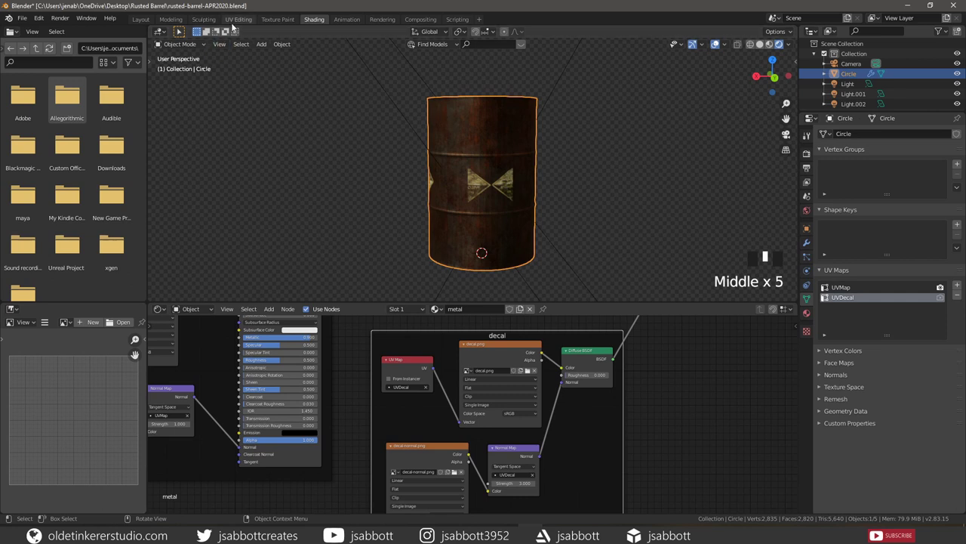
Back in UV Editing, switch the viewport to Material Preview and deselect all faces.
left_click_drag(240, 20, 612, 248)
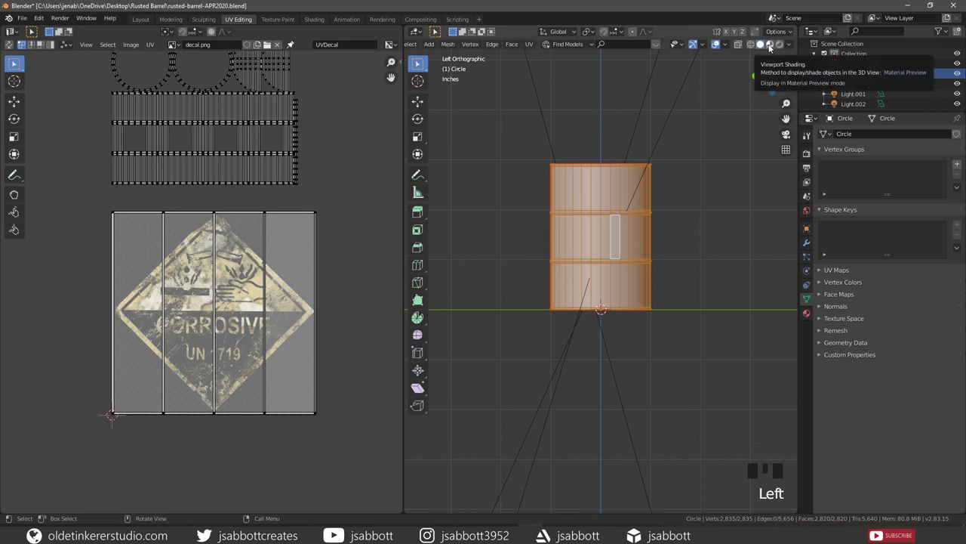
left_click(772, 46)
scroll("up", 3)
left_click_drag(616, 141, 623, 231)
key("alt+a")
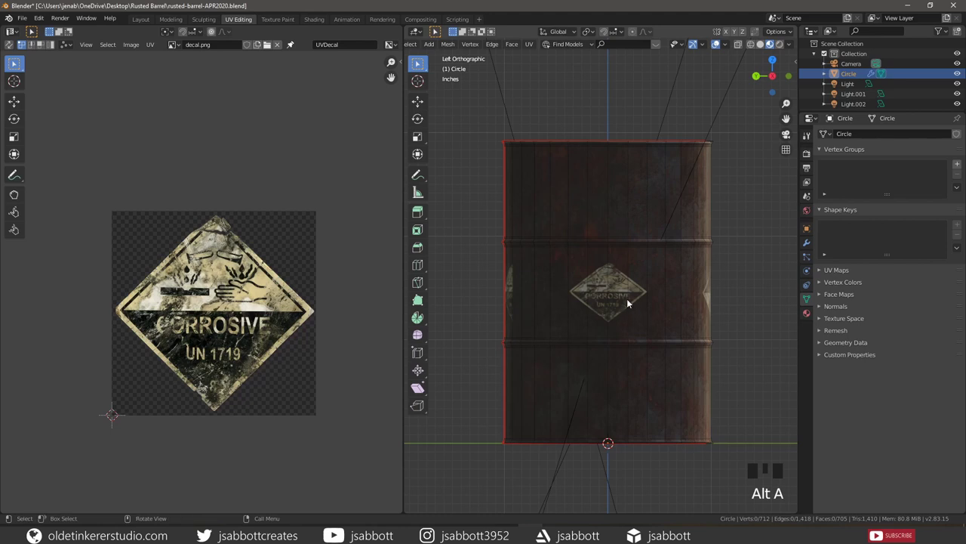
Orbit around the barrel to inspect the decal on its side.
left_click_drag(631, 298, 653, 312)
left_click(653, 312)
left_click(683, 317)
left_click(711, 314)
Rotate the decal strip UVs, then face the seam and pick the face just right of it.
left_click(736, 312)
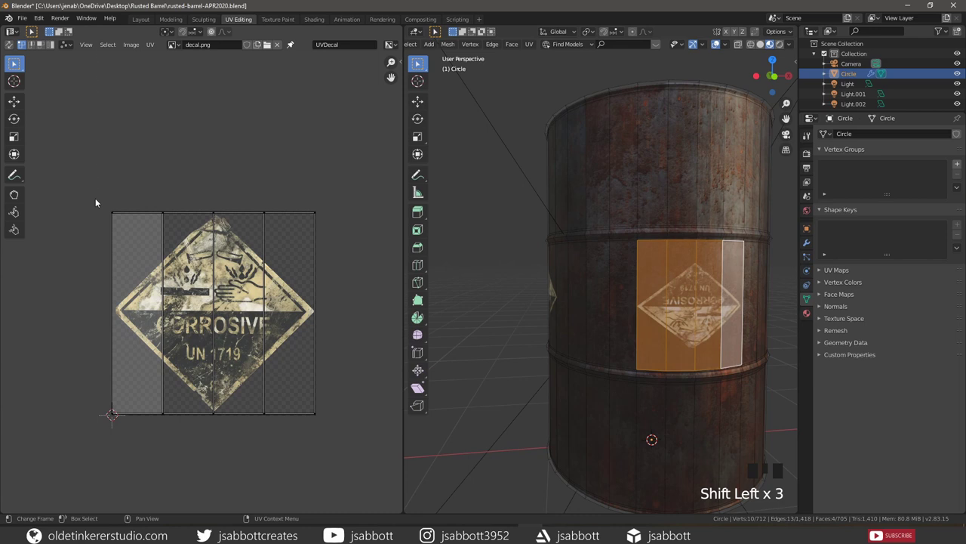
key("b")
key("r")
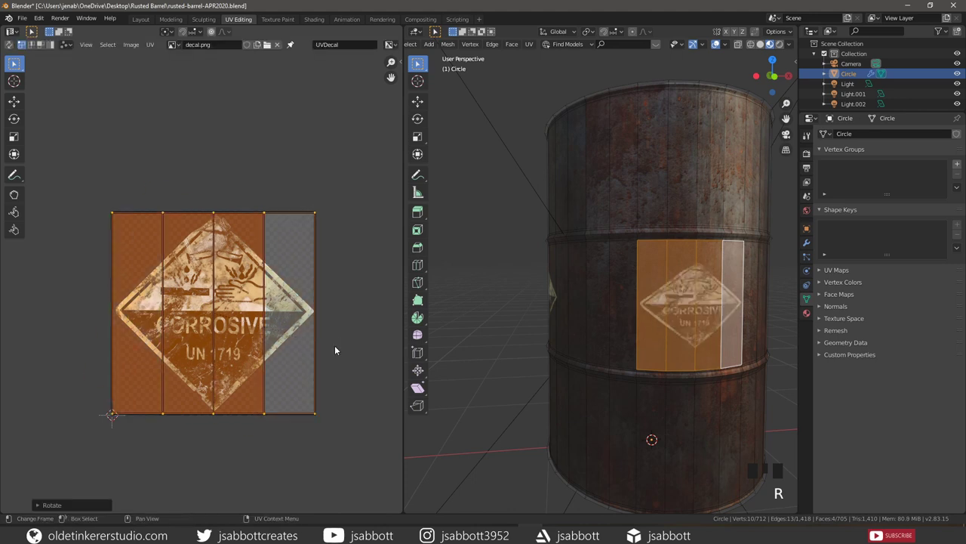
left_click_drag(572, 328, 586, 314)
left_click(587, 314)
Slide the right seam face's UV strip over the decal, then pick the face left of the seam.
left_click(608, 315)
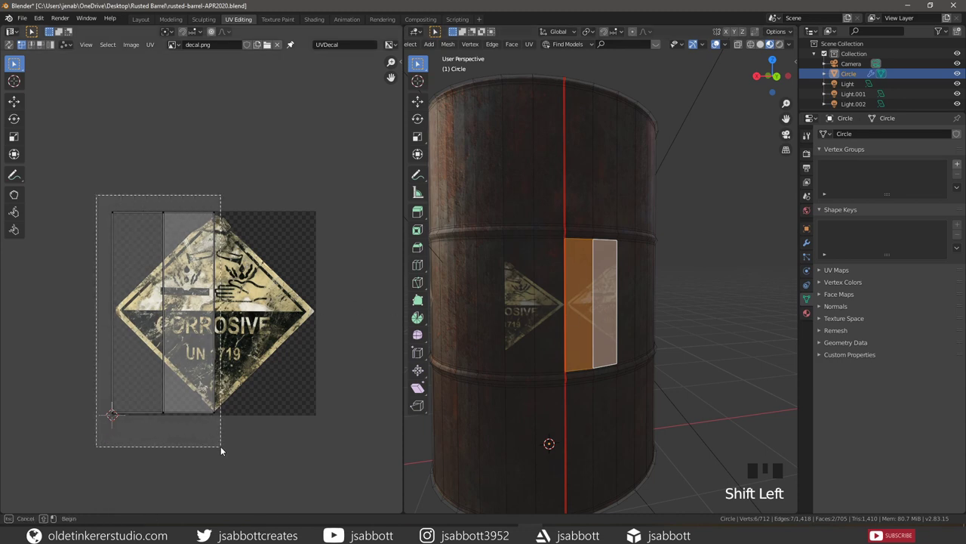
key("g")
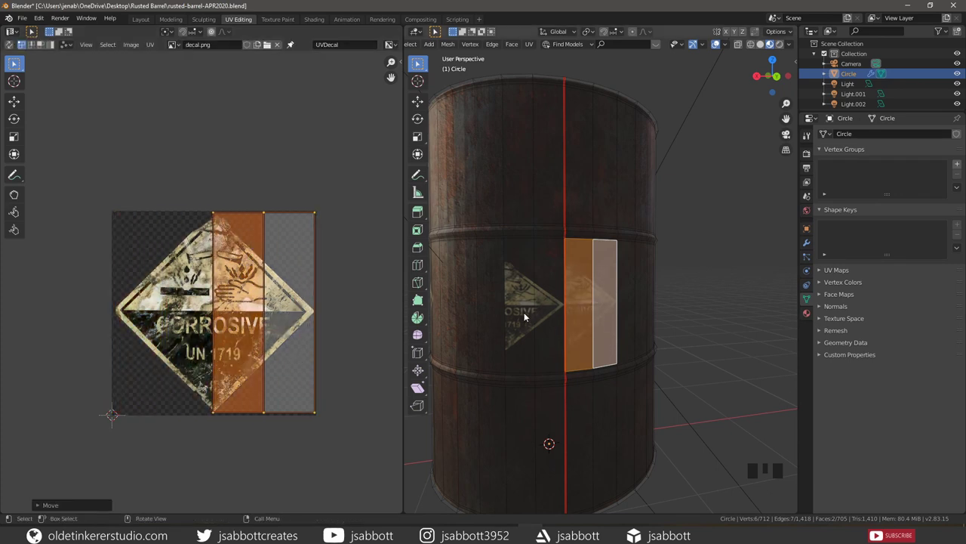
left_click(521, 314)
left_click(548, 316)
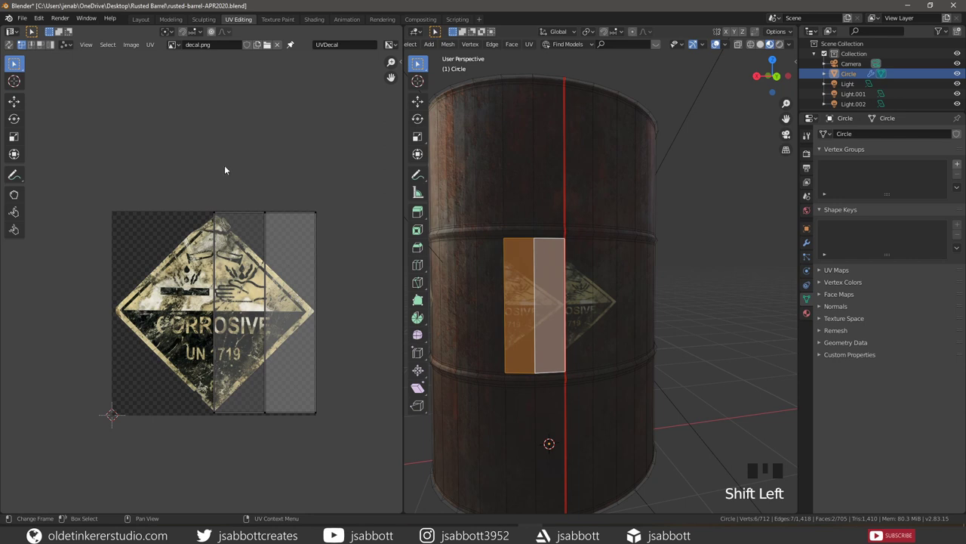
Slide the left face's UV strip along X until the decal joins continuously across the seam.
key("b")
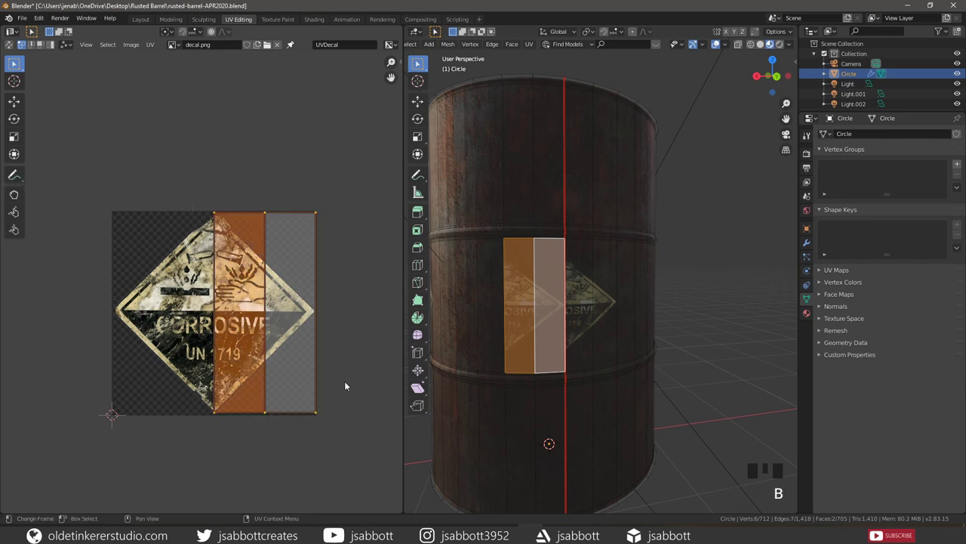
key("g")
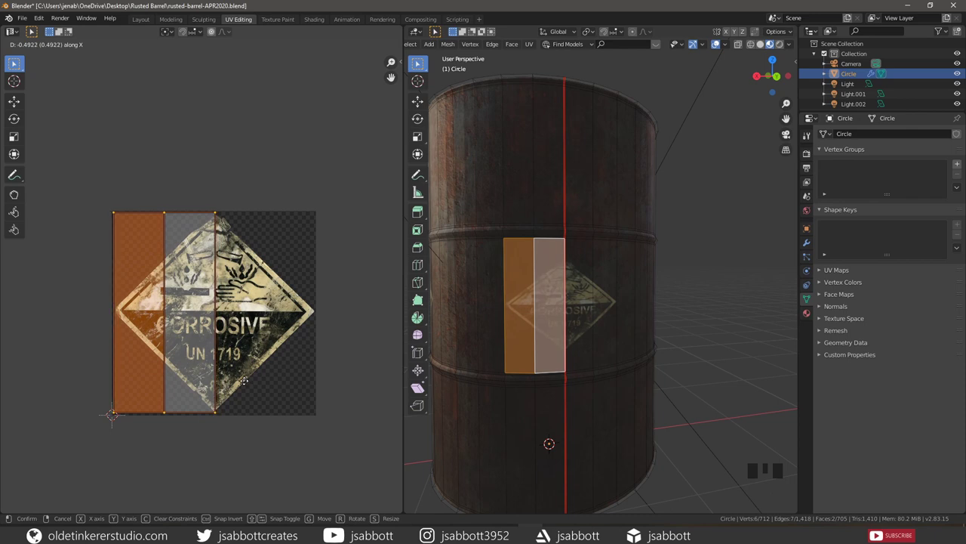
key("alt+a")
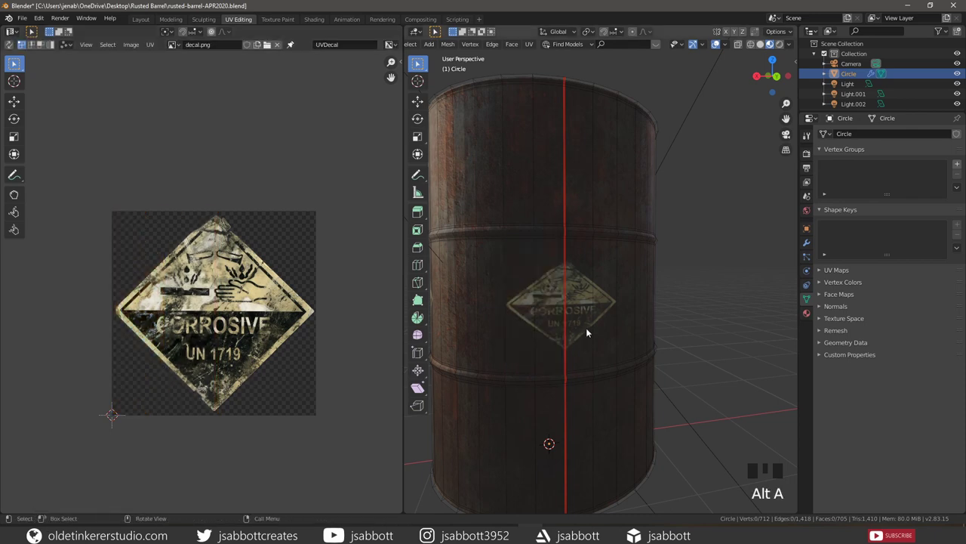